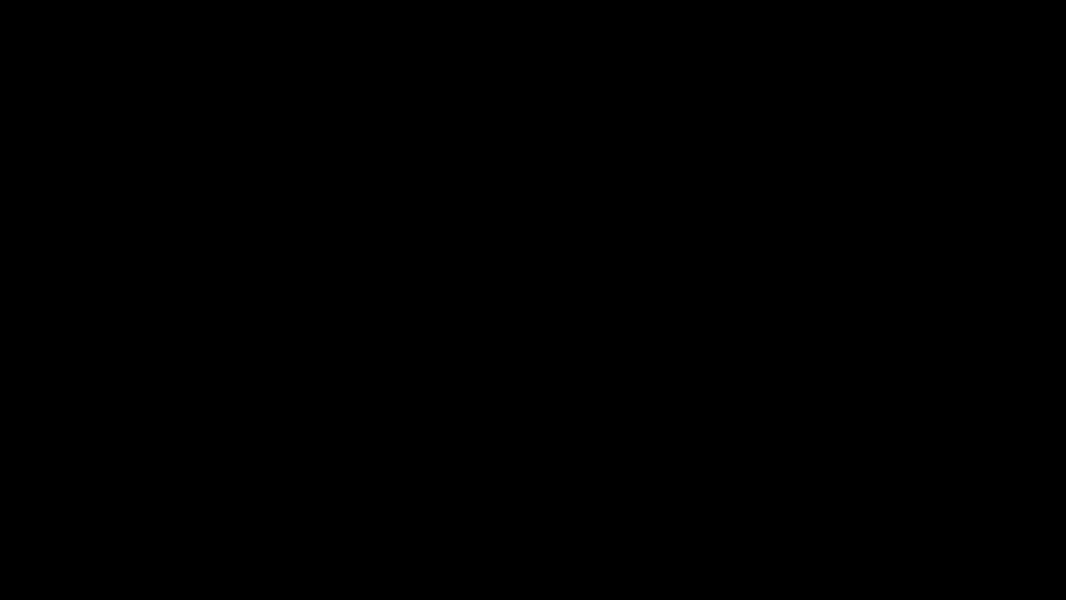
Step: Start a new 2500 × 2500 px document and reveal its colour mode choices
{"action": "left_click", "coordinate": [72, 19]}
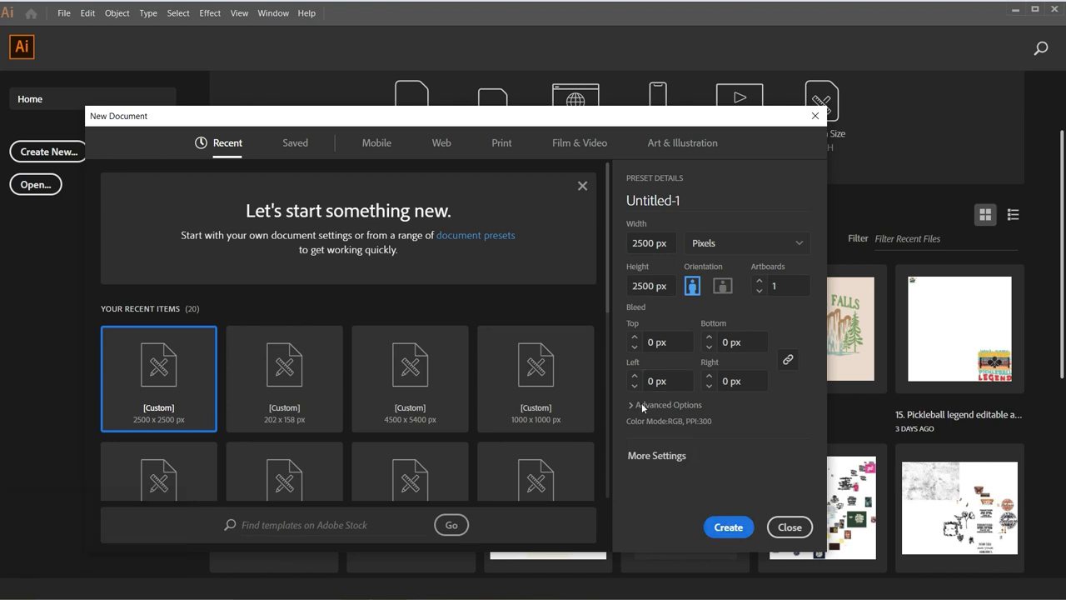
{"action": "left_click", "coordinate": [634, 403]}
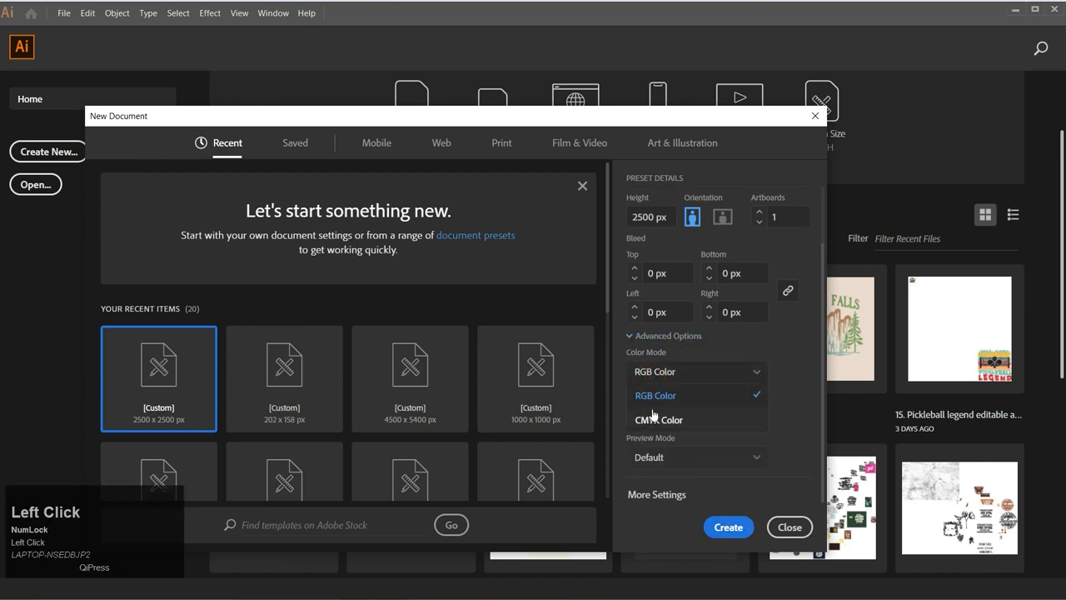
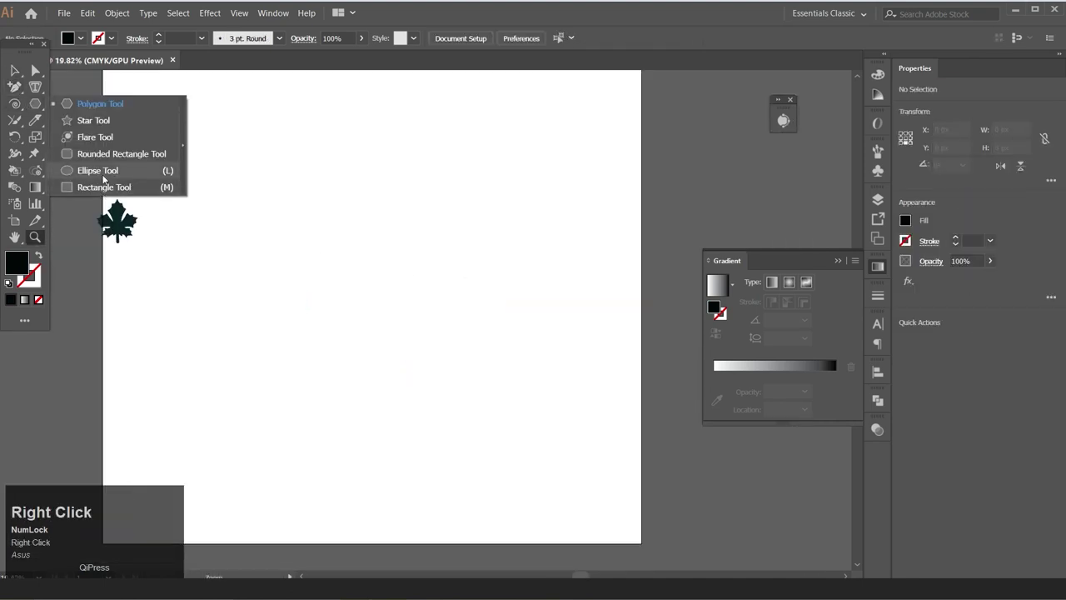
Step: Draw a large circle with the Ellipse tool and bring up its stacking-order options
{"action": "left_click", "coordinate": [88, 189]}
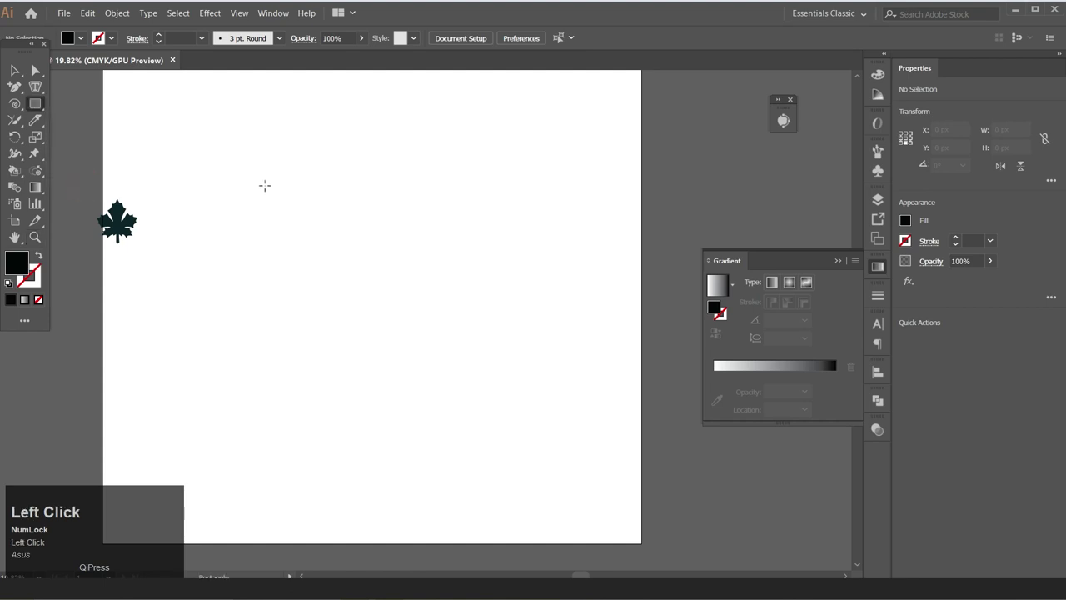
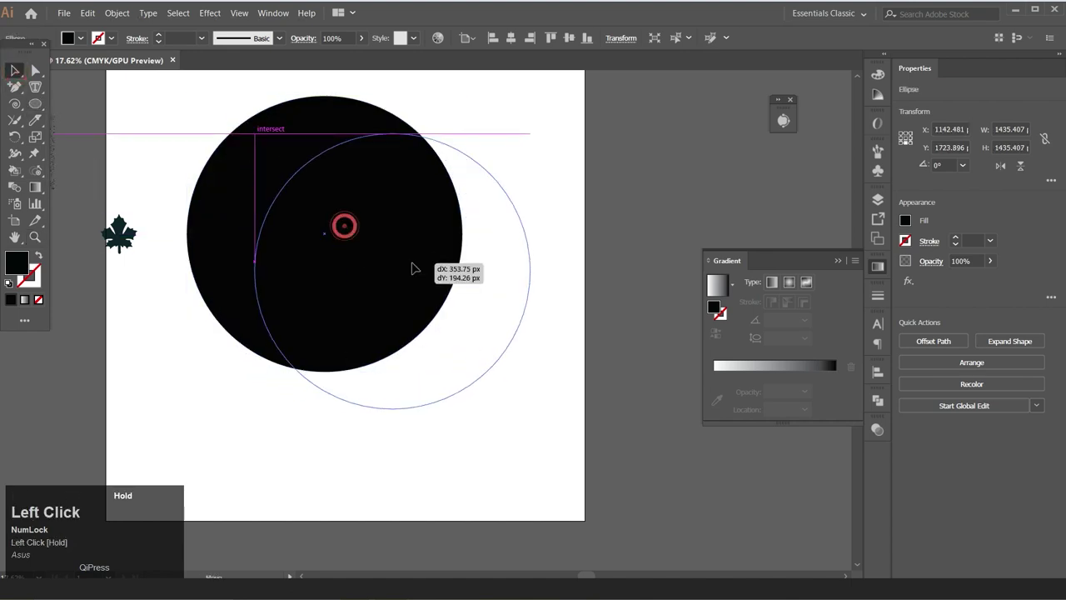
{"action": "right_click", "coordinate": [407, 240]}
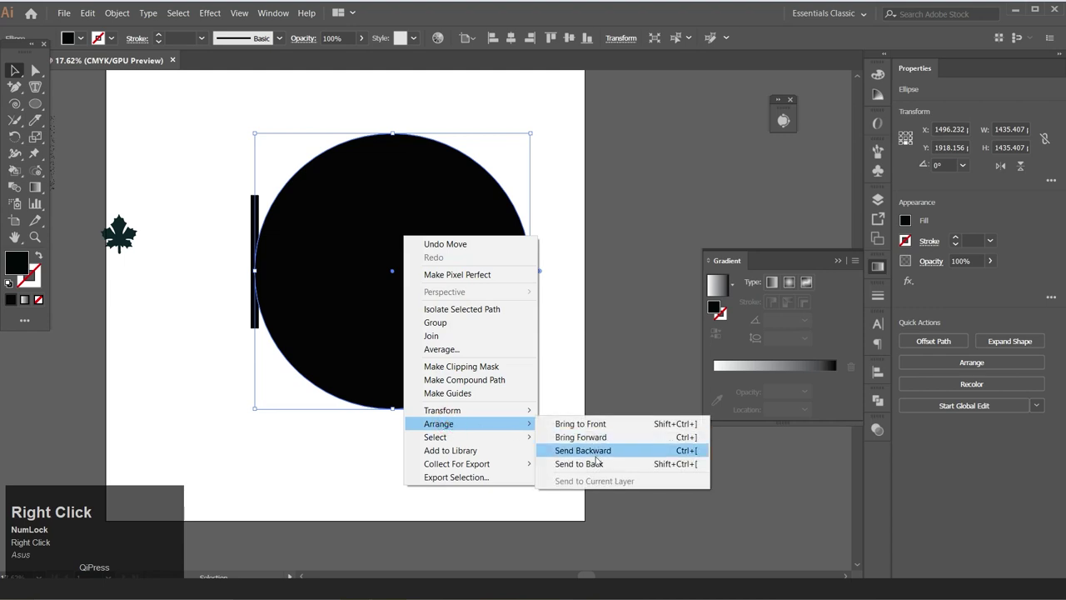
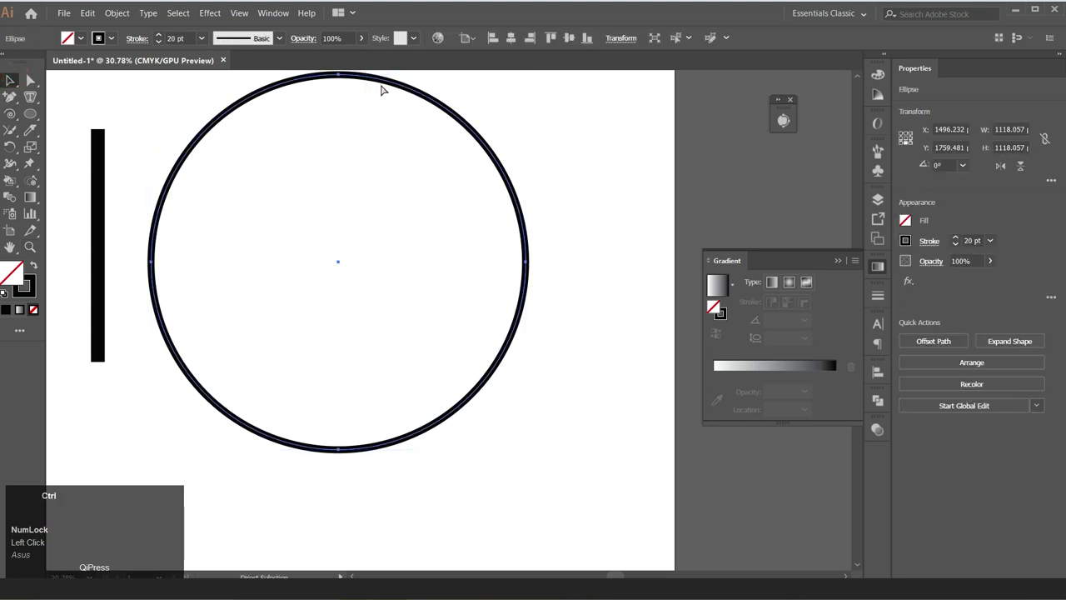
Step: Duplicate the circle into a concentric inner ring with a thicker 15 pt outline
{"action": "key", "text": "ctrl+c"}
{"action": "key", "text": "ctrl+v"}
{"action": "left_click", "coordinate": [502, 158]}
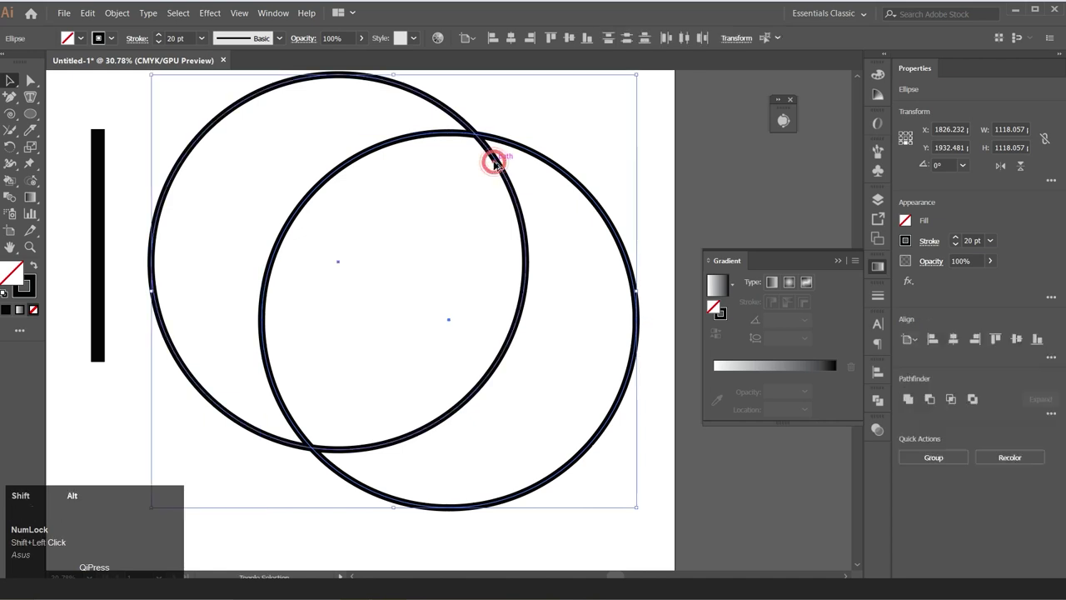
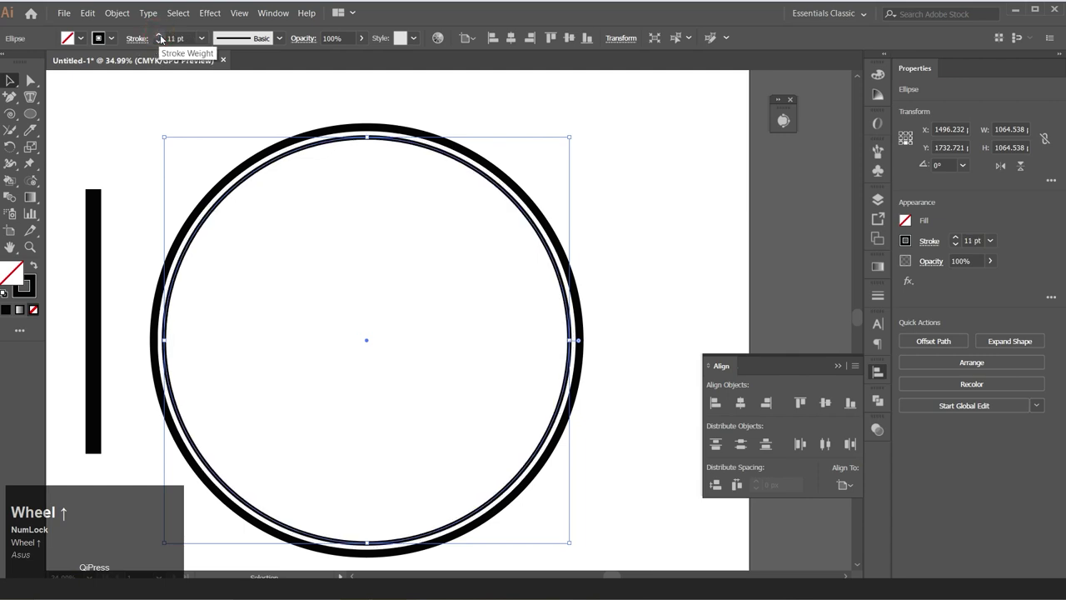
{"action": "left_click", "coordinate": [163, 40]}
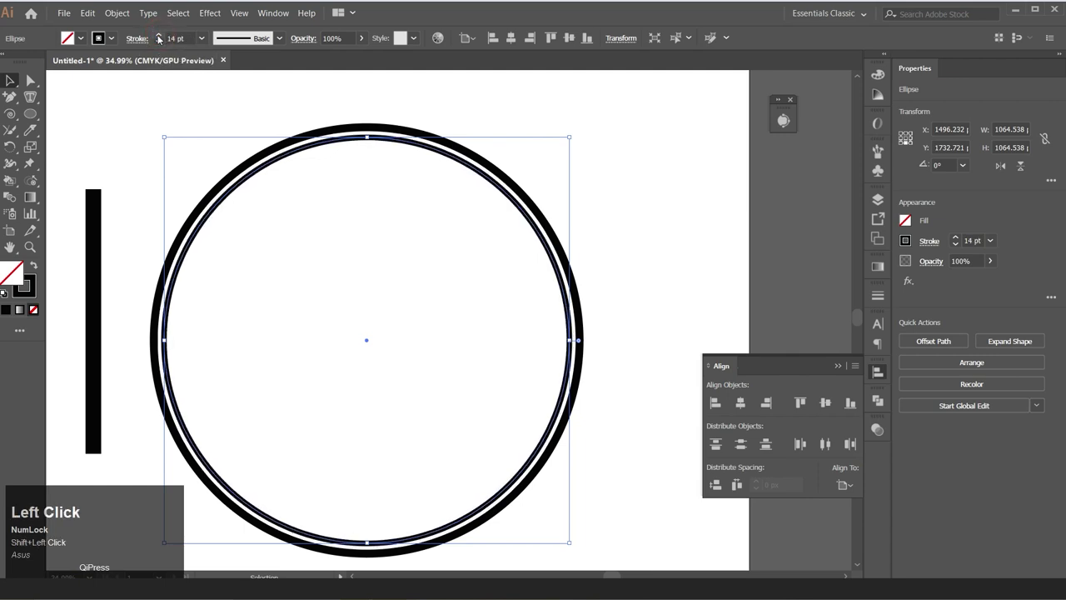
{"action": "left_click", "coordinate": [162, 39]}
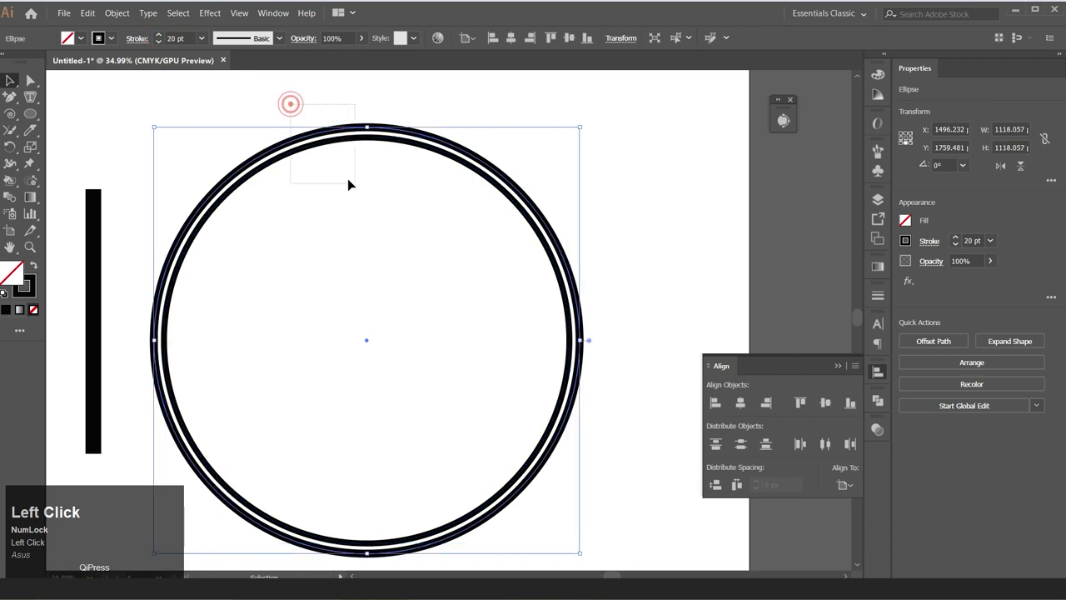
Step: Reset the outer circle to a black outline with no fill and paste a copy in front for the second ring
{"action": "right_click", "coordinate": [34, 213]}
{"action": "left_click", "coordinate": [69, 245]}
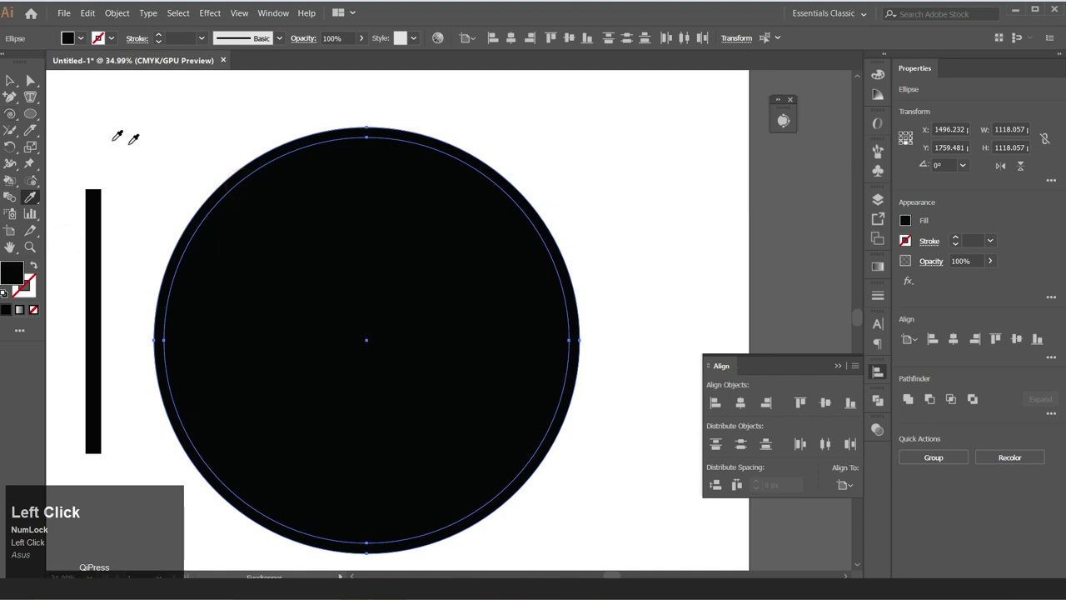
{"action": "left_click", "coordinate": [83, 41]}
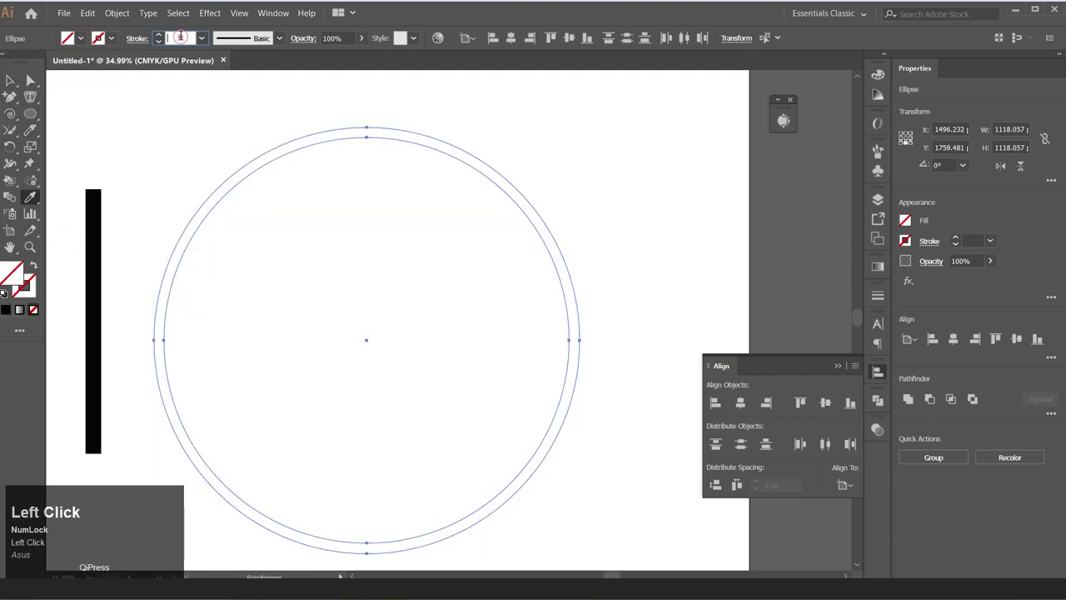
{"action": "key", "text": "Return"}
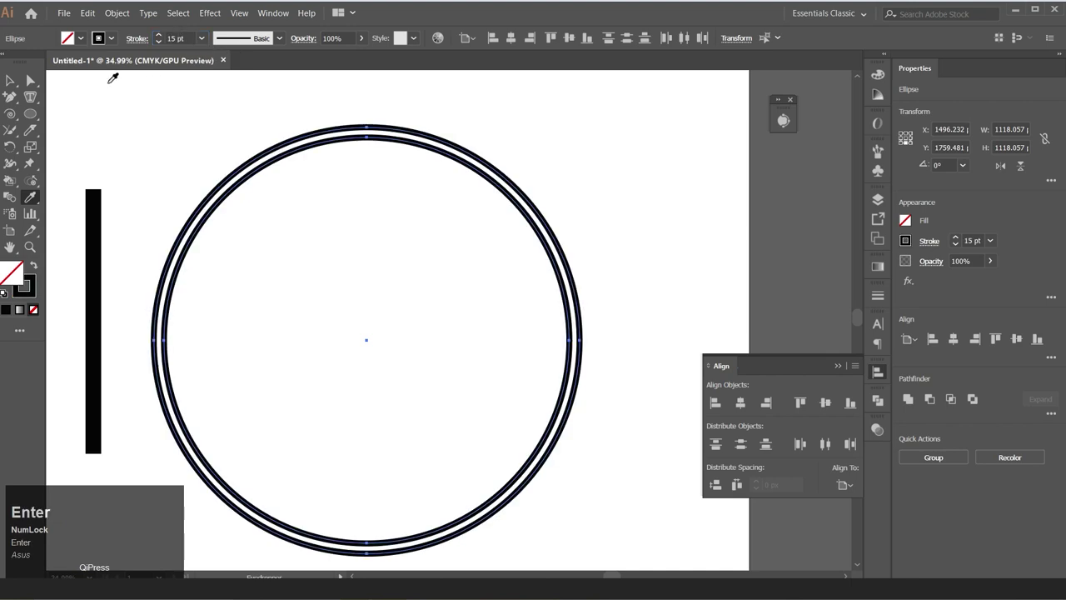
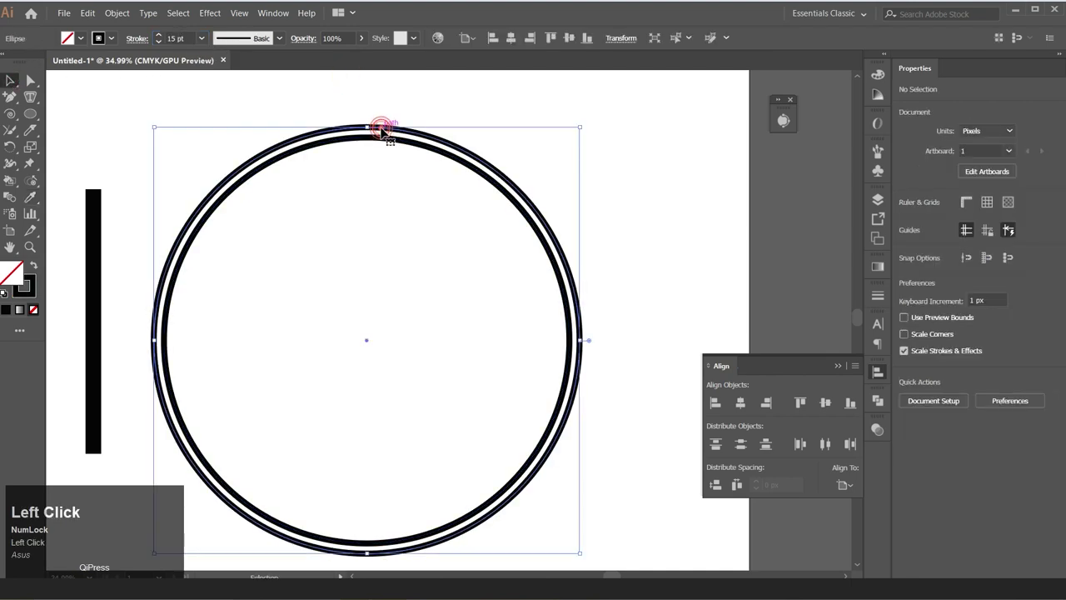
{"action": "key", "text": "ctrl+c"}
{"action": "key", "text": "ctrl+f"}
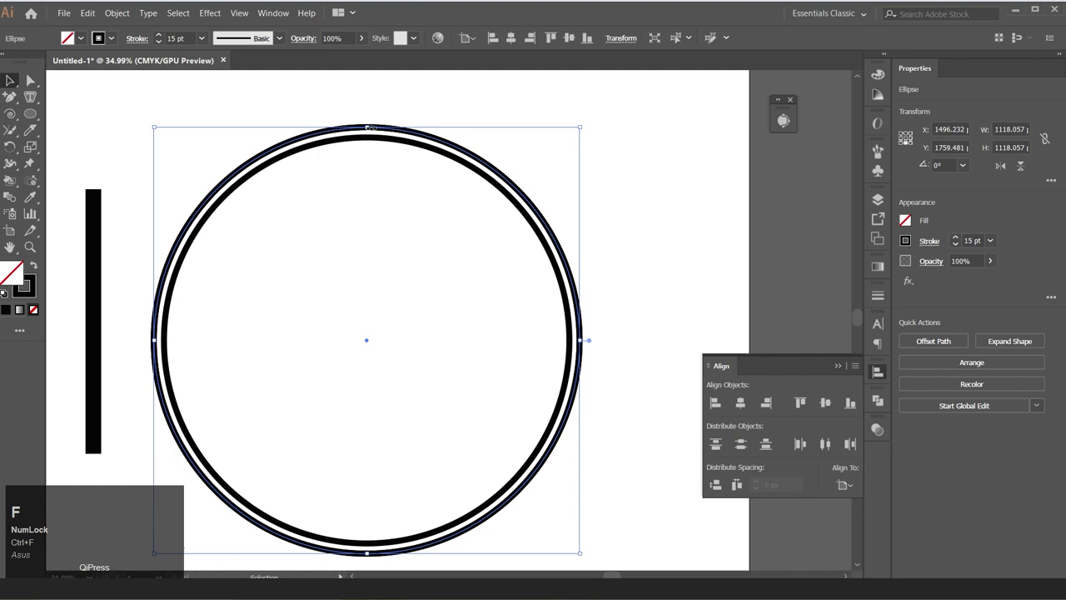
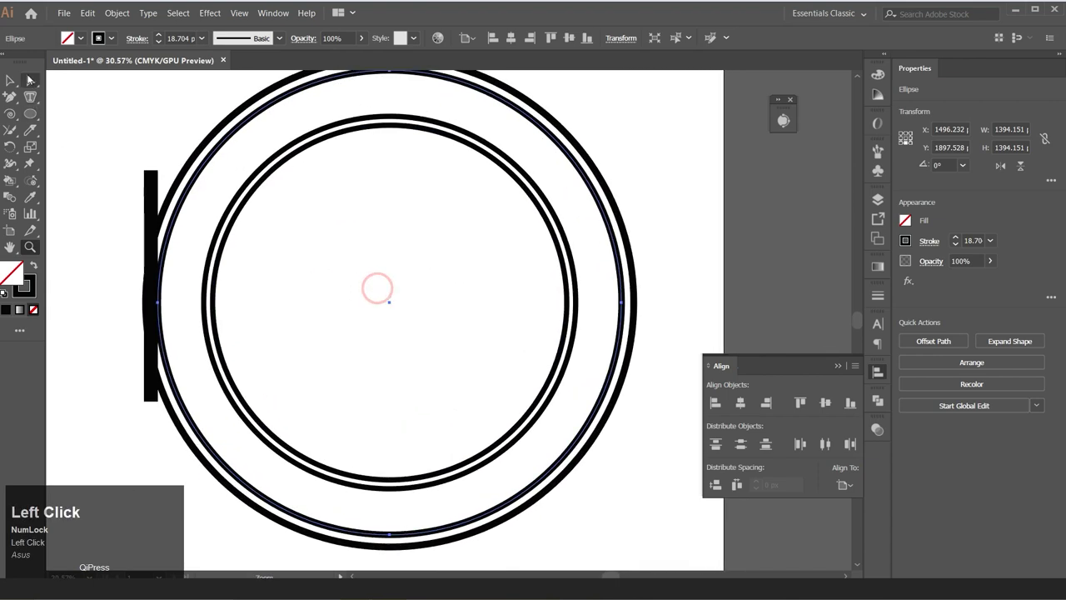
Step: Type TRUE NORTH along the inner circle's path with the Type on a Path tool
{"action": "scroll", "scroll_direction": "up", "scroll_amount": 3}
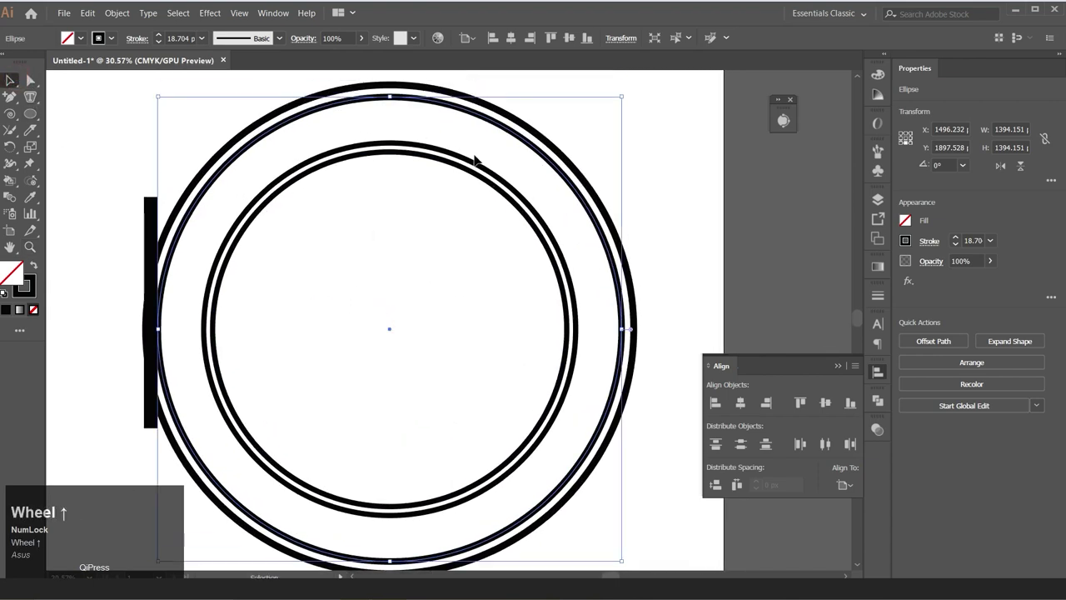
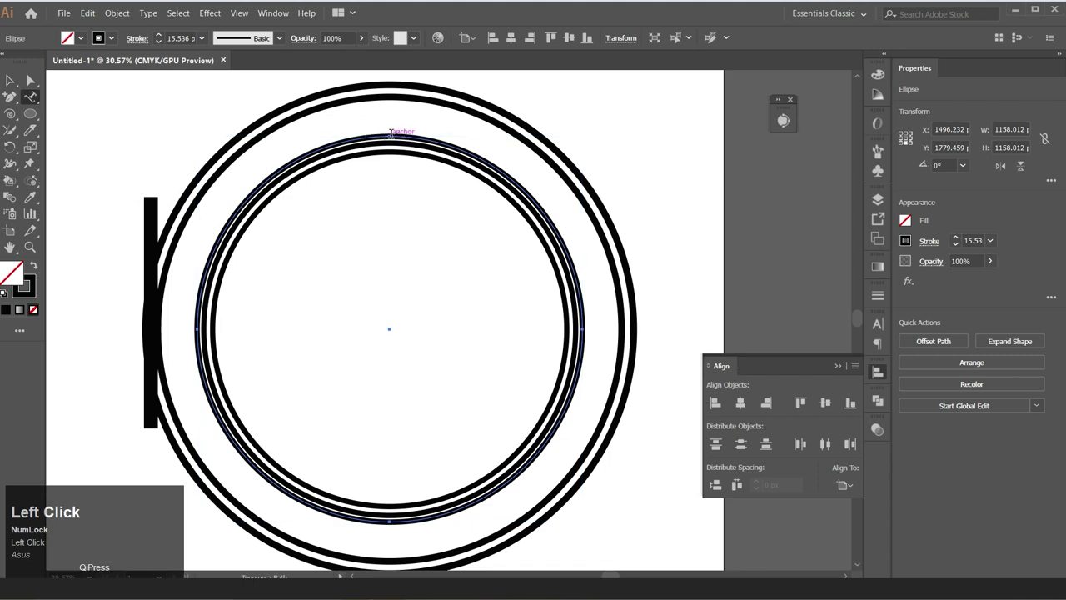
{"action": "key", "text": "shift+t"}
{"action": "key", "text": "shift+r"}
{"action": "key", "text": "shift+u"}
{"action": "key", "text": "shift+e"}
{"action": "key", "text": "shift+space"}
{"action": "key", "text": "shift+n"}
{"action": "key", "text": "shift+o"}
{"action": "key", "text": "ctrl+a"}
Step: Set TRUE NORTH in Bebas Neue Bold at 140 pt with tracking widened to 200
{"action": "left_click", "coordinate": [542, 40]}
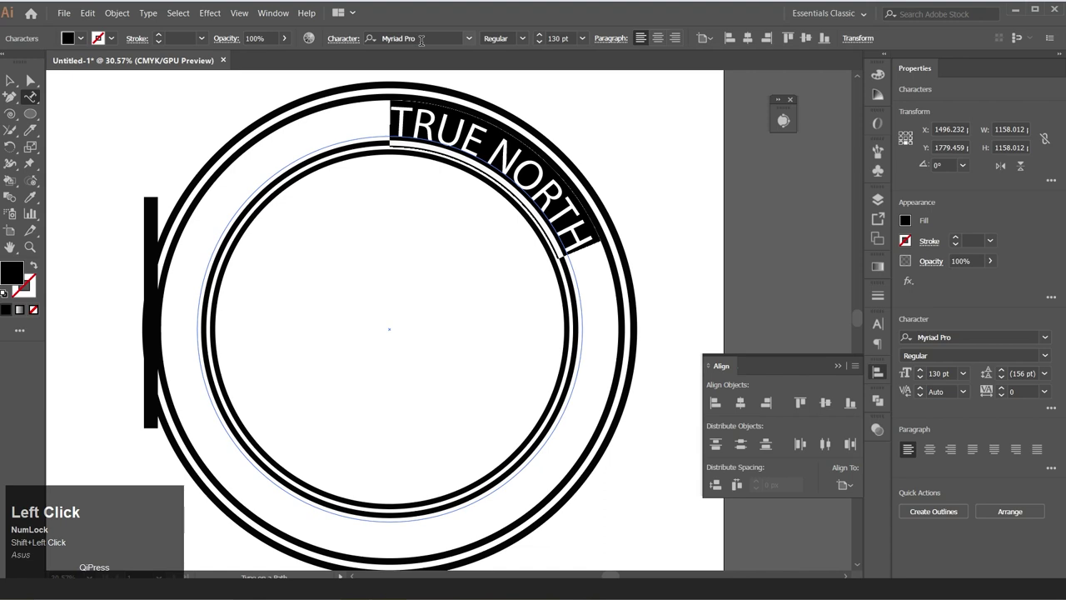
{"action": "type", "text": "beb"}
{"action": "left_click", "coordinate": [517, 257]}
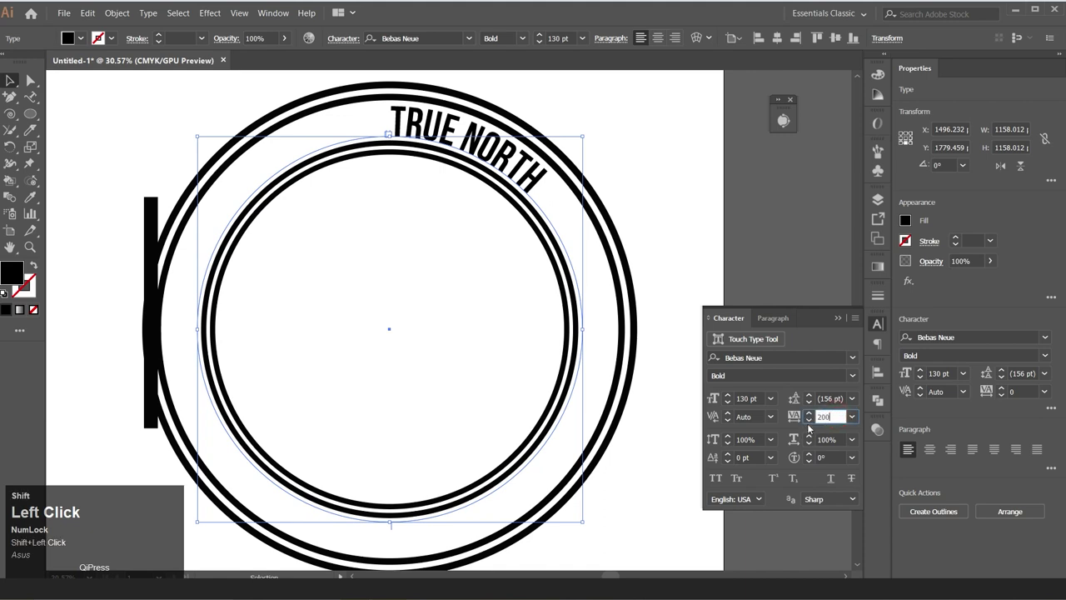
{"action": "key", "text": "Return"}
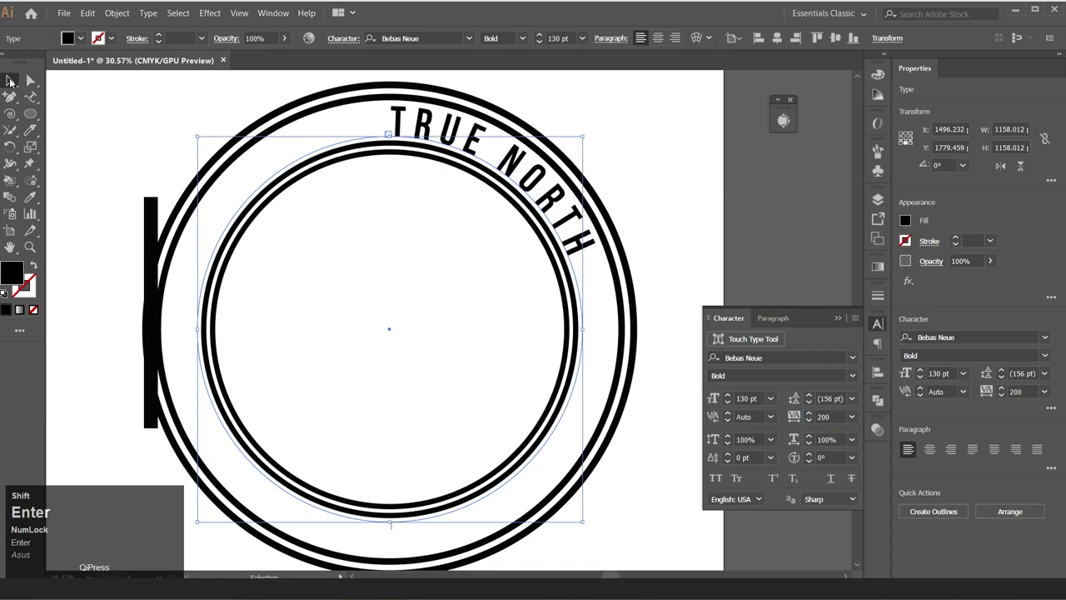
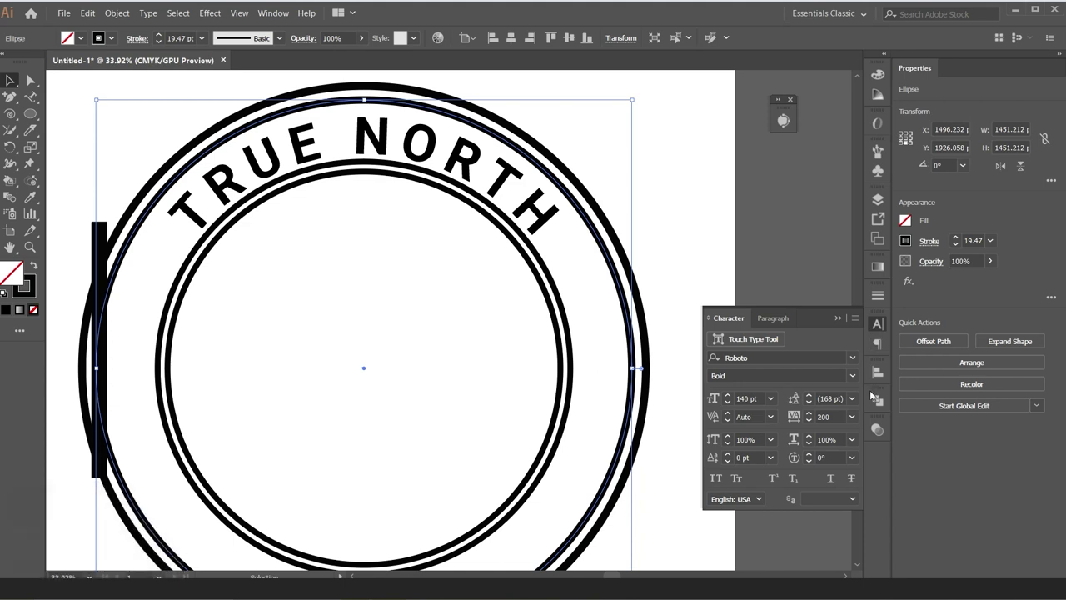
Step: Give the ring round caps with a 0 pt dash / 32 pt gap dotted line and raise TRUE NORTH to 150 pt
{"action": "left_click", "coordinate": [886, 306]}
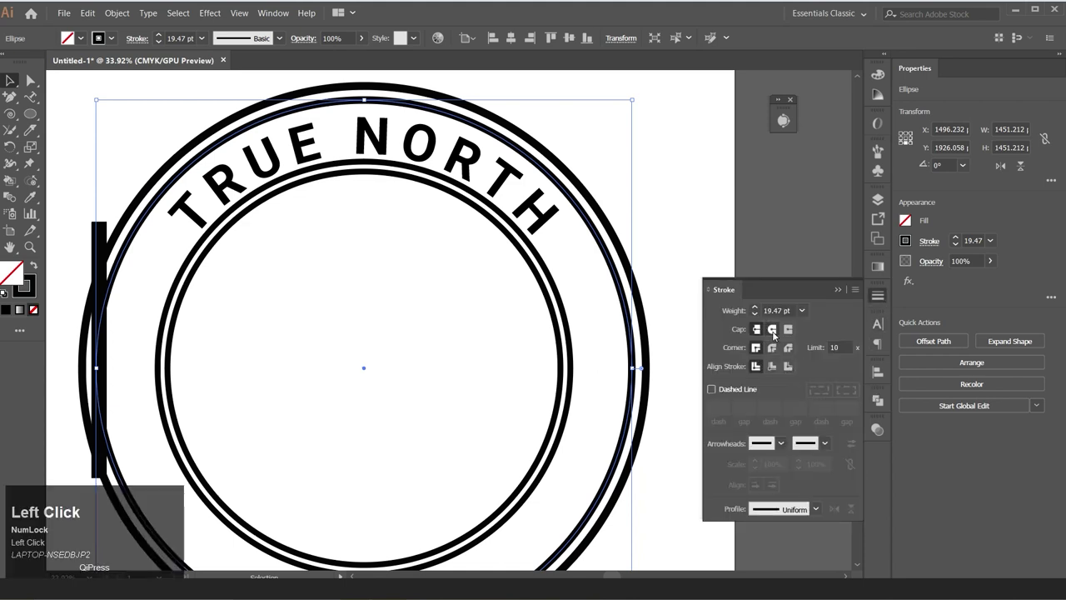
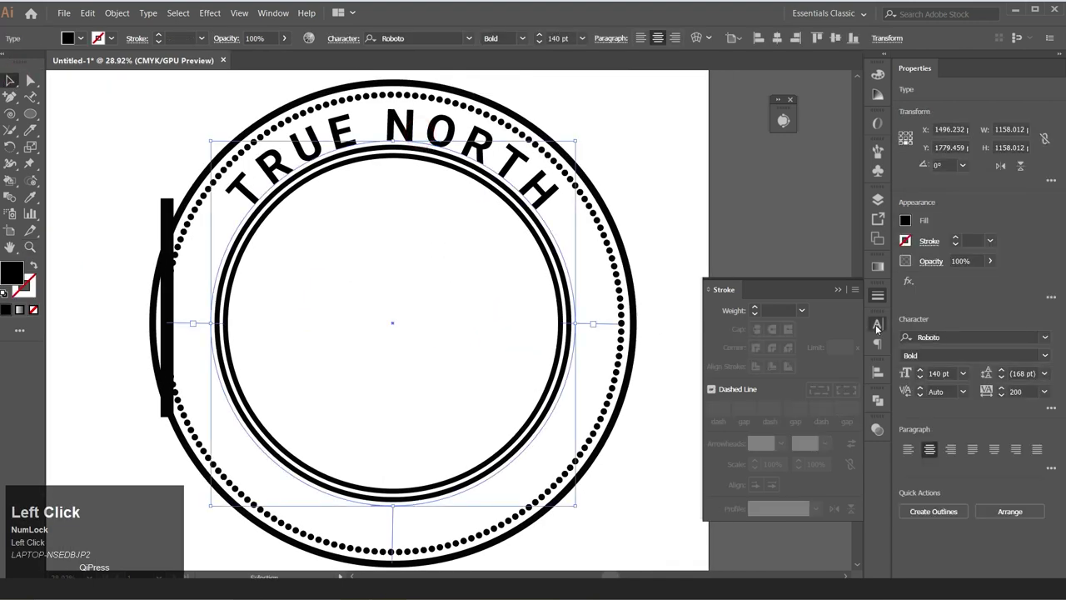
{"action": "left_click", "coordinate": [731, 401]}
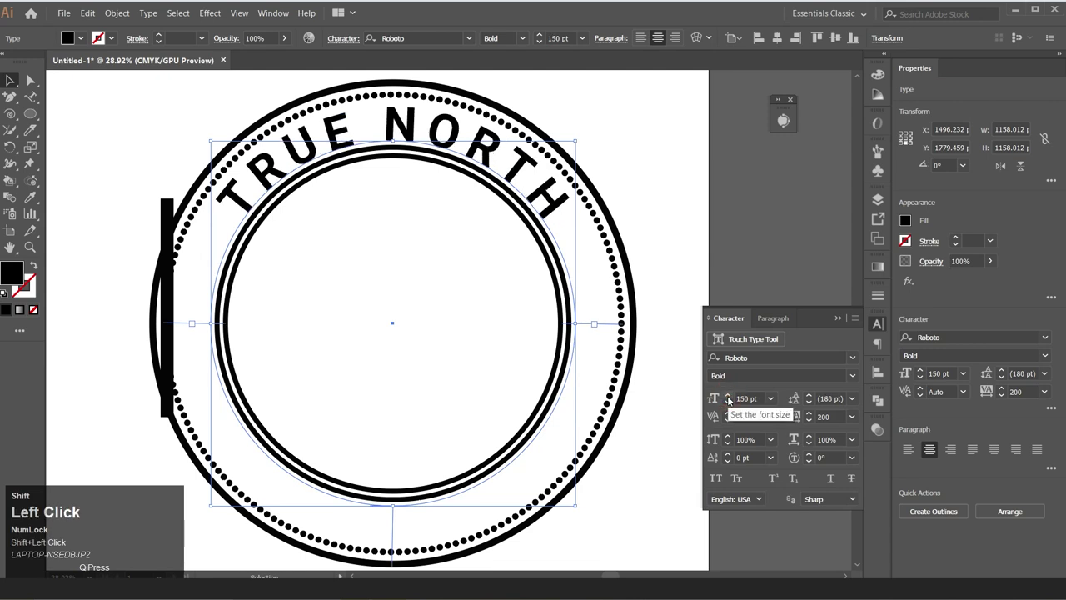
{"action": "left_click", "coordinate": [662, 264]}
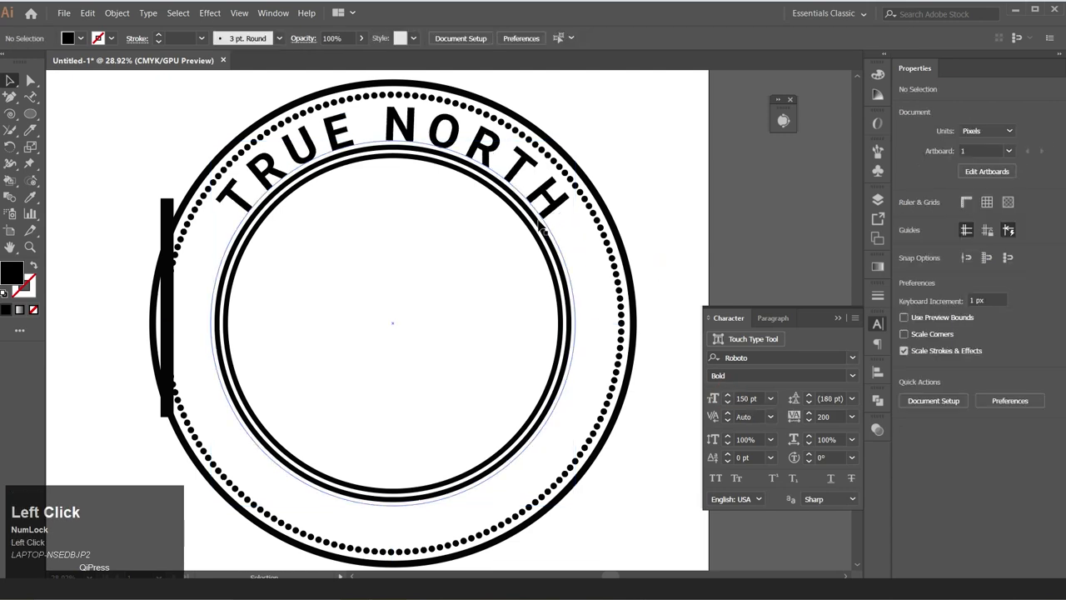
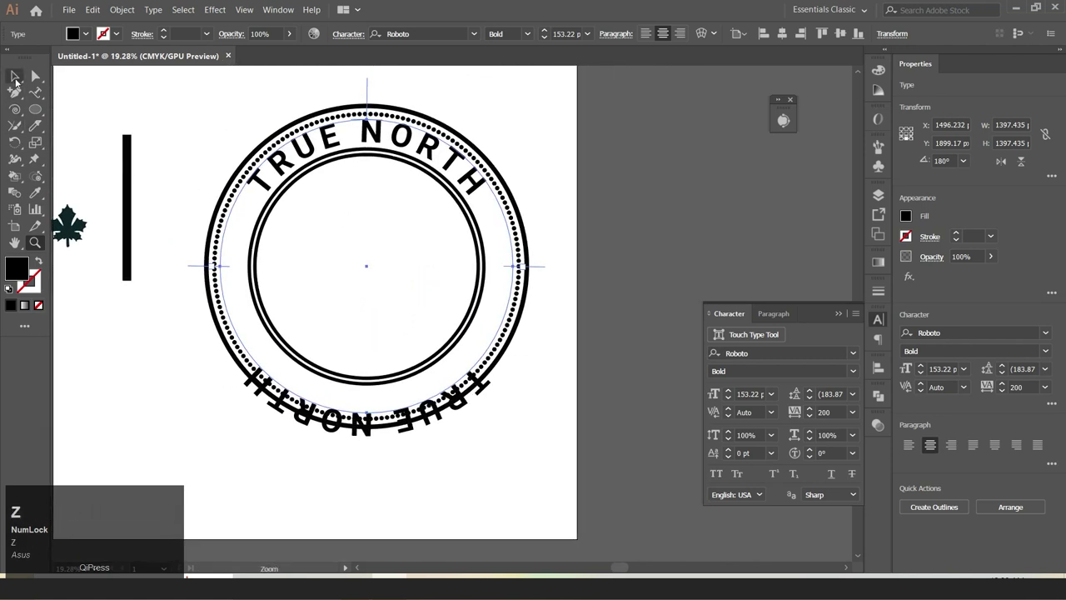
Step: Flip a copy of the curved text to the bottom of the ring and retype it as STRONG FREE
{"action": "left_click", "coordinate": [22, 82]}
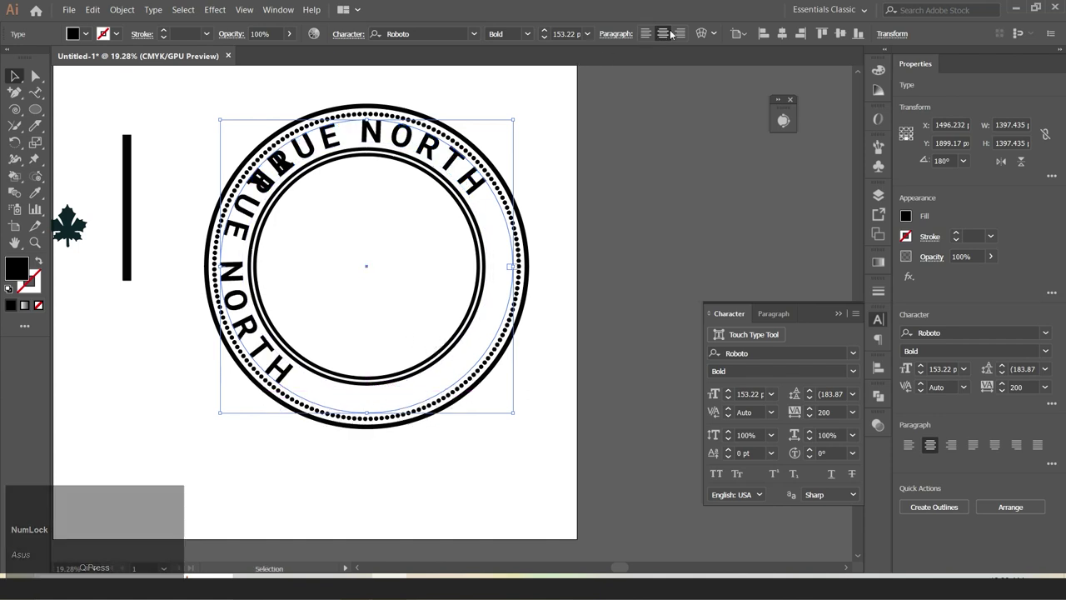
{"action": "left_click", "coordinate": [678, 35]}
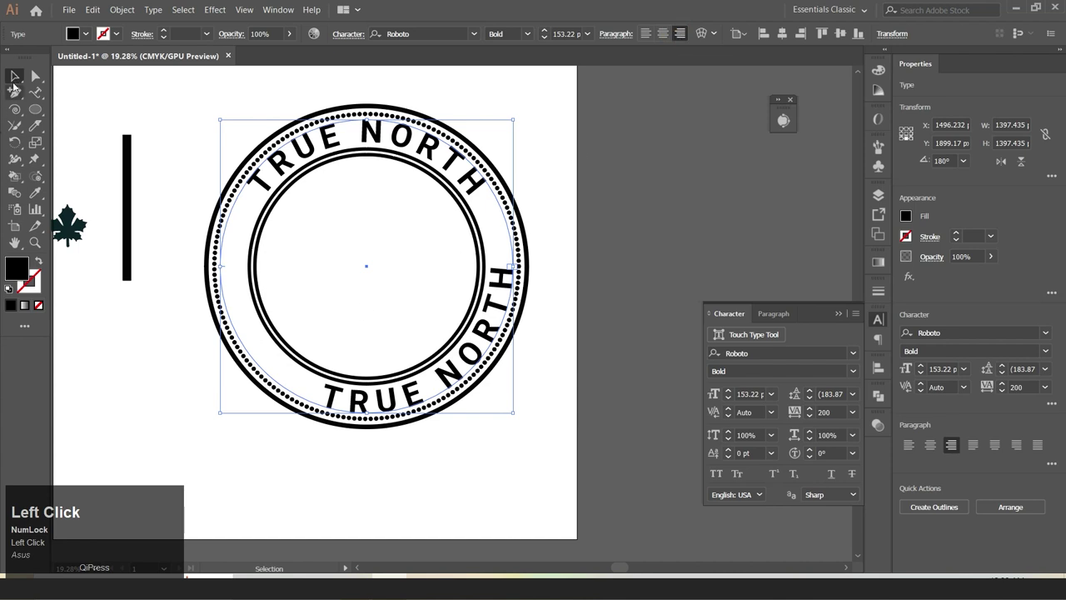
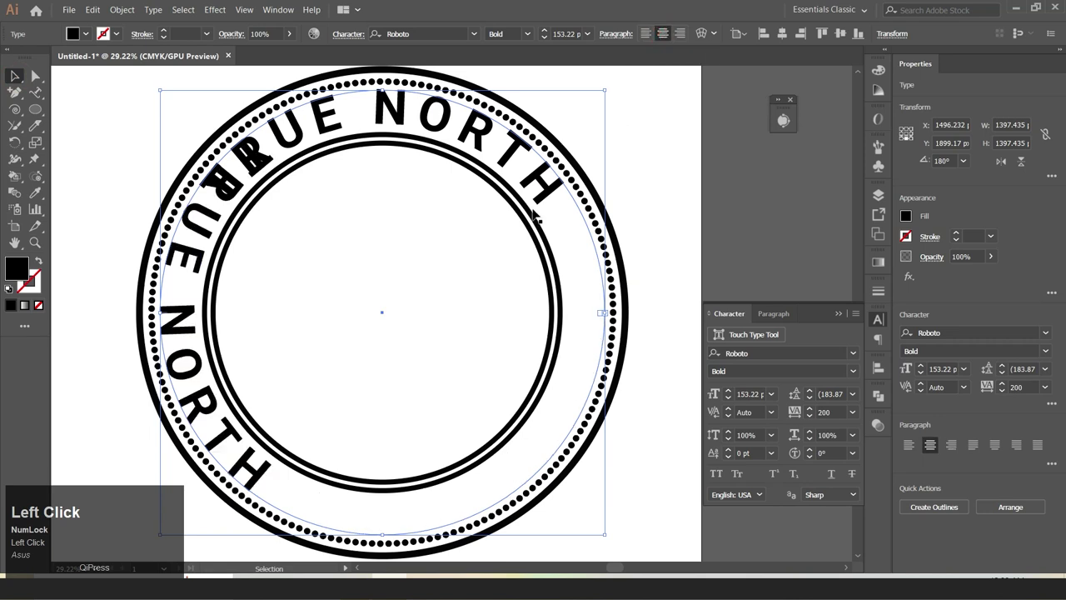
{"action": "scroll", "scroll_direction": "down", "scroll_amount": 3}
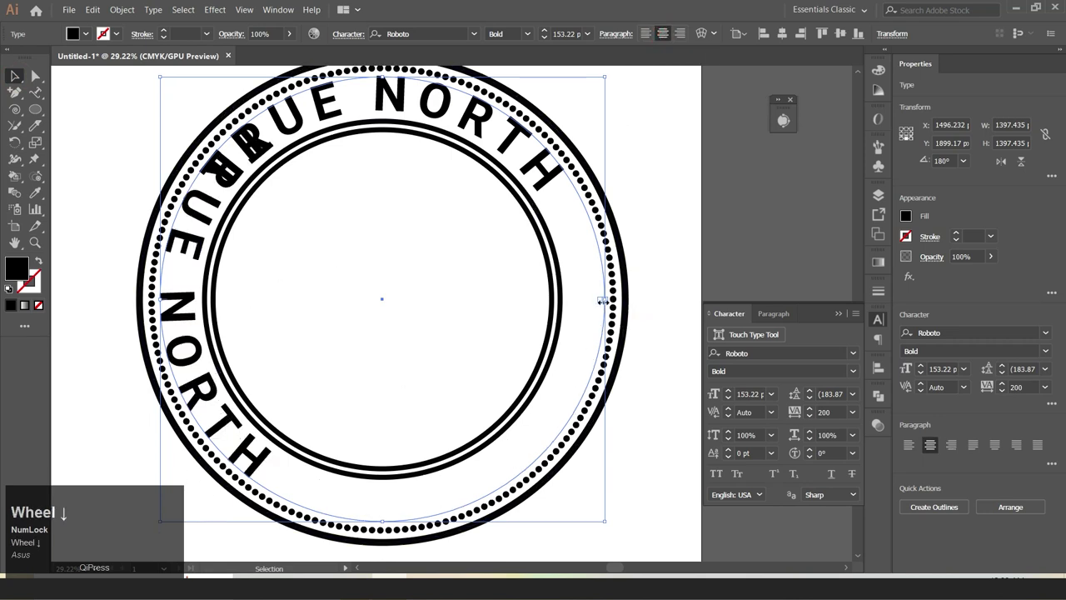
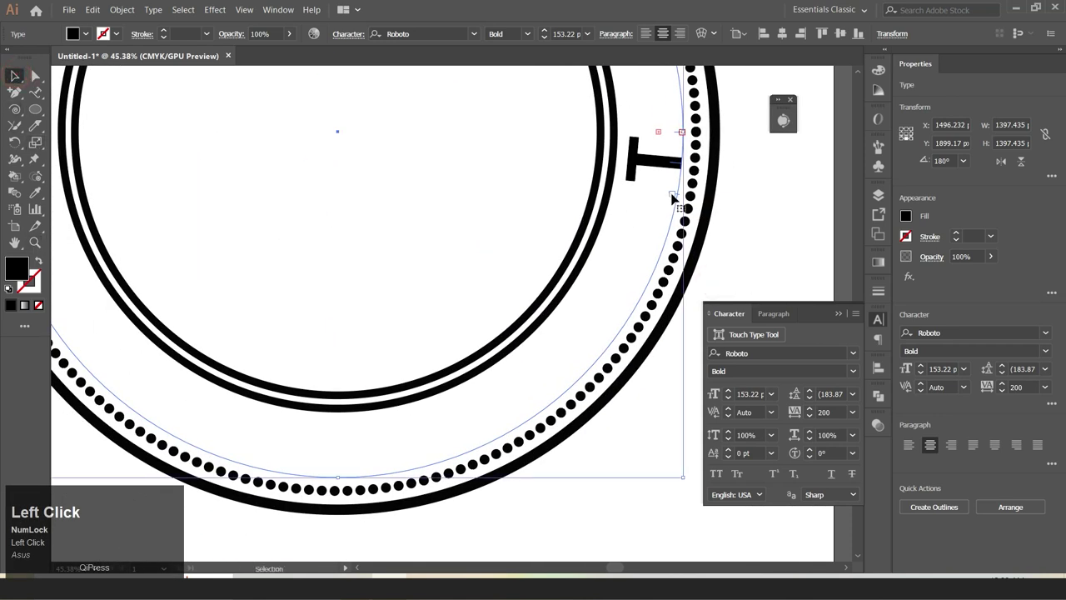
{"action": "left_click_drag", "start_coordinate": [671, 194], "coordinate": [333, 198]}
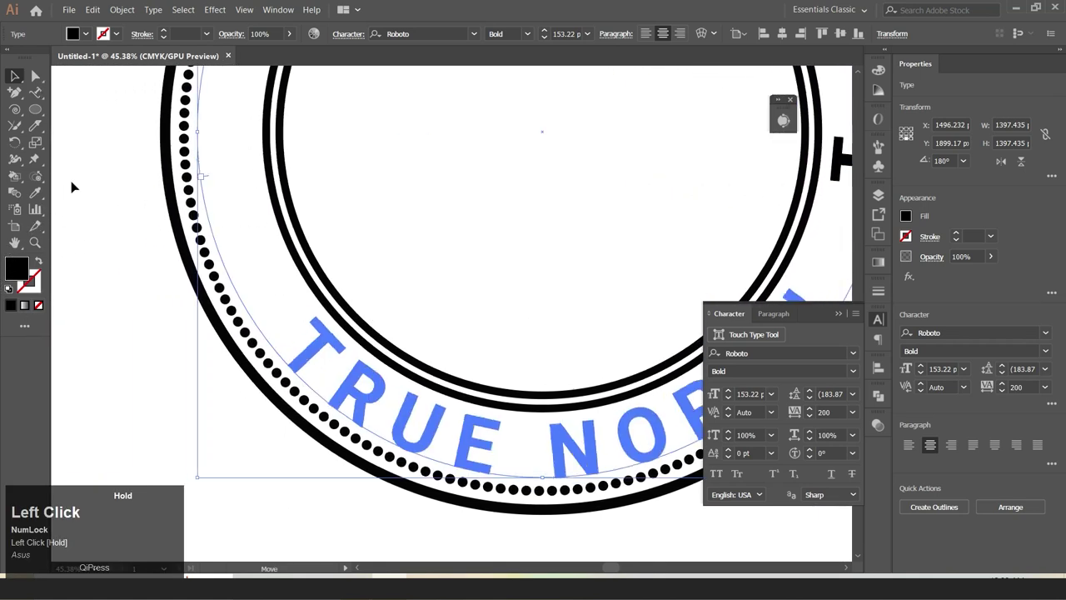
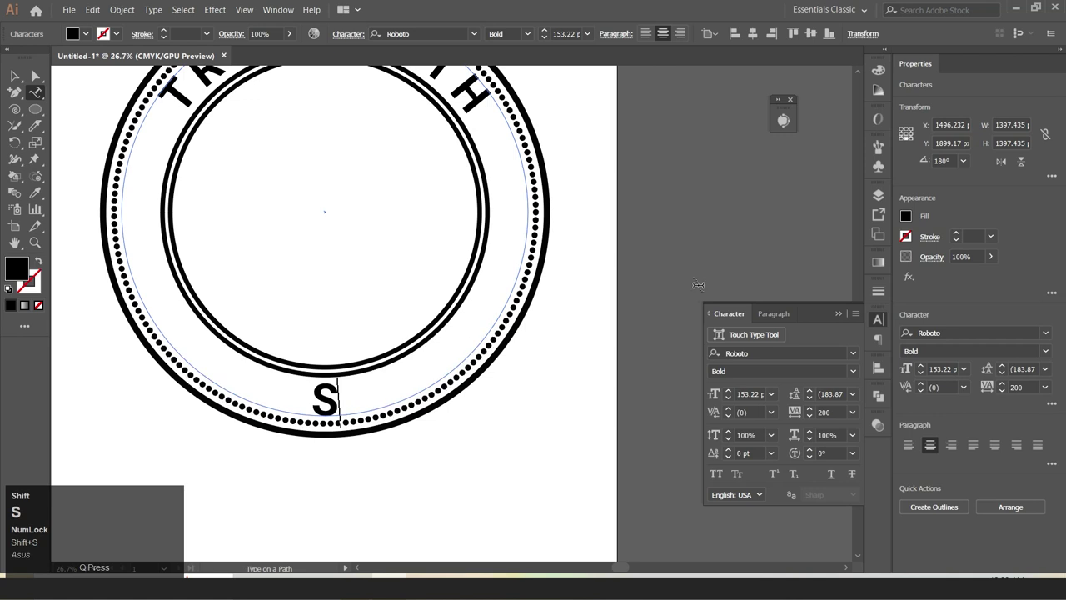
{"action": "key", "text": "shift+space"}
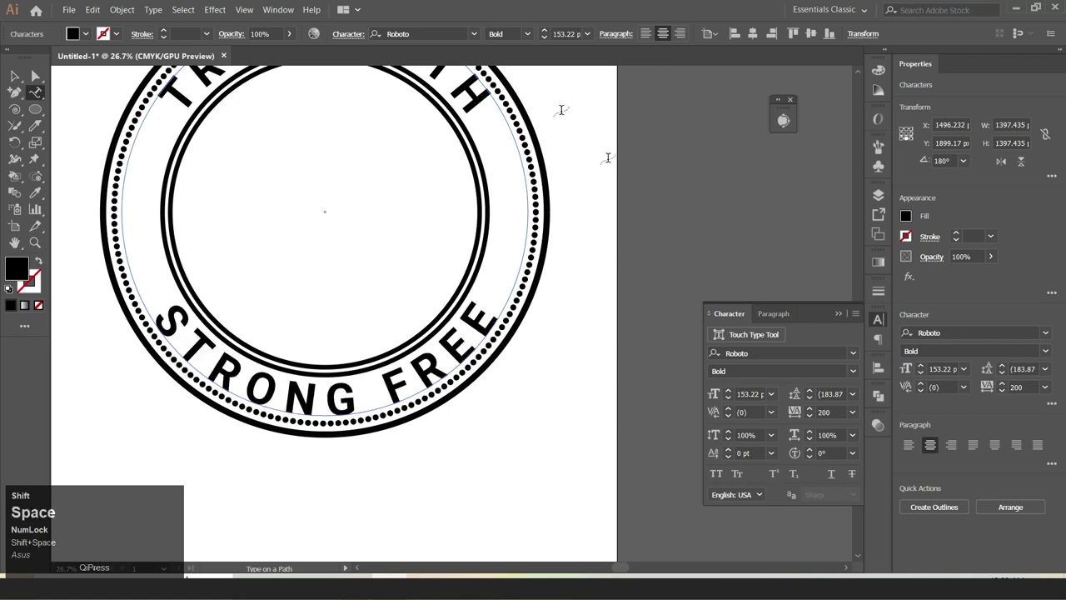
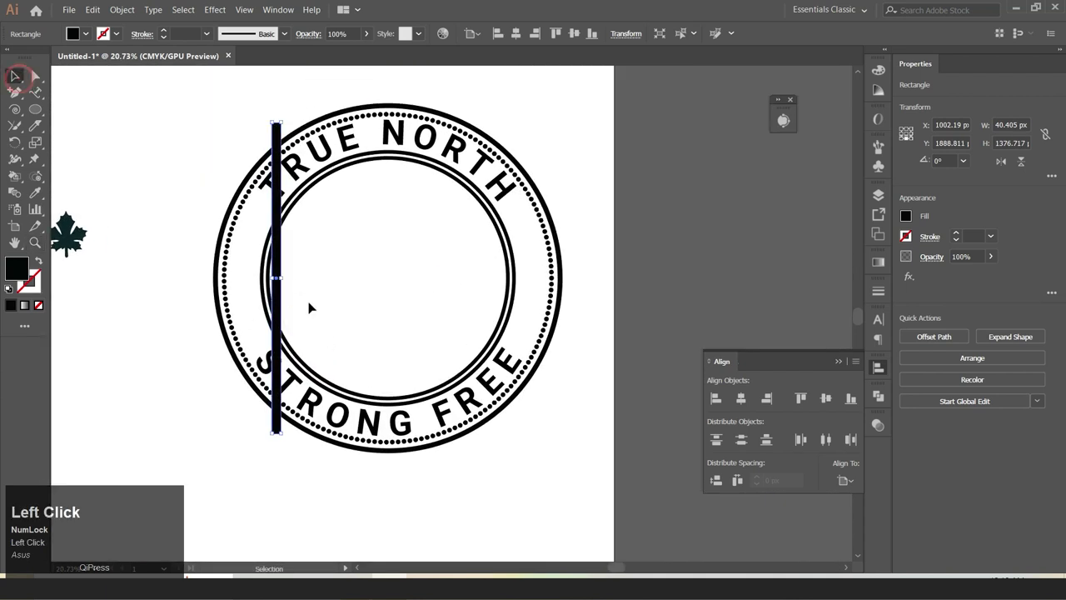
Step: Duplicate the black bar repeatedly with Ctrl+D into evenly spaced vertical stripes
{"action": "key", "text": "Right"}
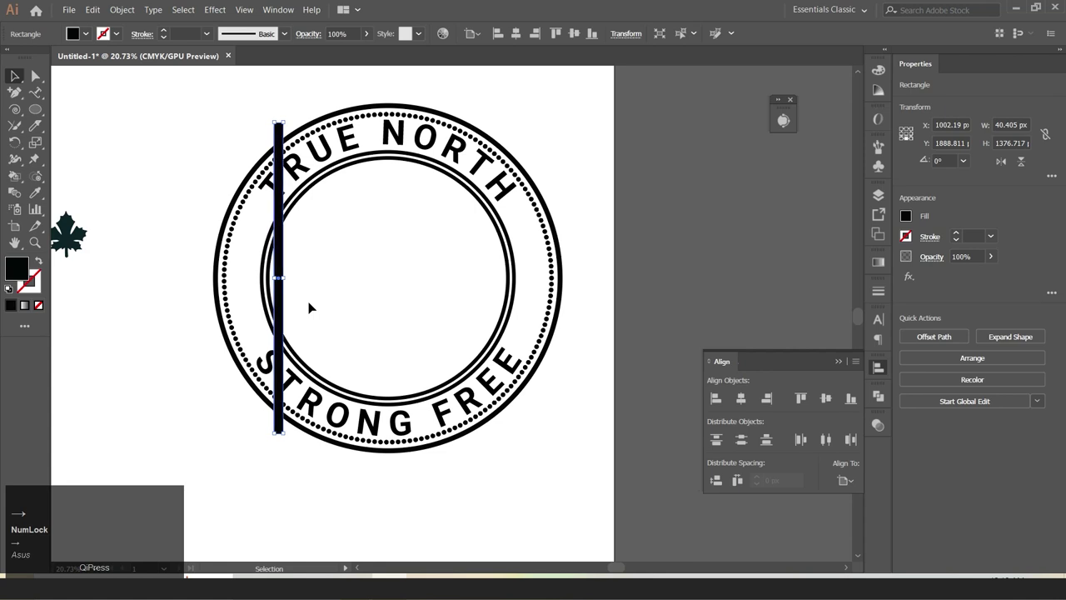
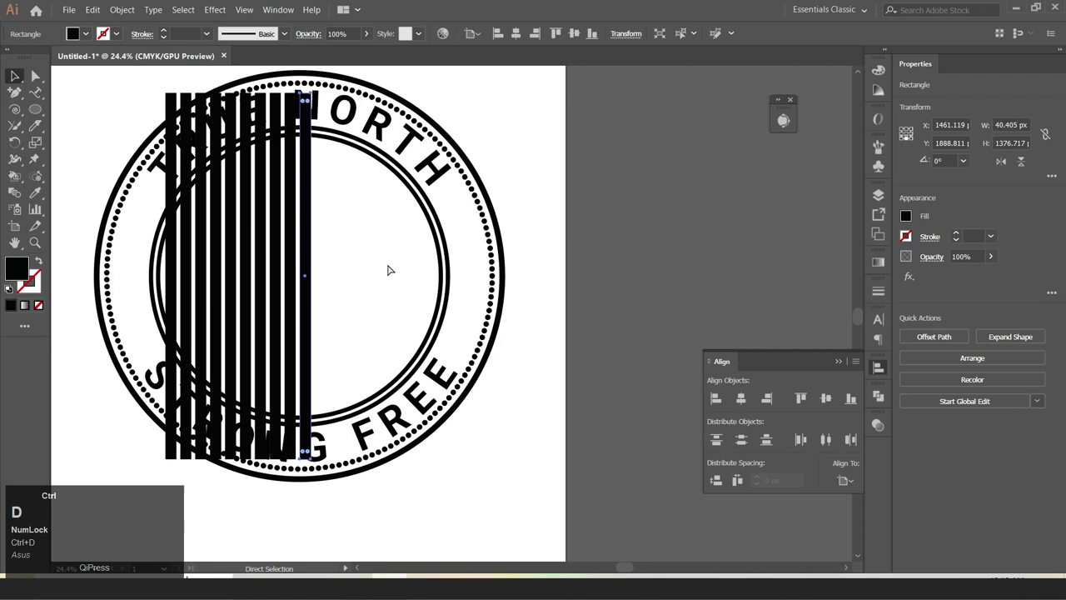
{"action": "key", "text": "ctrl+d"}
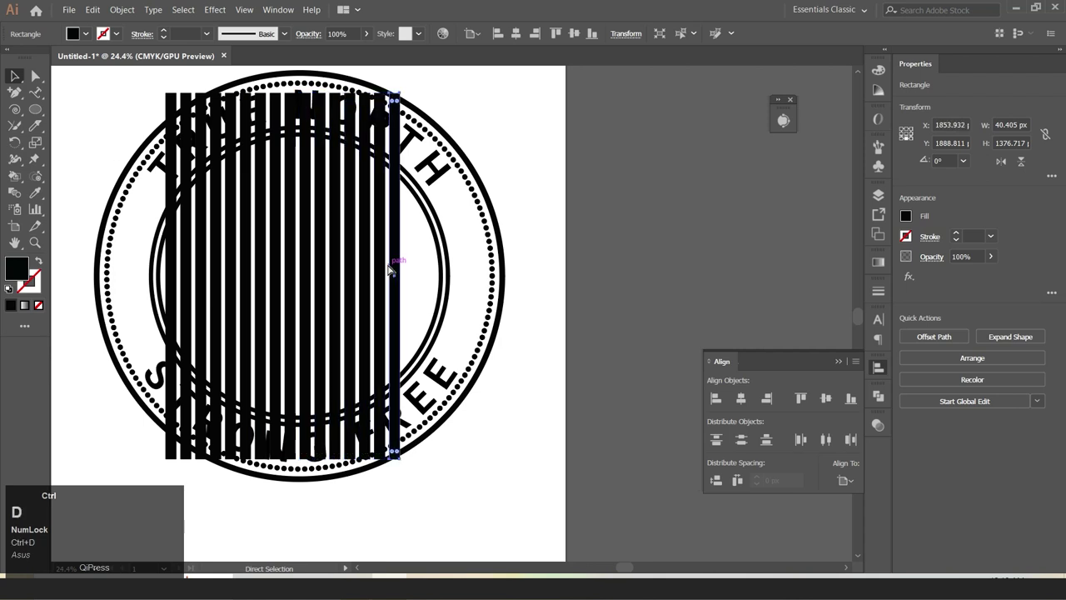
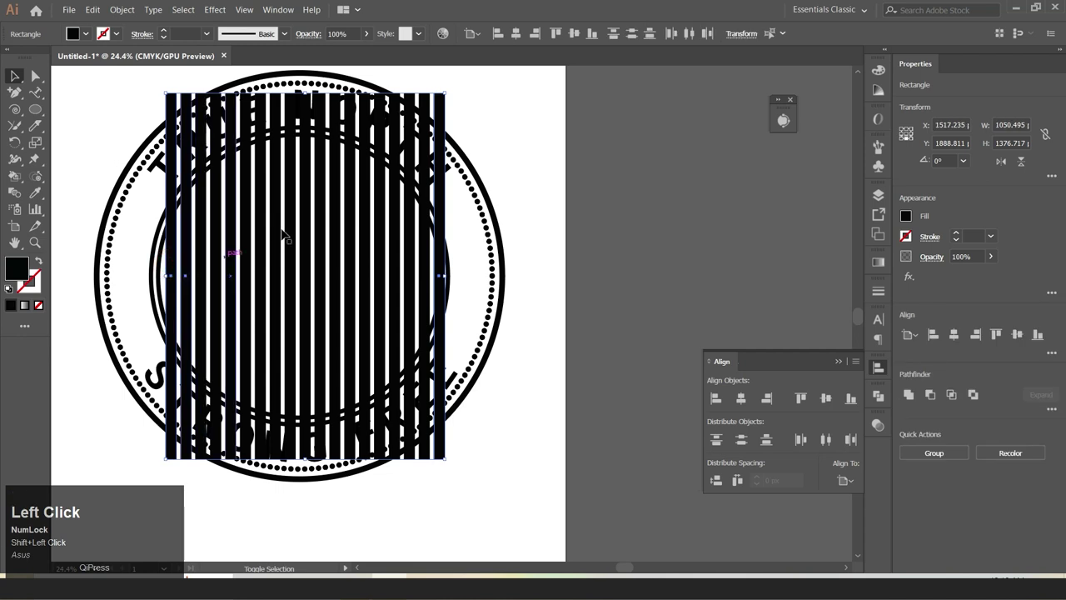
{"action": "scroll", "scroll_direction": "up", "scroll_amount": 3}
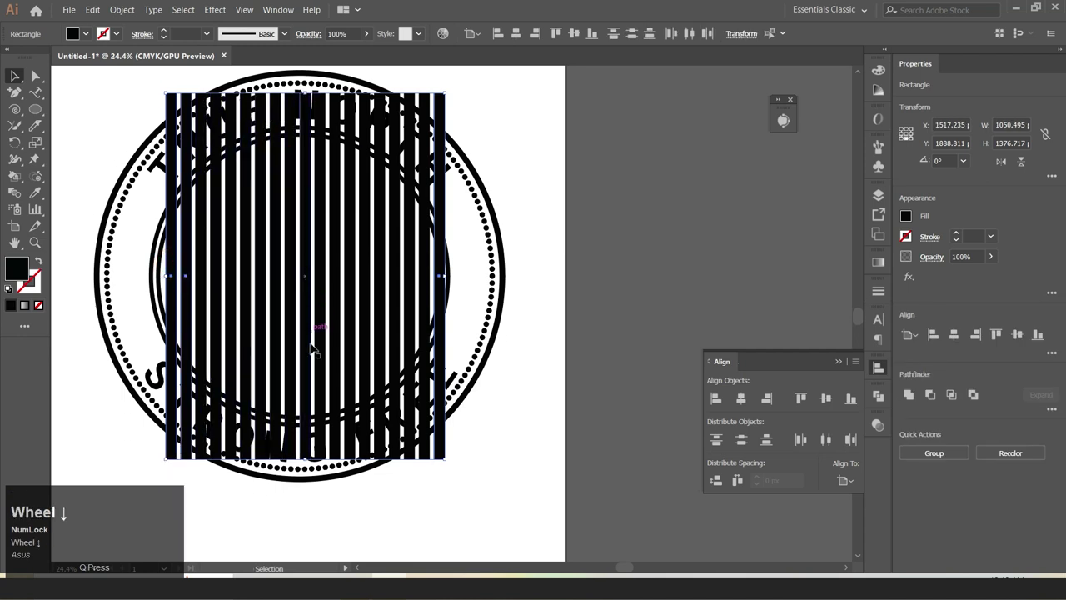
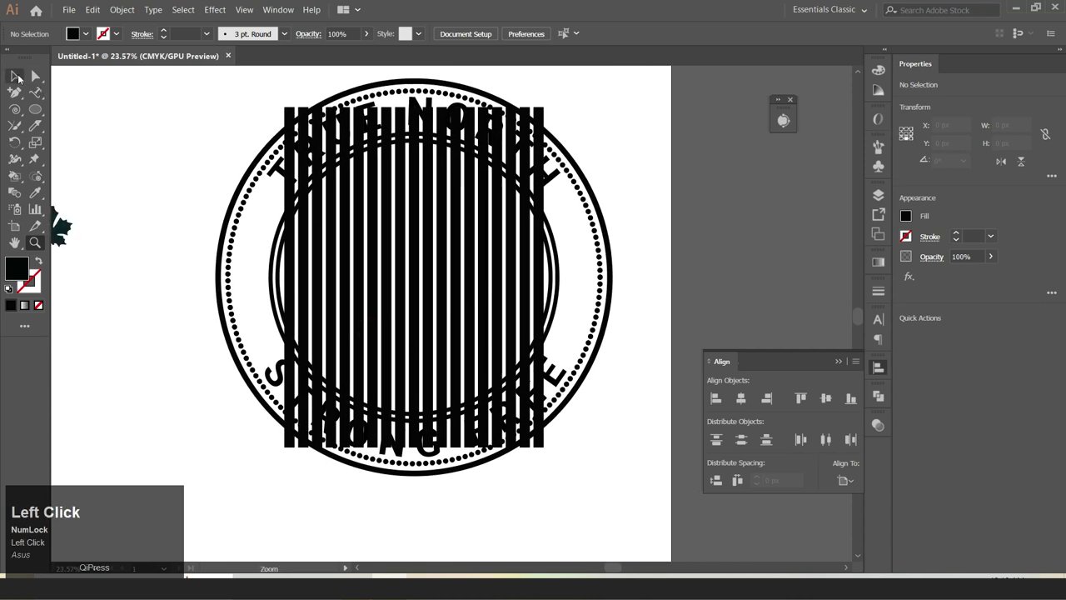
Step: Type CANADA in MikodacsPCS with tracking tightened to 50
{"action": "right_click", "coordinate": [52, 88]}
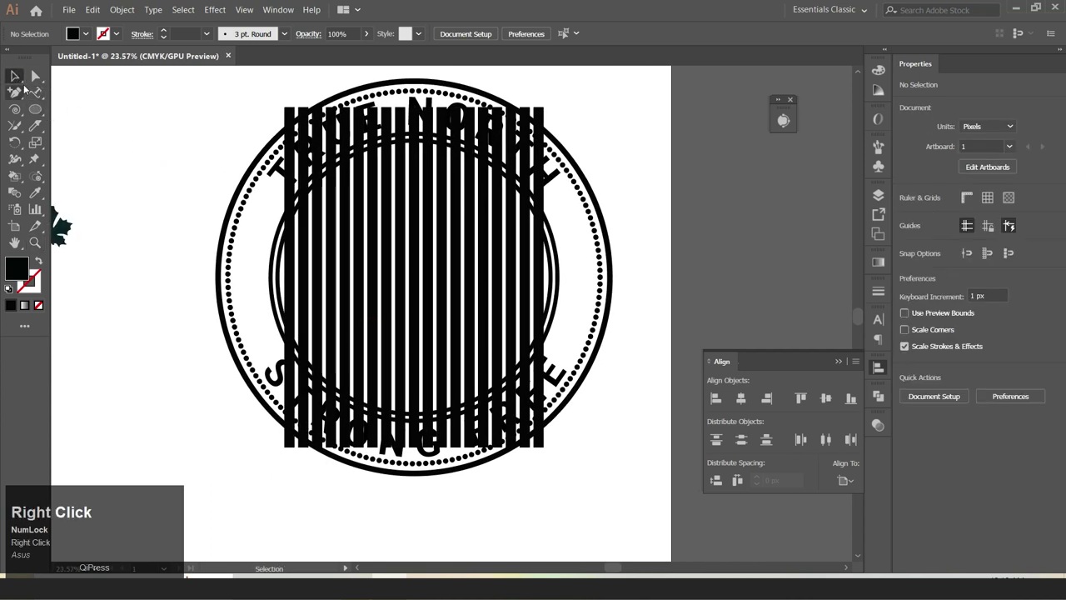
{"action": "left_click", "coordinate": [86, 197]}
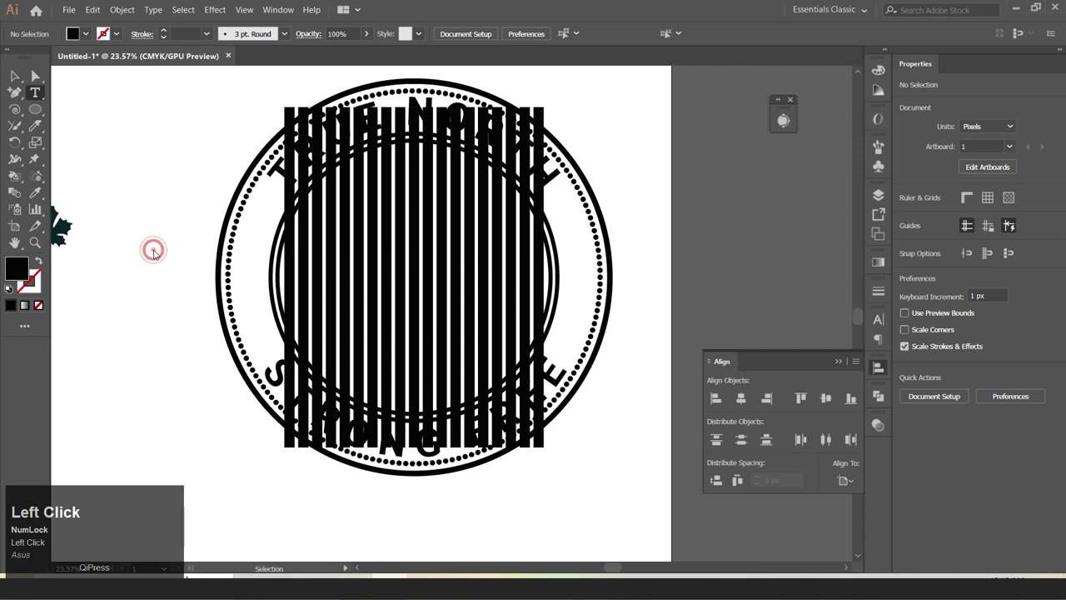
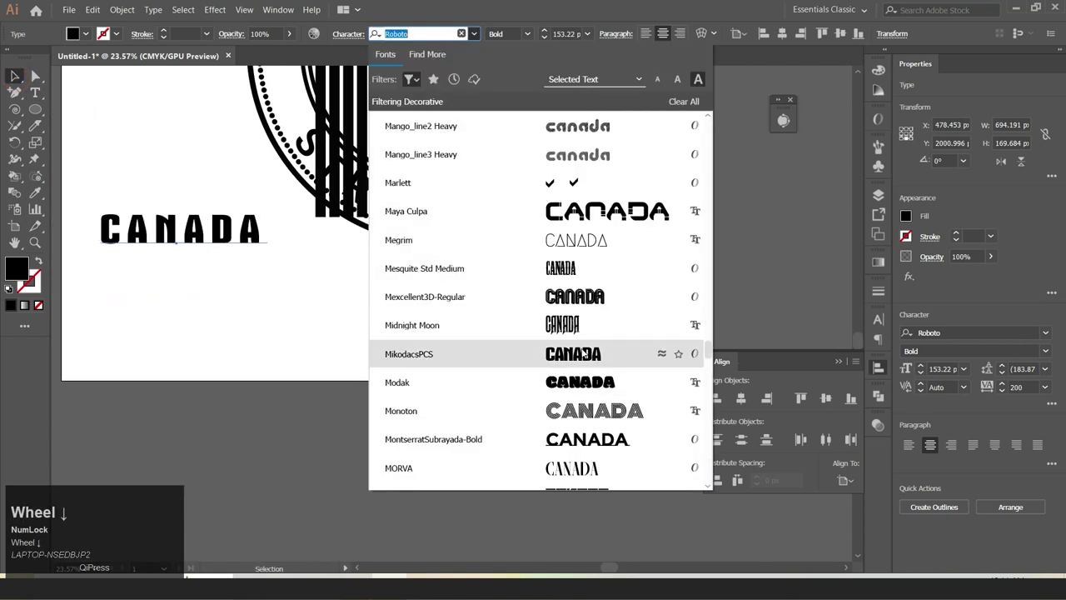
{"action": "left_click", "coordinate": [586, 353]}
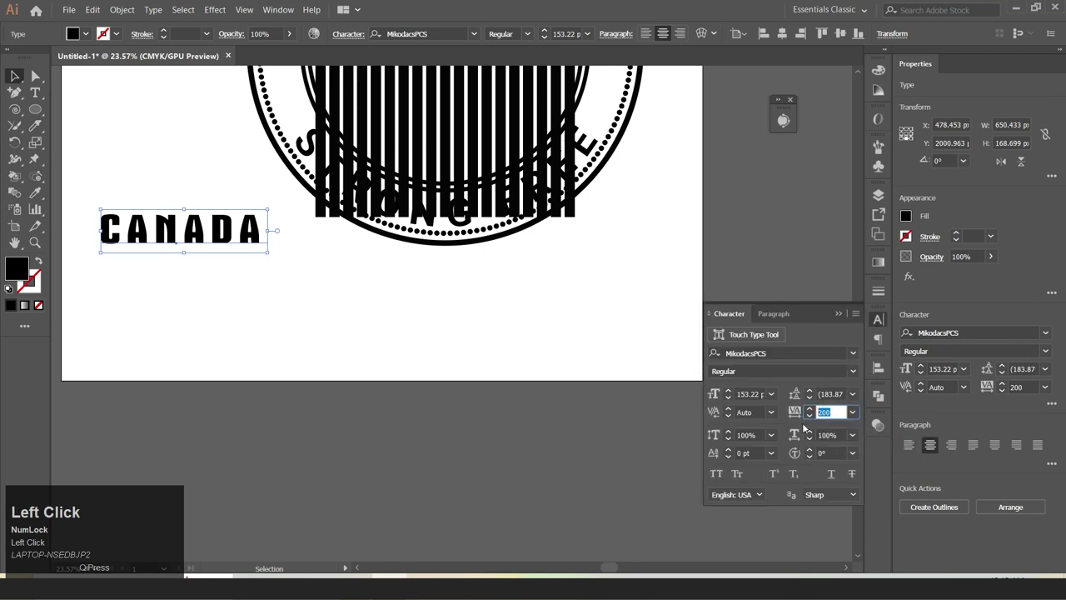
{"action": "key", "text": "Return"}
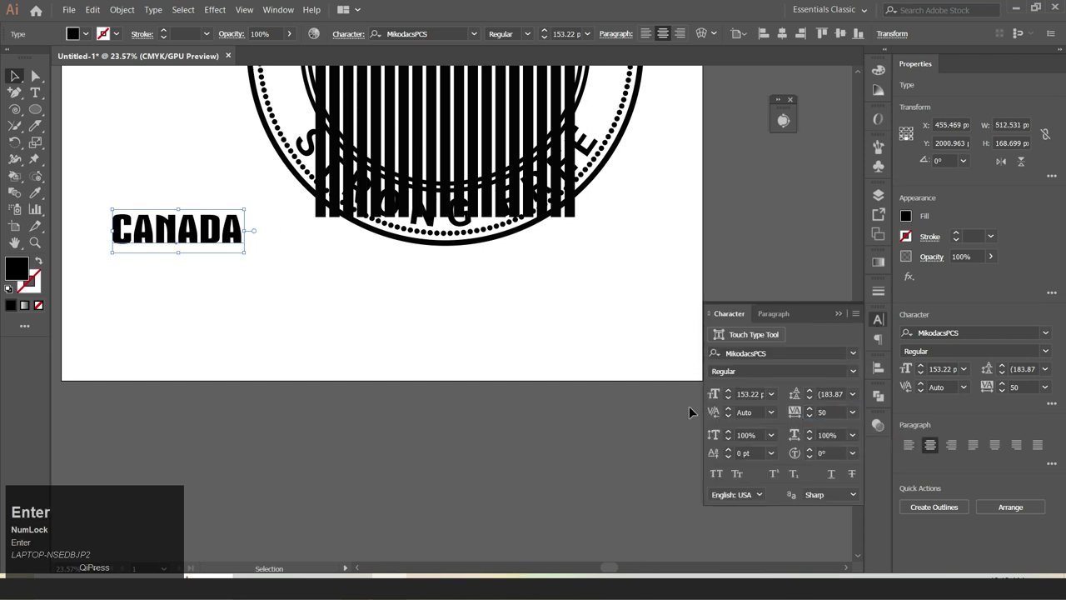
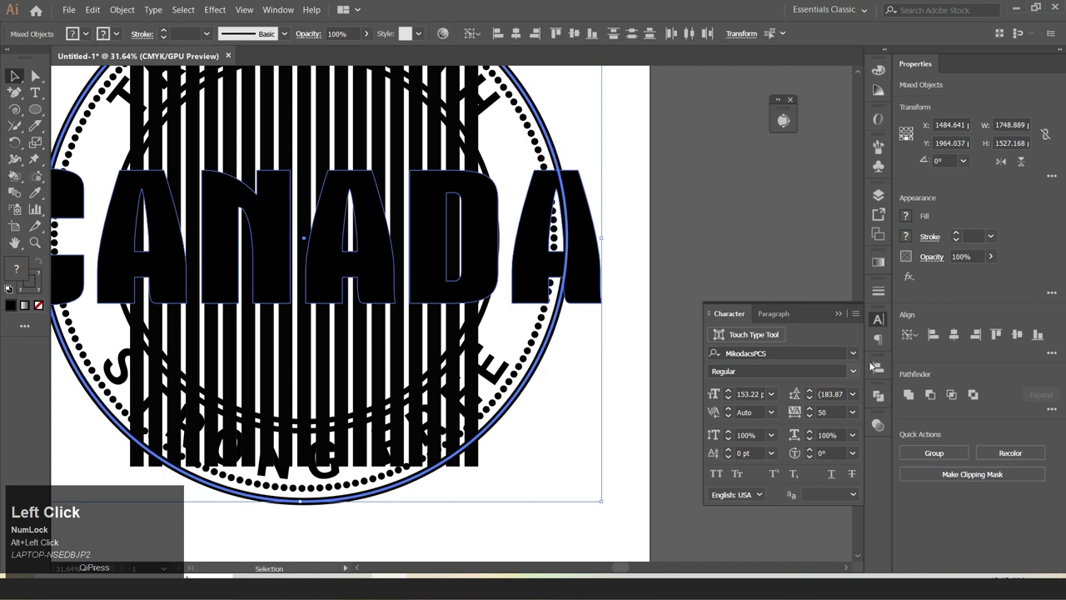
Step: Vertically centre CANADA on the circle and switch to the Rectangle tool for the middle band
{"action": "left_click", "coordinate": [885, 369]}
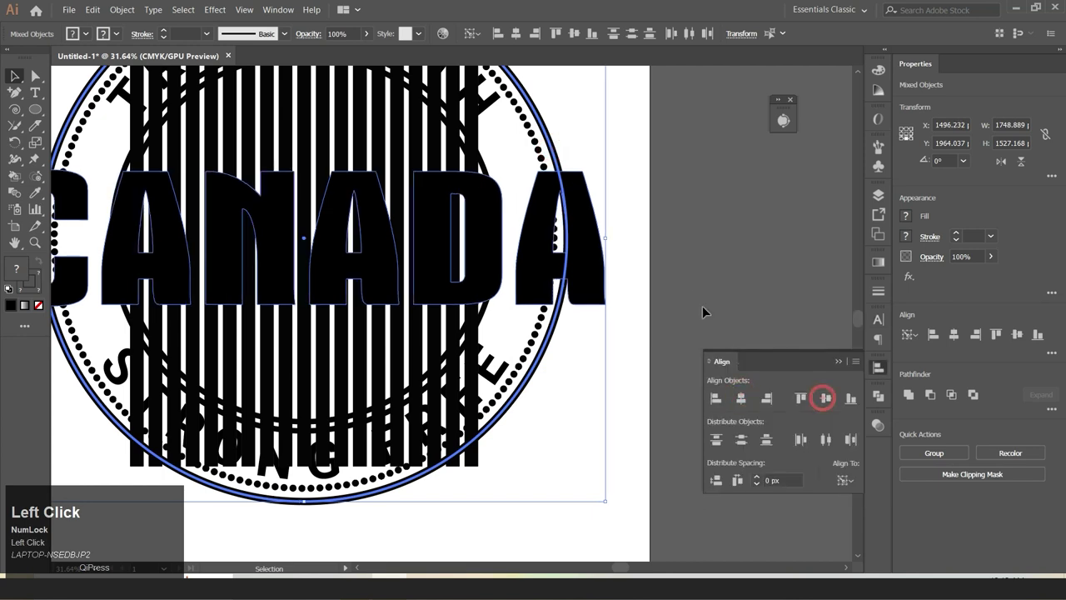
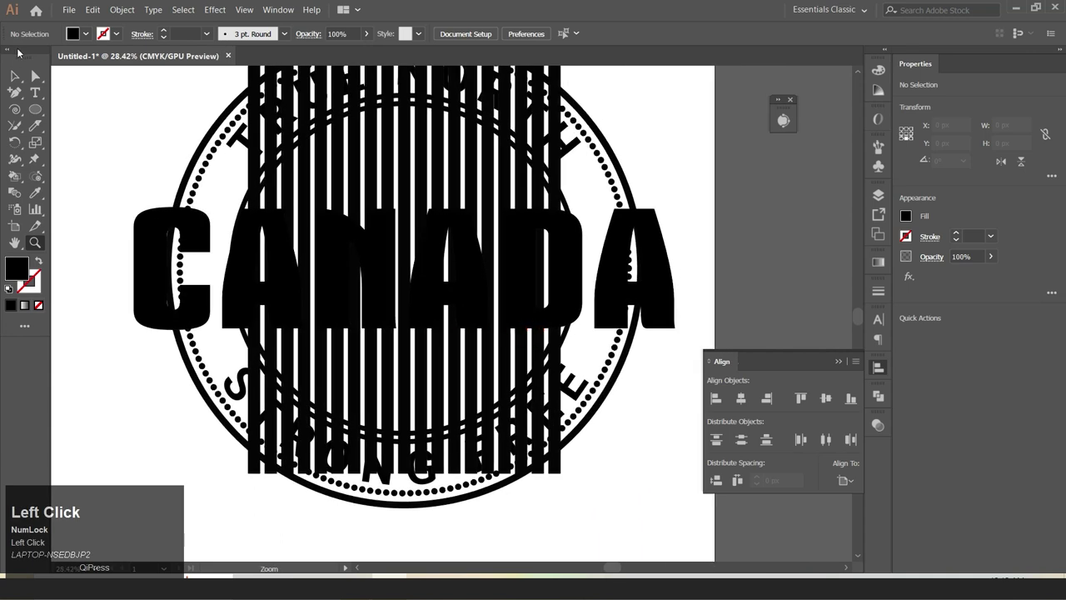
{"action": "scroll", "scroll_direction": "up", "scroll_amount": 3}
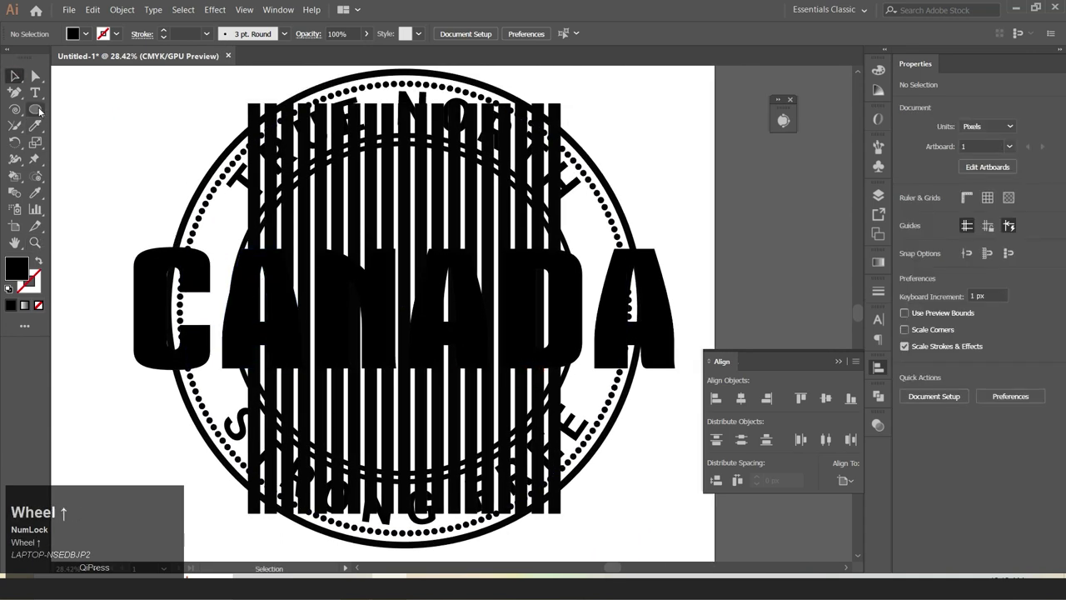
{"action": "left_click", "coordinate": [16, 80]}
{"action": "right_click", "coordinate": [35, 109]}
{"action": "left_click", "coordinate": [85, 183]}
{"action": "right_click", "coordinate": [39, 110]}
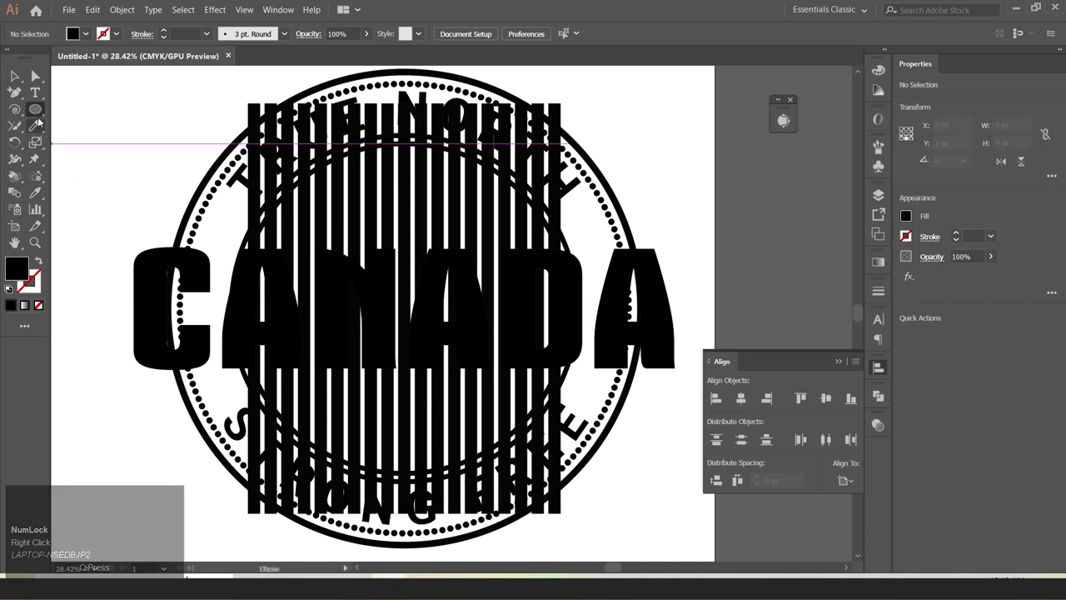
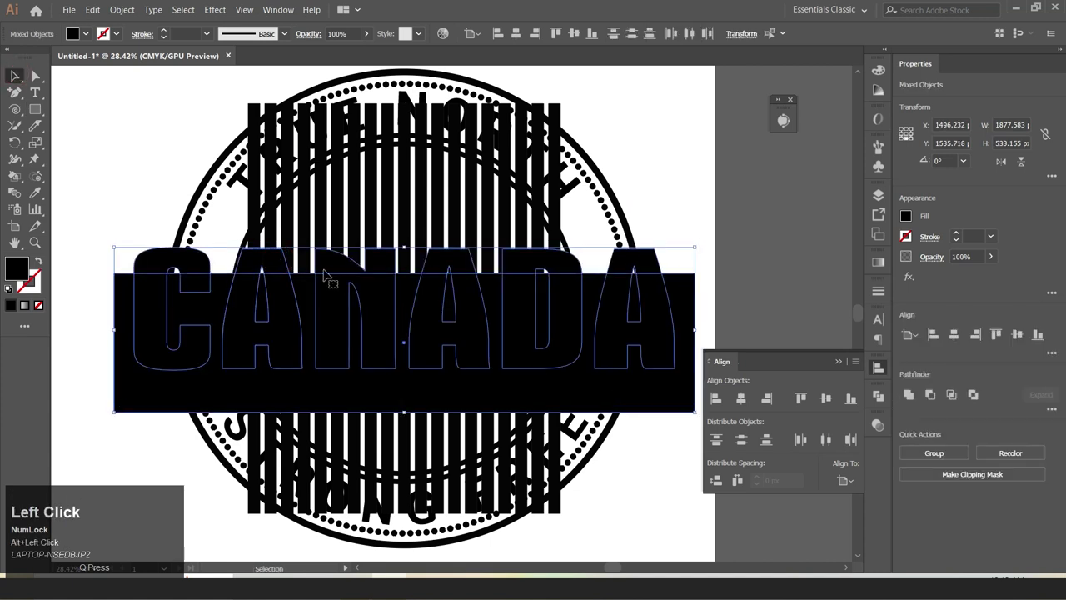
Step: Make an inverted opacity mask from the black bar so the stripes vanish behind CANADA, then exit mask editing
{"action": "left_click", "coordinate": [281, 264]}
{"action": "left_click", "coordinate": [743, 400]}
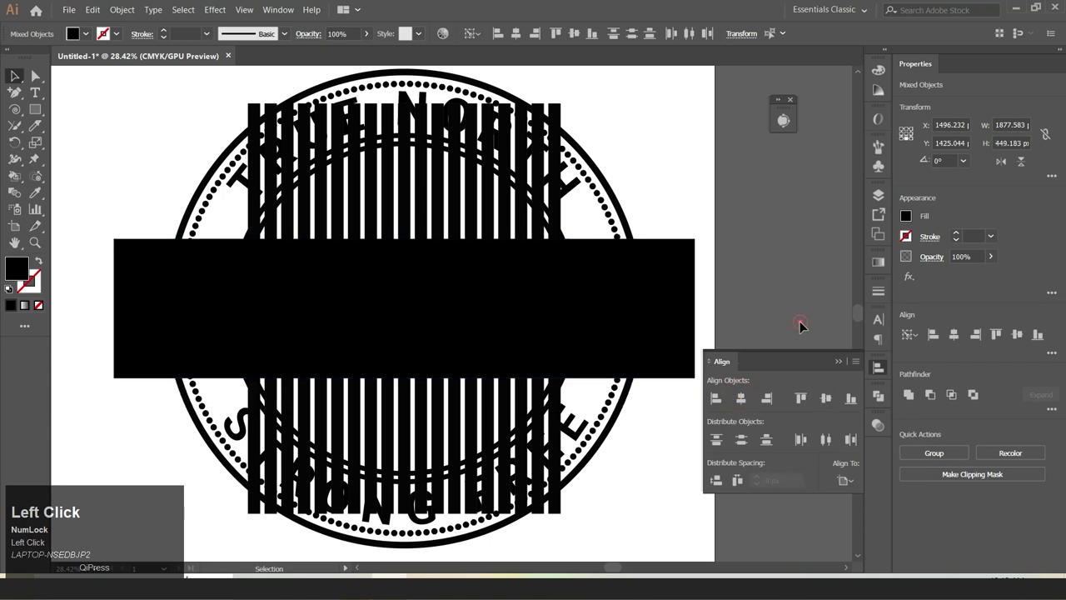
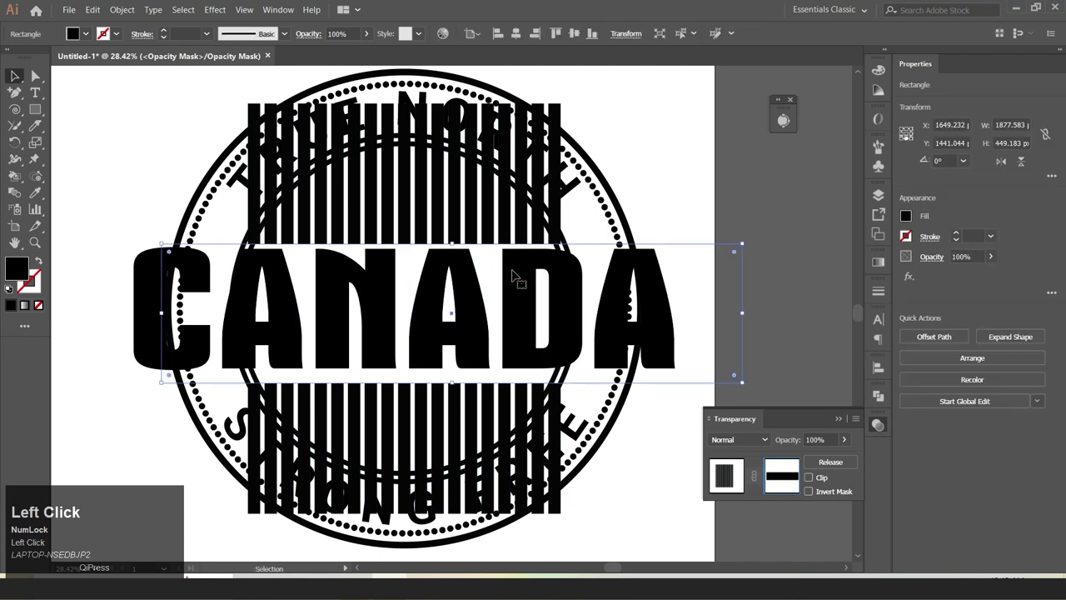
{"action": "key", "text": "shift+Up"}
{"action": "key", "text": "ctrl+z"}
{"action": "key", "text": "ctrl+z"}
{"action": "key", "text": "ctrl+f"}
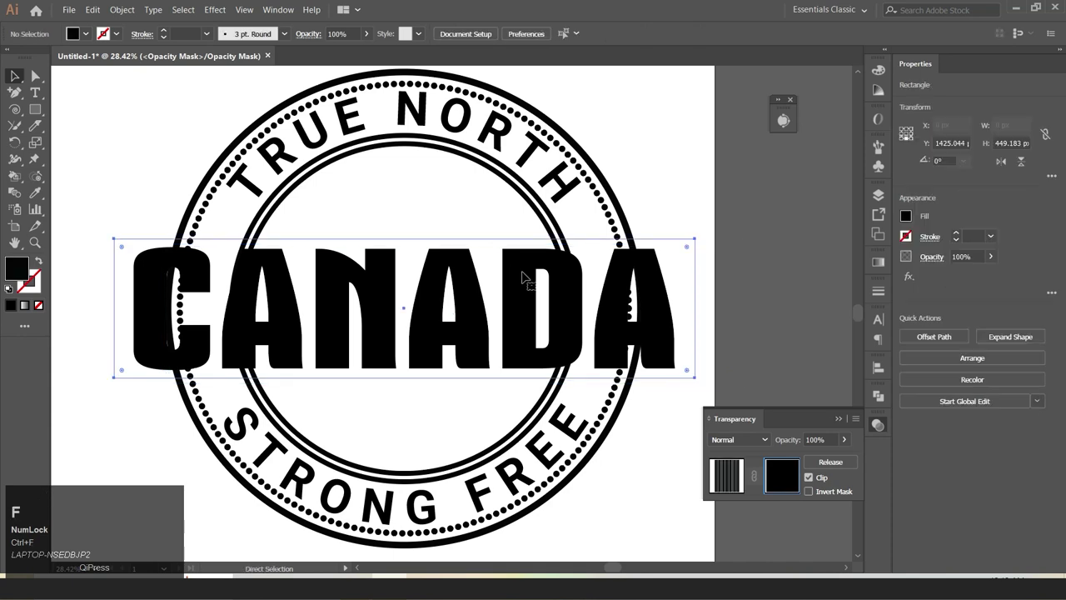
{"action": "left_click", "coordinate": [810, 481]}
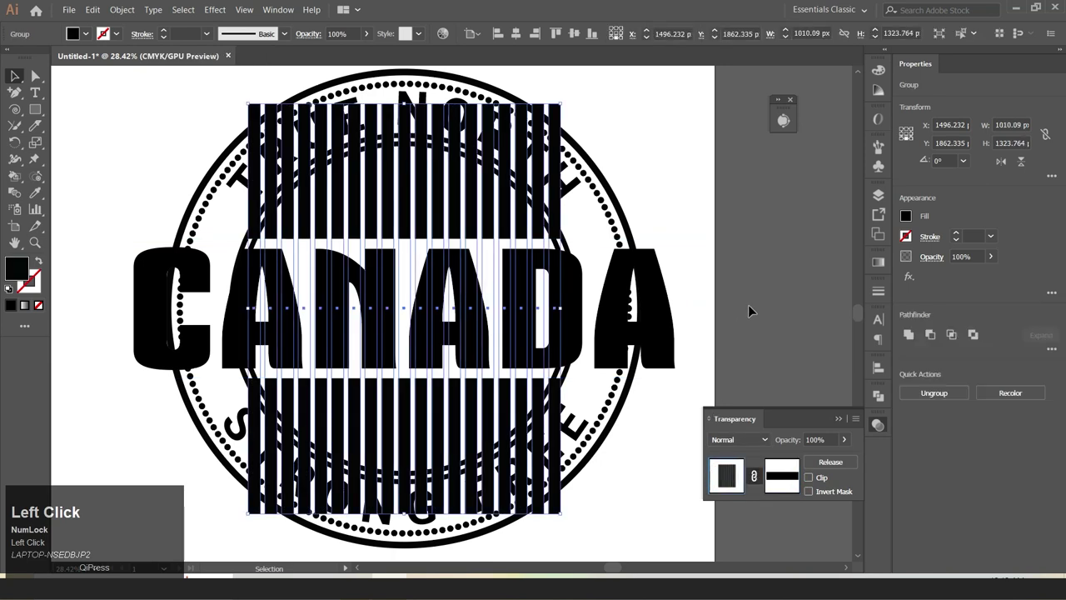
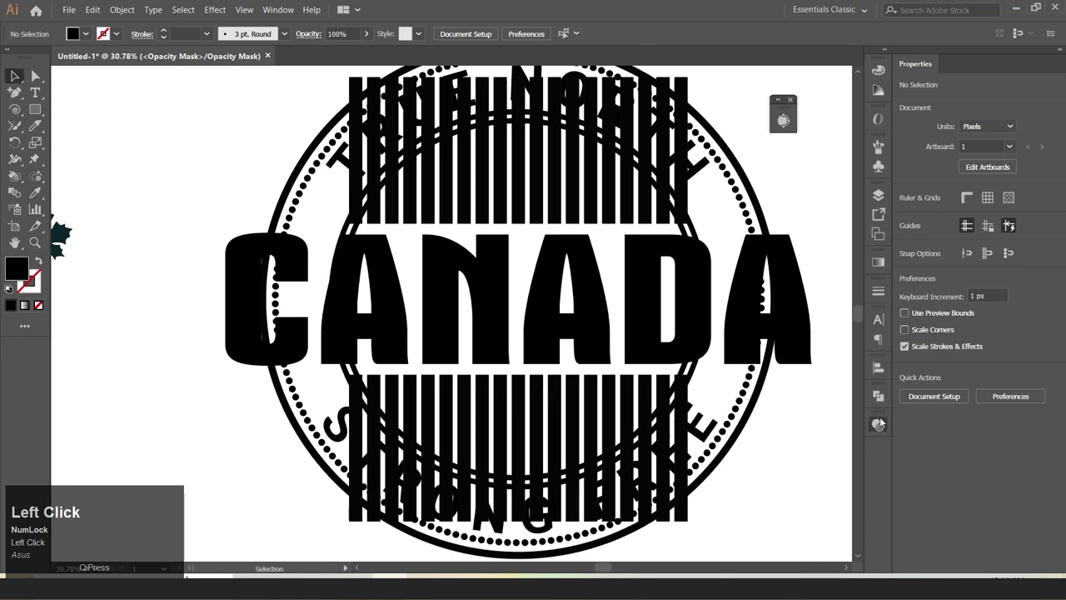
Step: Select the inner circle and bring it in front of the stripes, ready for clipping
{"action": "left_click", "coordinate": [209, 288]}
{"action": "key", "text": "ctrl+f"}
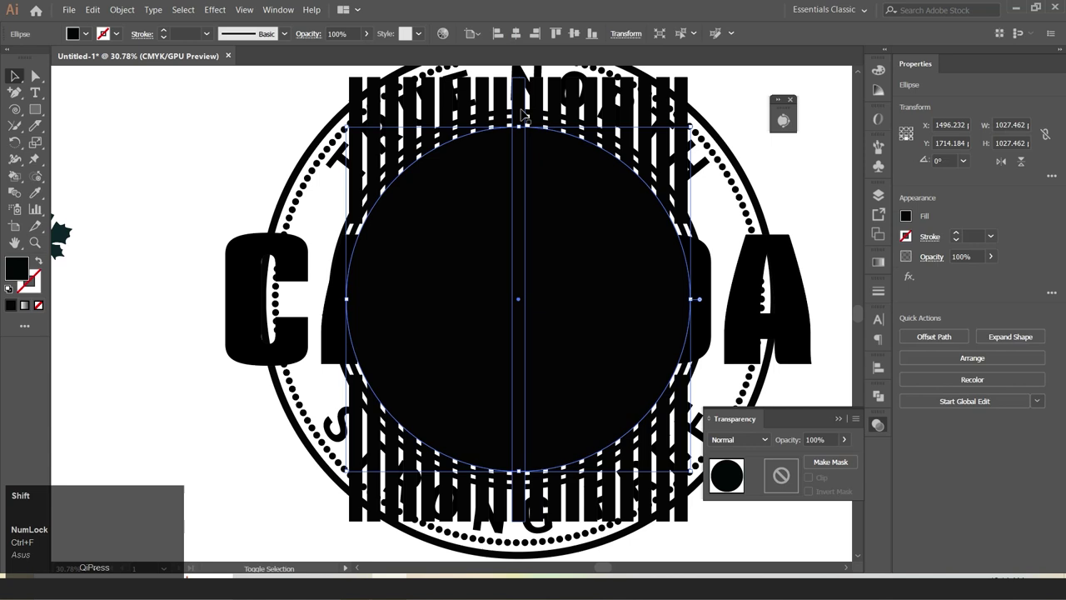
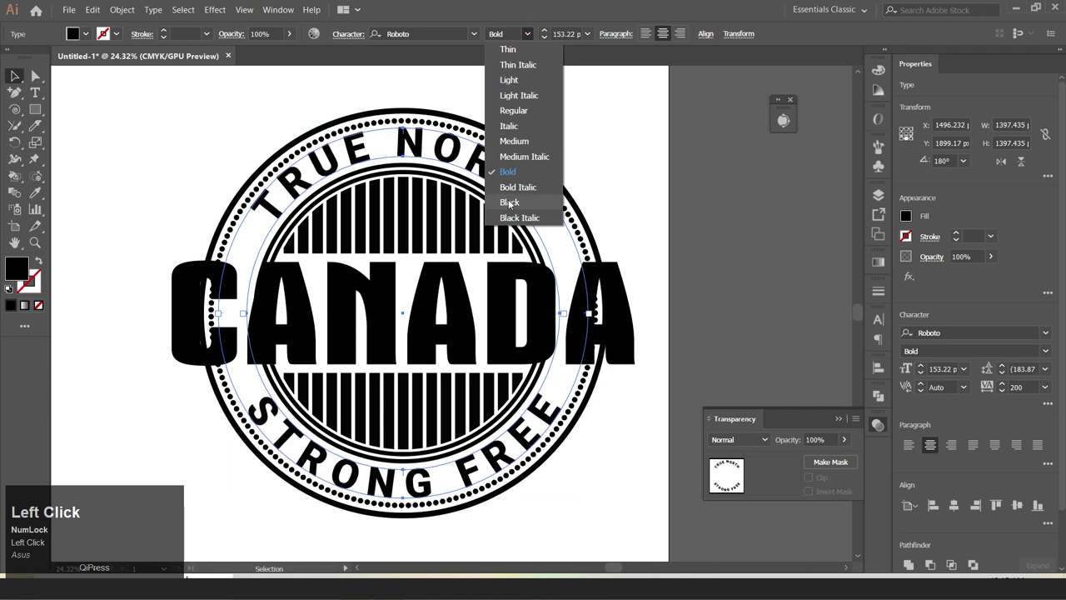
Step: Restyle the curved TRUE NORTH / STRONG FREE text to Roboto Black at 160 pt via the Character panel
{"action": "left_click", "coordinate": [513, 204]}
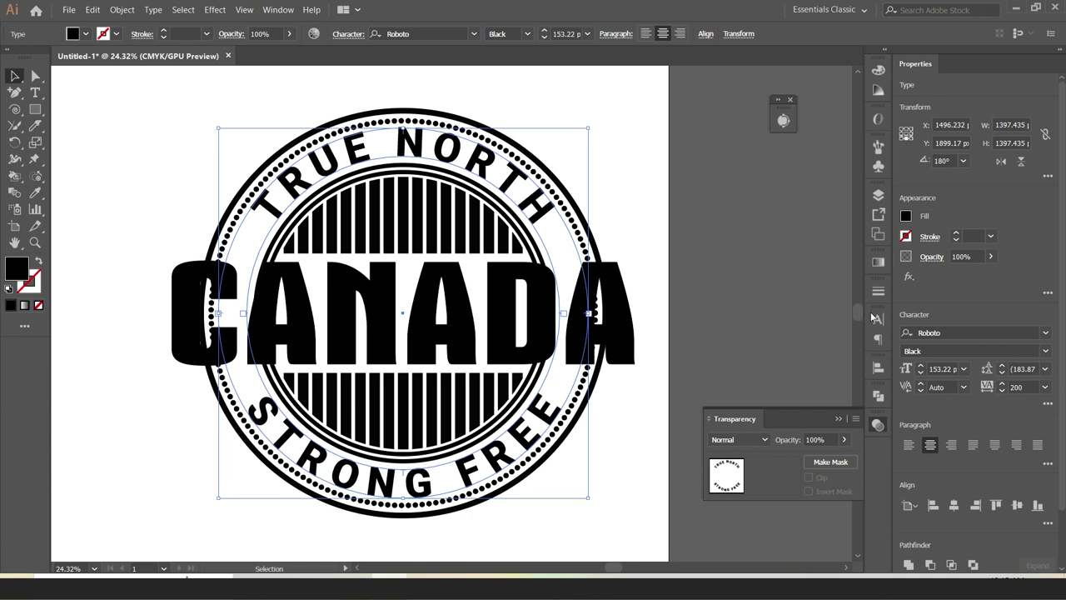
{"action": "left_click", "coordinate": [887, 323]}
{"action": "left_click", "coordinate": [732, 395]}
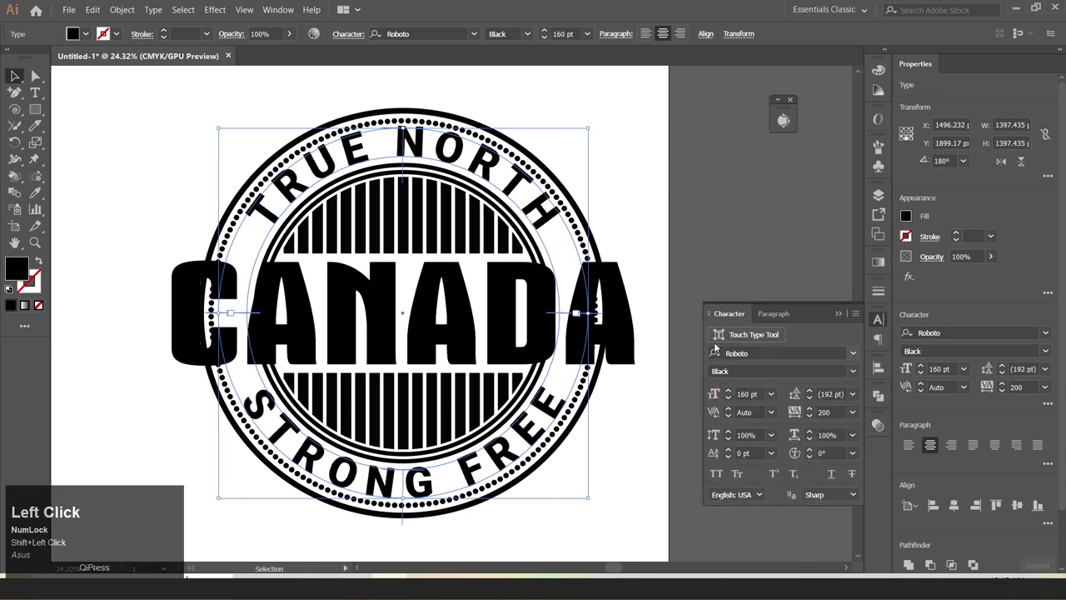
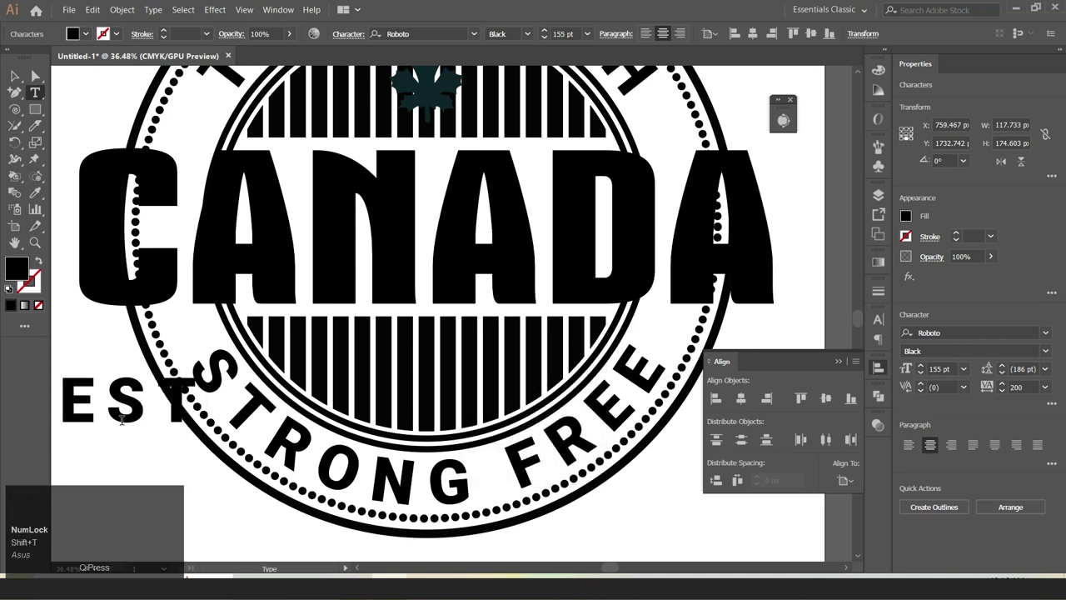
Step: Set the EST- 1867 date with zero tracking and try MikodacsPCS at about 114 pt from the font filters
{"action": "key", "text": "space"}
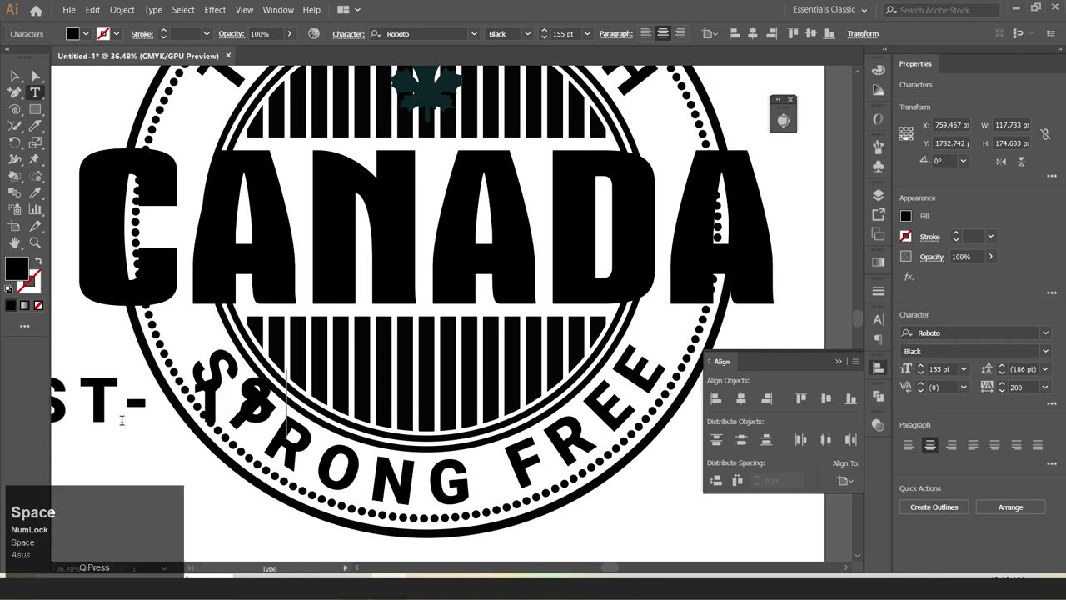
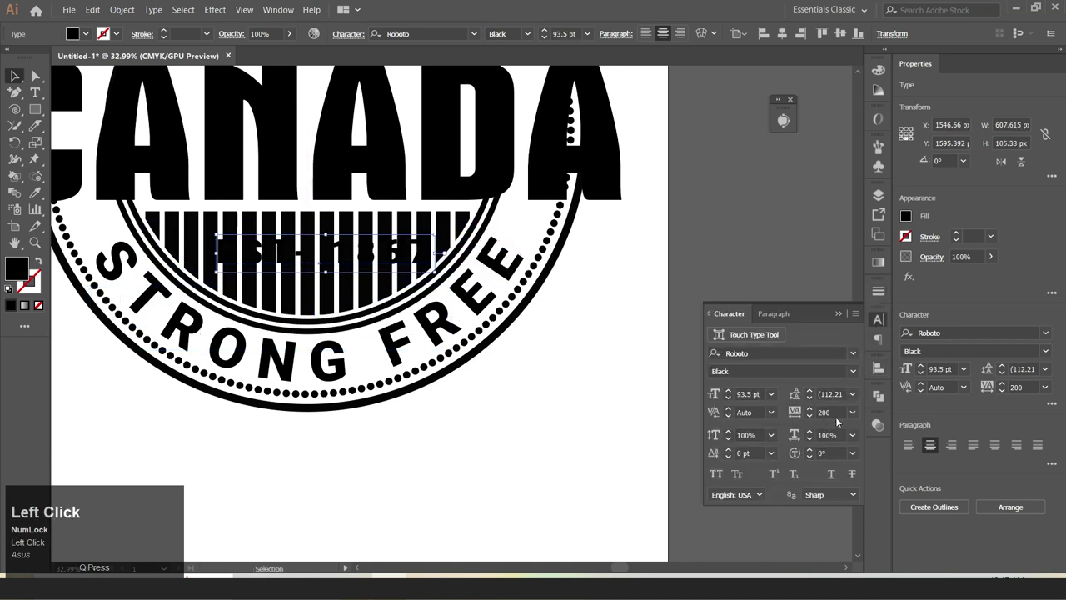
{"action": "key", "text": "Return"}
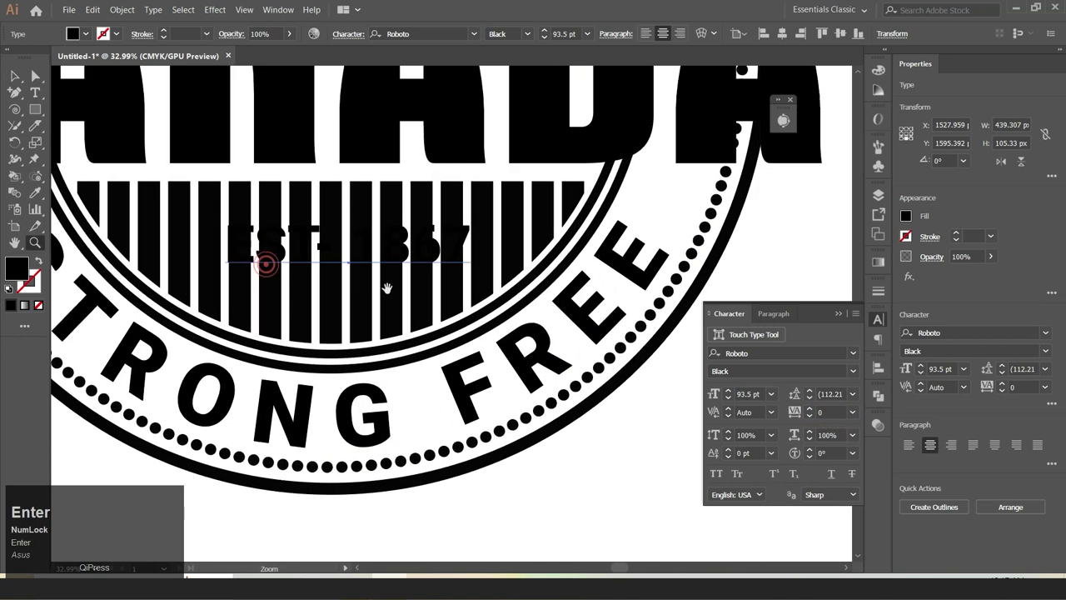
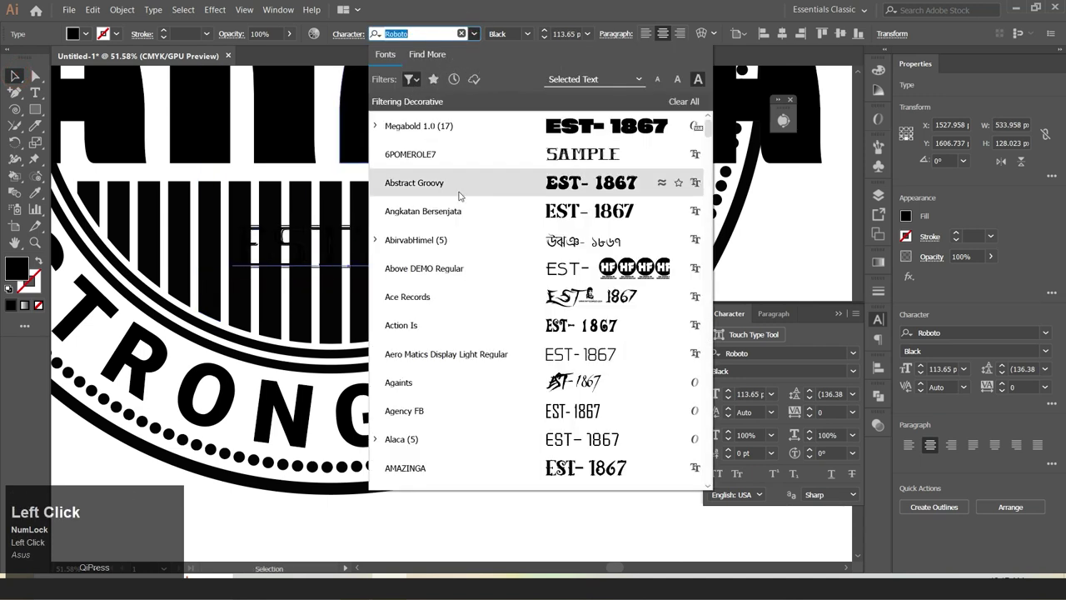
{"action": "scroll", "scroll_direction": "down", "scroll_amount": 3}
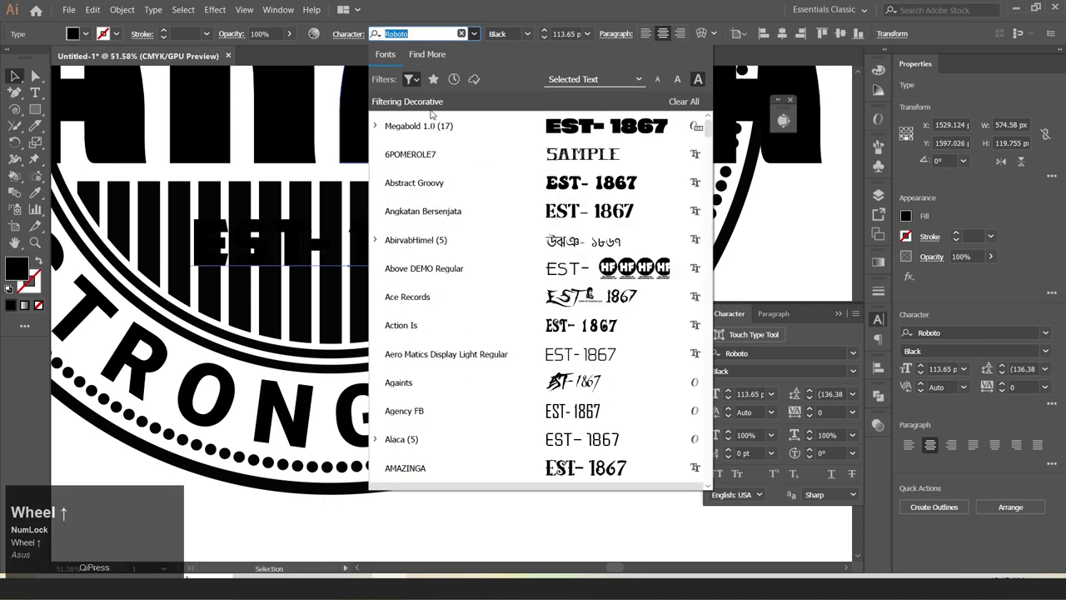
{"action": "left_click", "coordinate": [413, 86]}
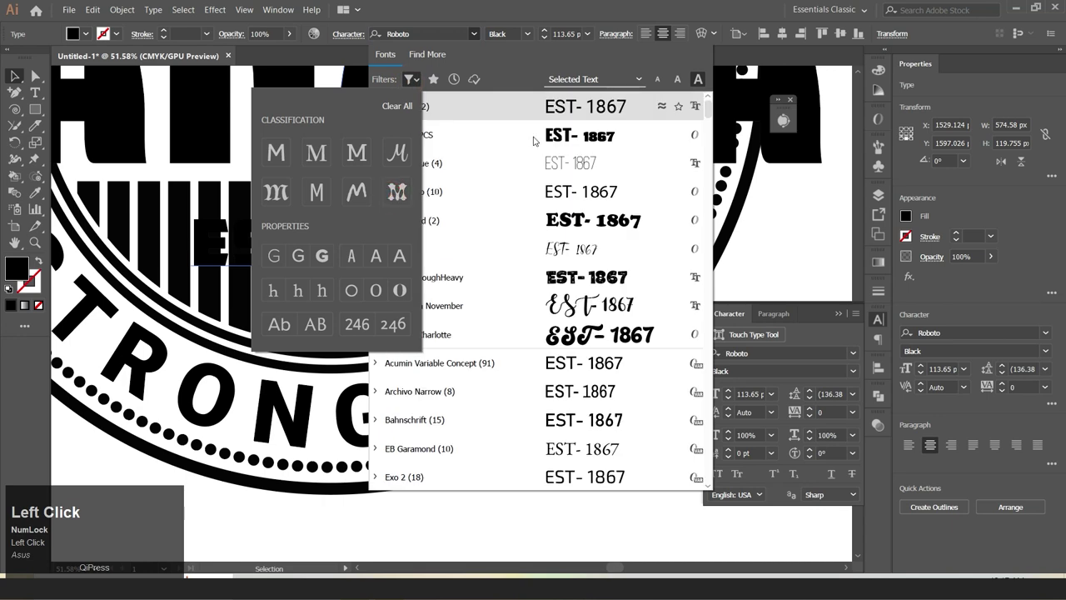
{"action": "left_click", "coordinate": [523, 138]}
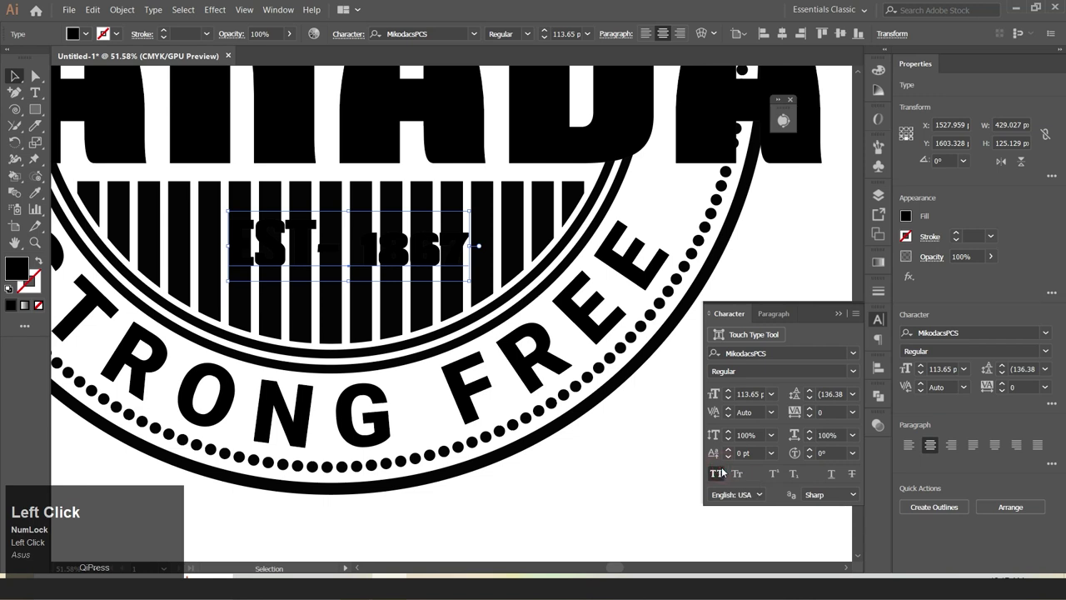
{"action": "scroll", "scroll_direction": "down", "scroll_amount": 3}
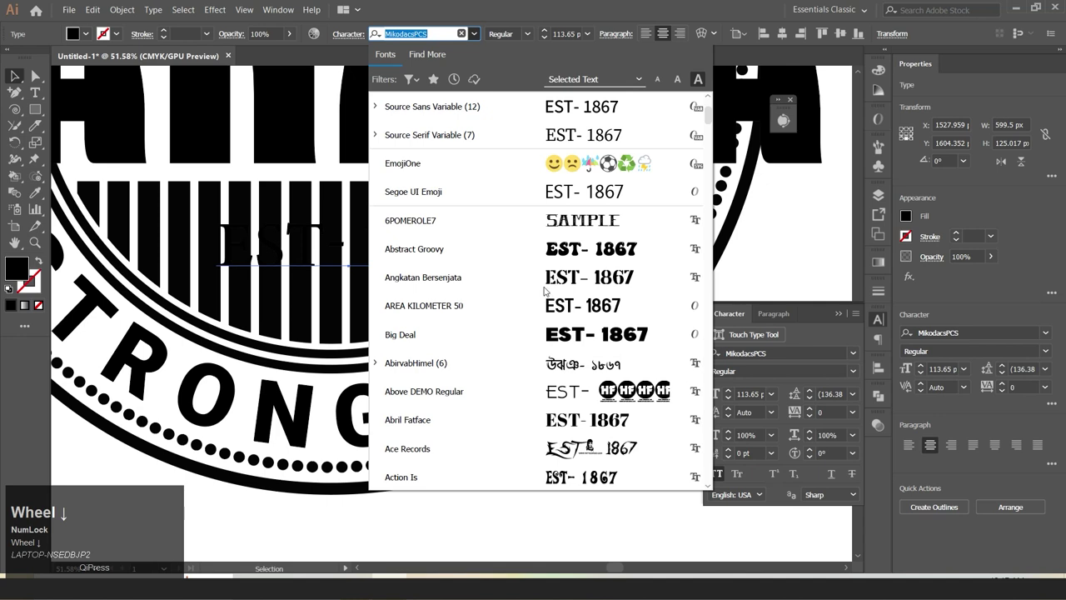
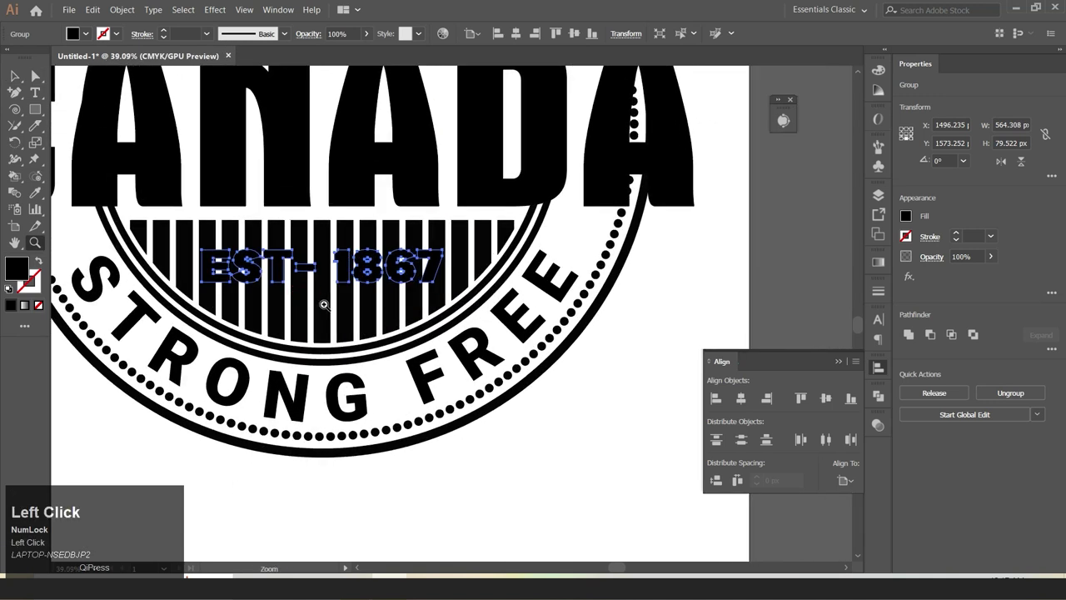
Step: Zoom out, leave the striped group and deselect to view the whole badge
{"action": "key", "text": "Down"}
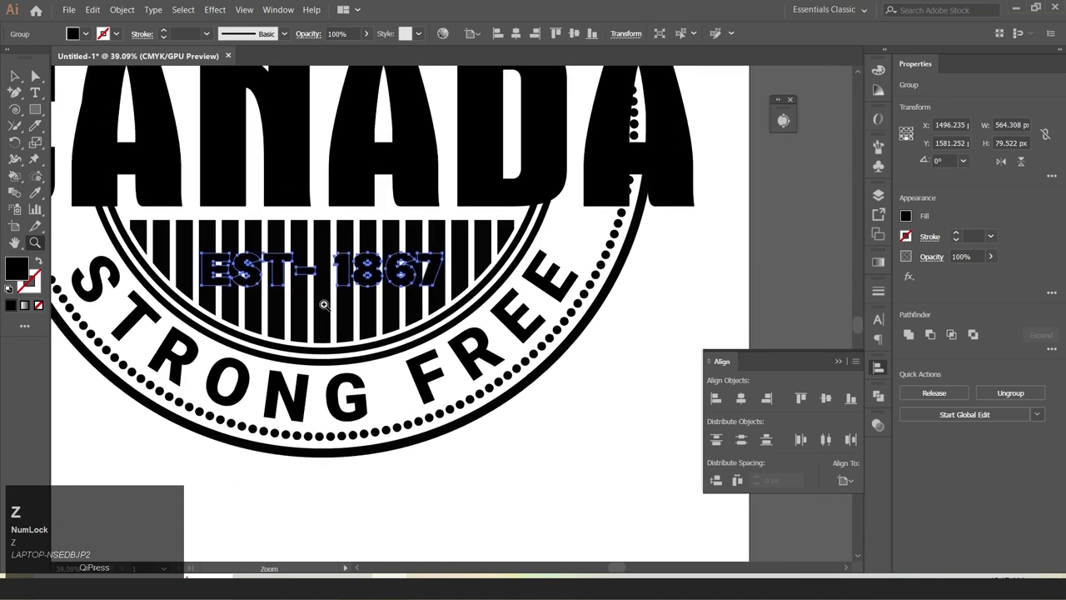
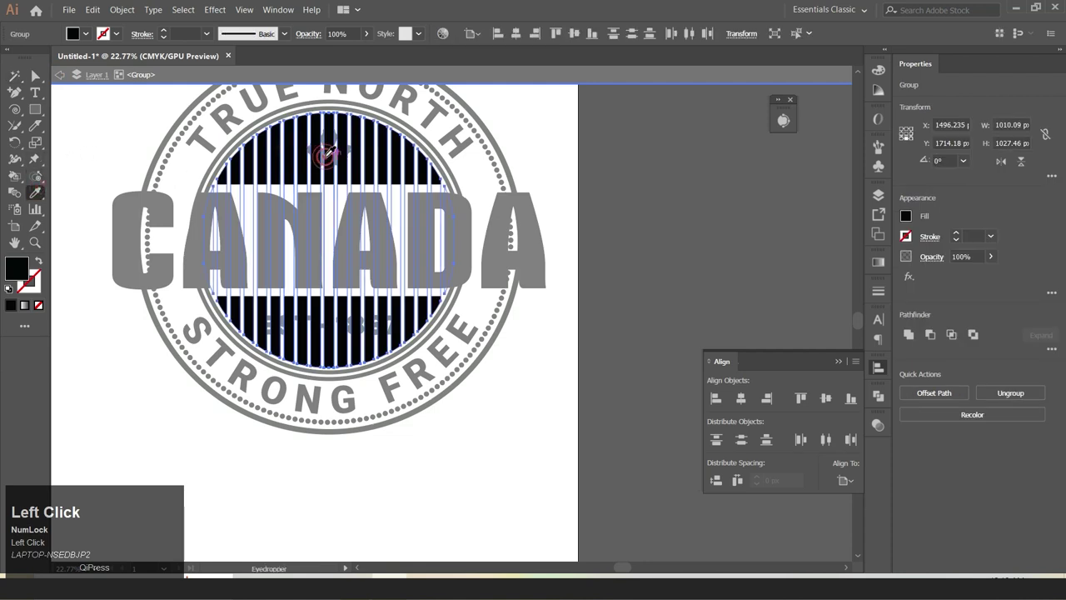
{"action": "right_click", "coordinate": [25, 75]}
{"action": "left_click", "coordinate": [89, 43]}
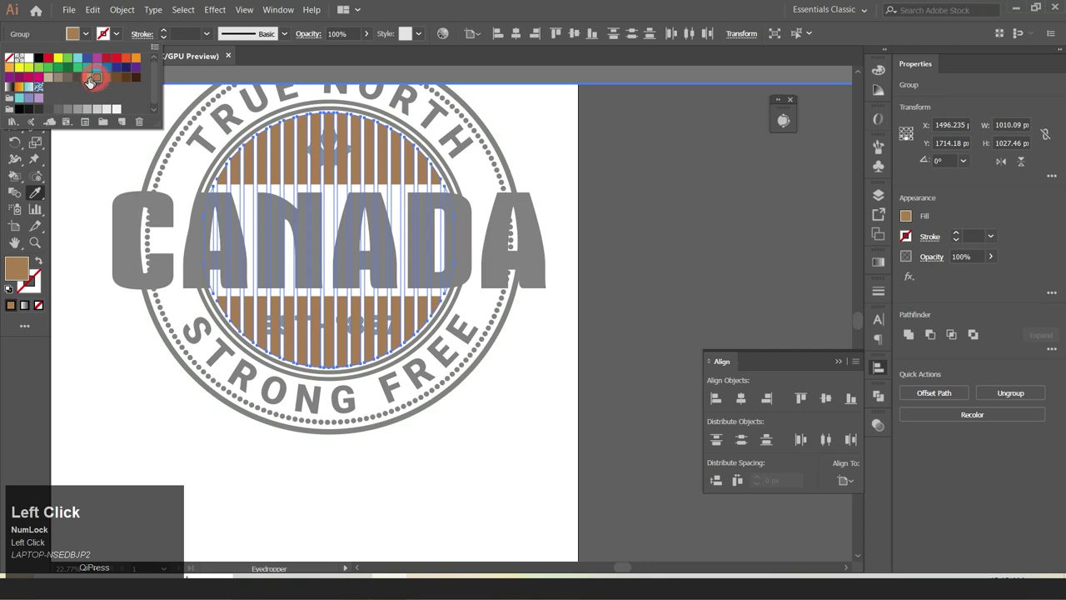
{"action": "right_click", "coordinate": [26, 78]}
{"action": "left_click", "coordinate": [55, 99]}
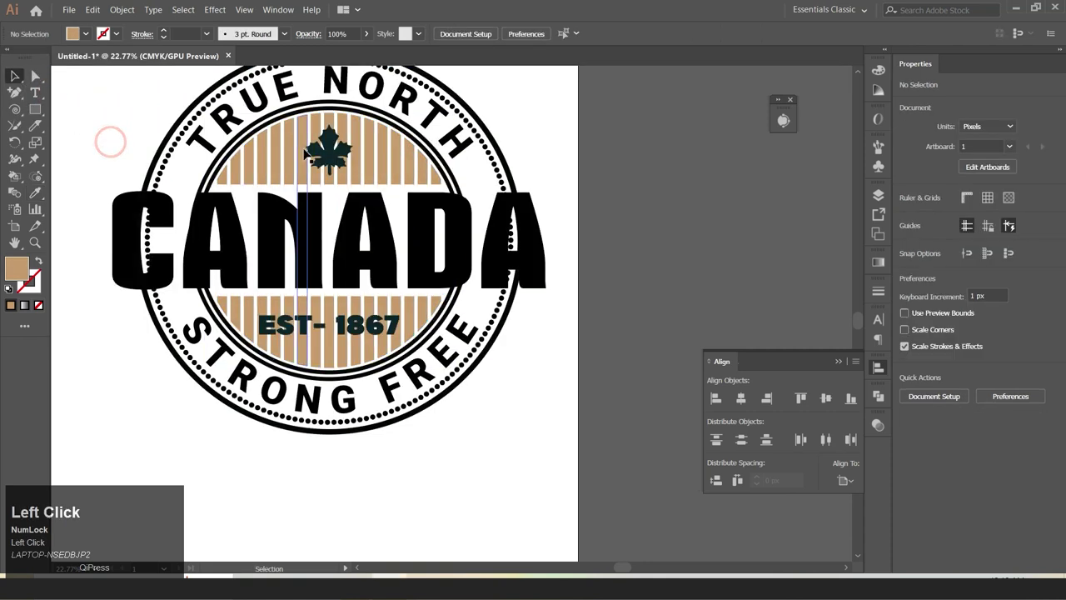
Step: Group the maple leaf with the EST- 1867 date and keep that group selected
{"action": "left_click", "coordinate": [308, 331]}
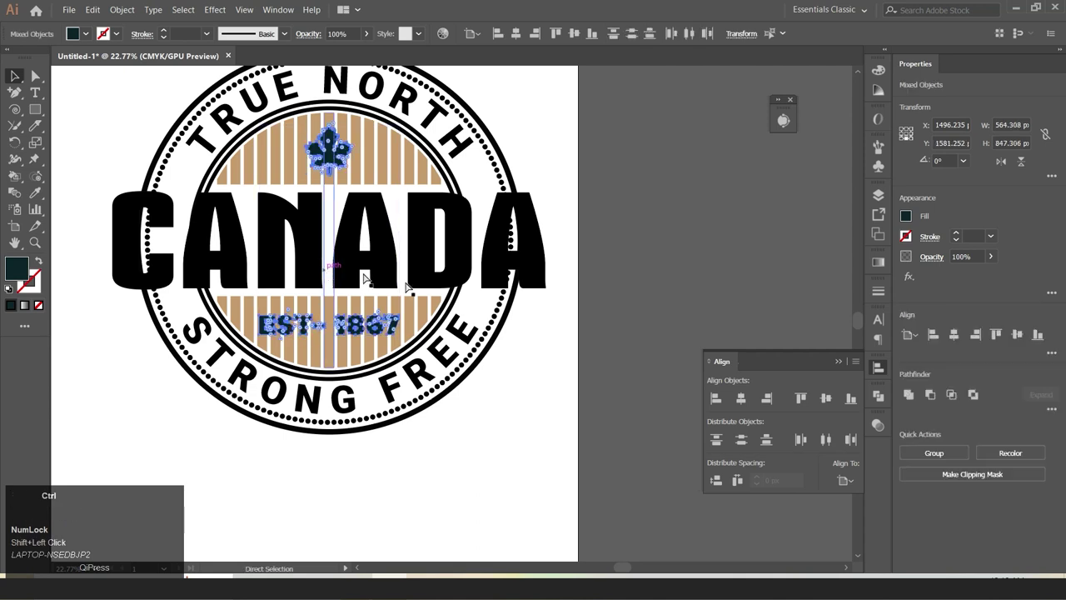
{"action": "key", "text": "ctrl+g"}
{"action": "left_click", "coordinate": [41, 197]}
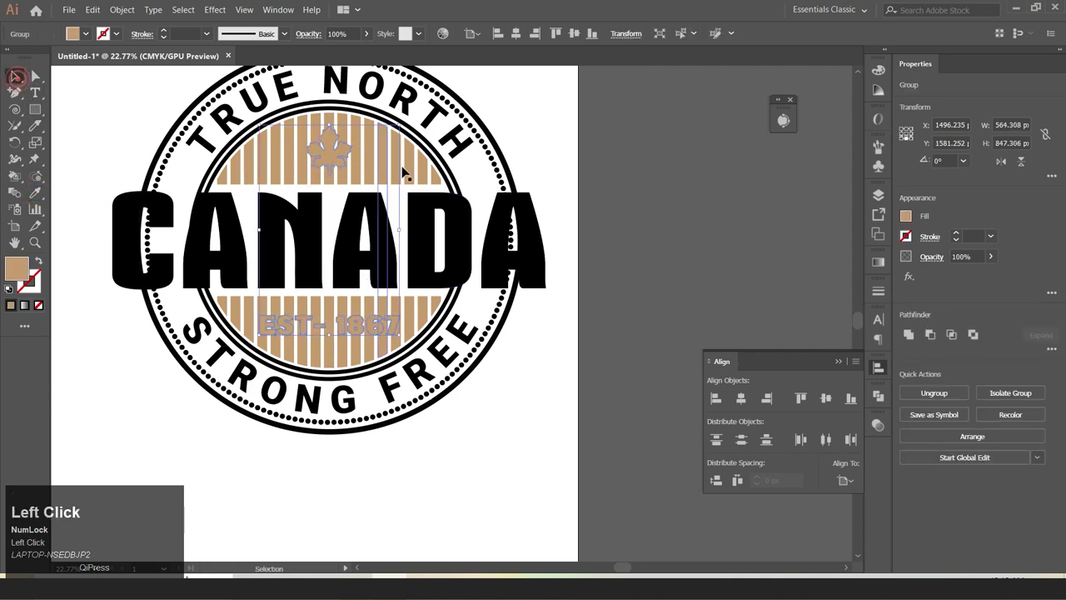
{"action": "left_click", "coordinate": [410, 167]}
{"action": "left_click", "coordinate": [735, 398]}
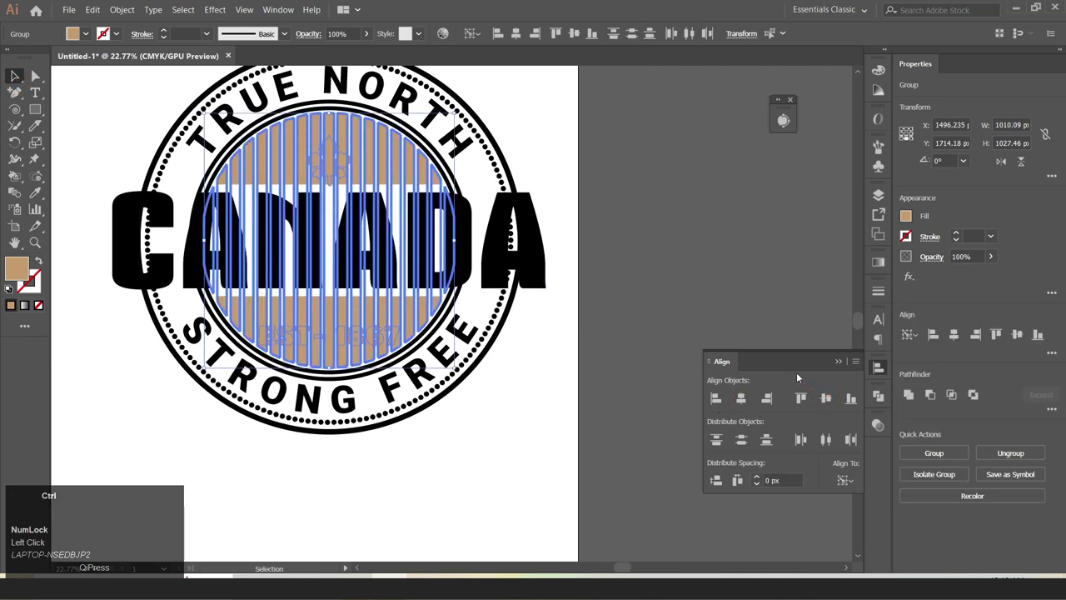
{"action": "key", "text": "ctrl+z"}
{"action": "left_click", "coordinate": [758, 341]}
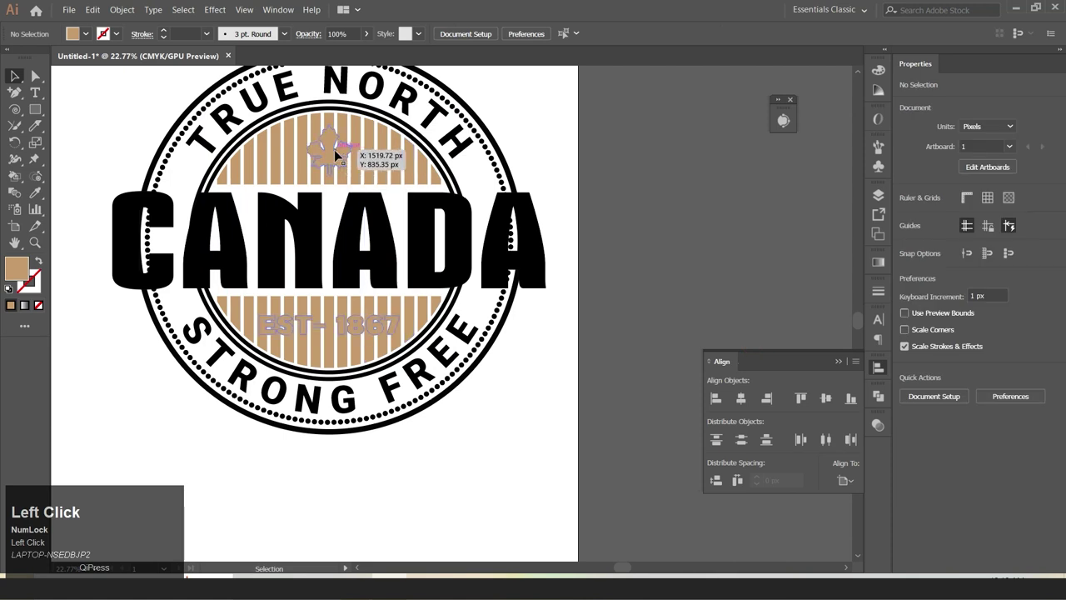
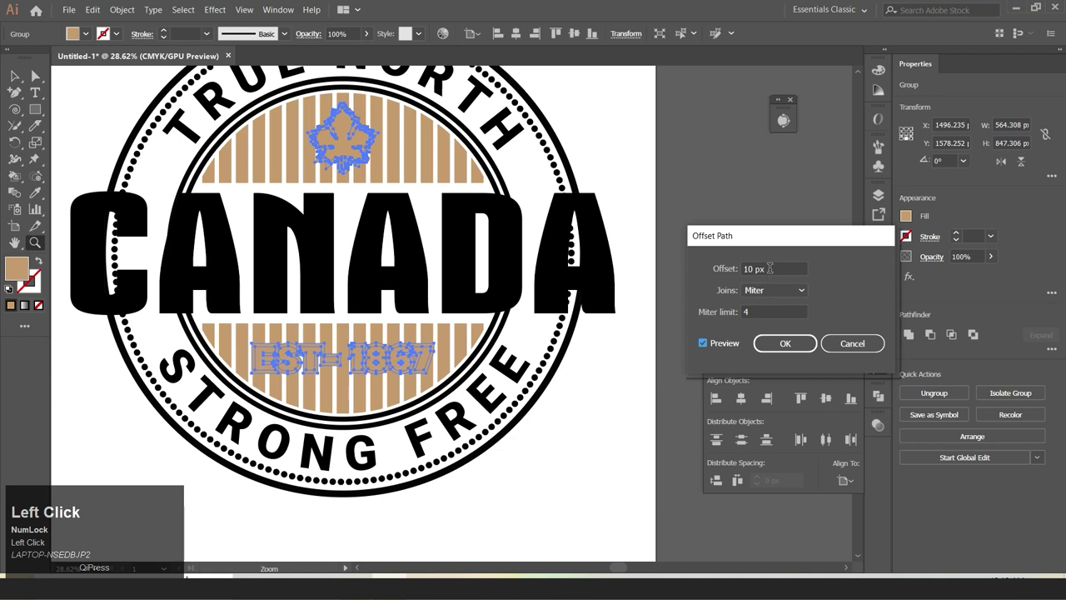
Step: Apply a 12 px Offset Path to the leaf-and-date group and clear the band so CANADA shows
{"action": "key", "text": "Up"}
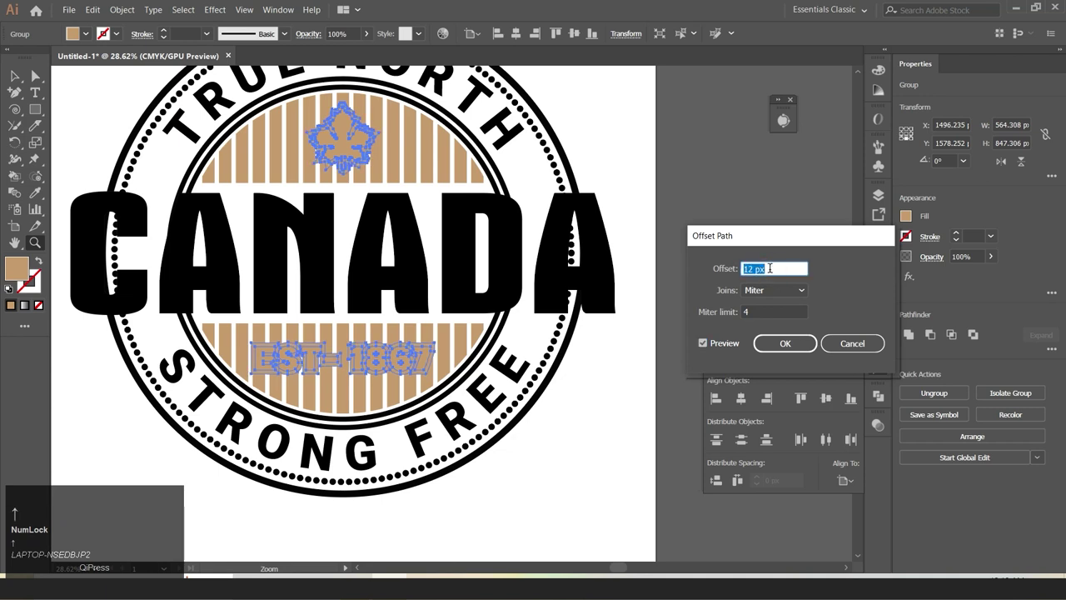
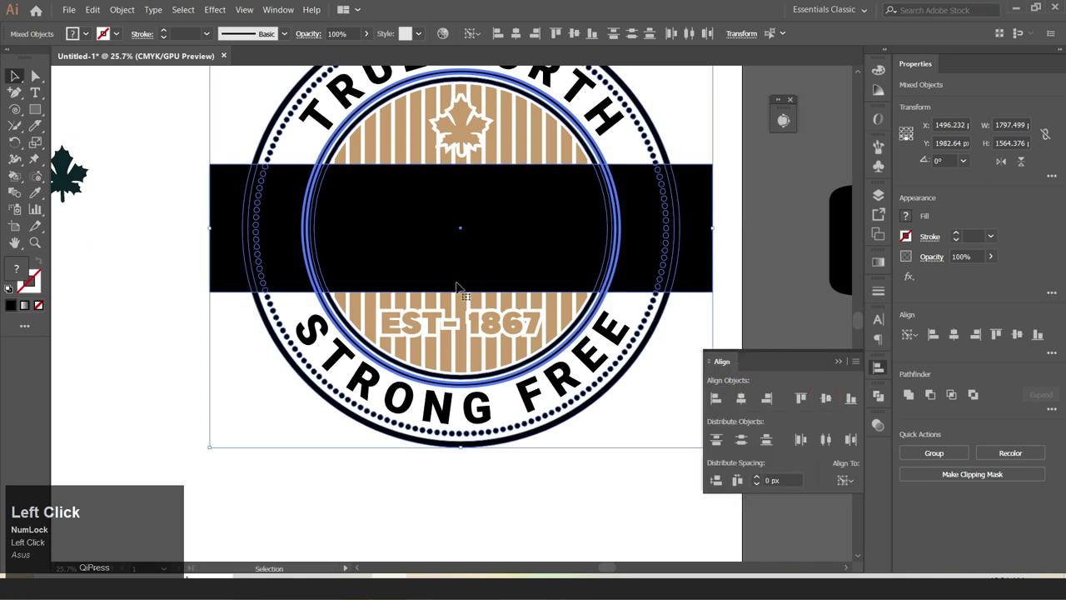
{"action": "right_click", "coordinate": [33, 197]}
{"action": "left_click", "coordinate": [86, 236]}
{"action": "left_click_drag", "start_coordinate": [188, 238], "coordinate": [707, 219]}
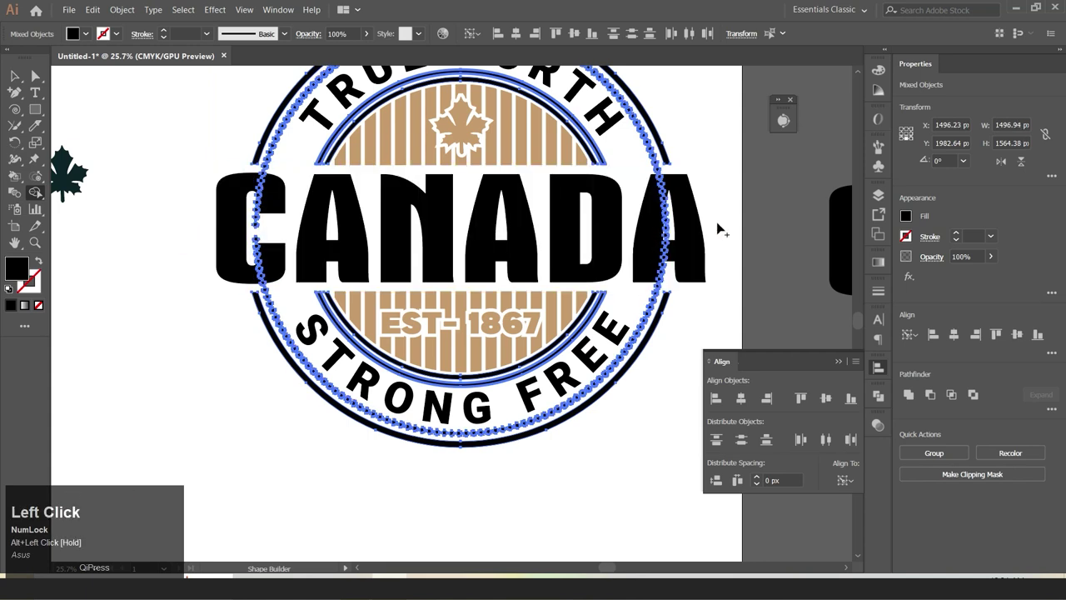
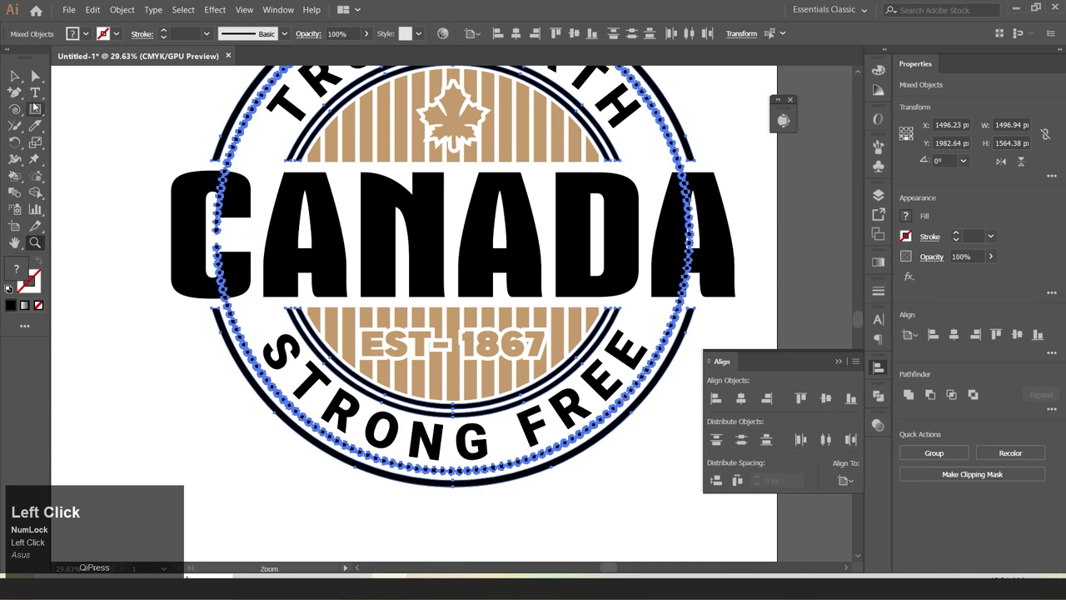
Step: Select all badge artwork and sample the tan stripe colour with the Eyedropper to recolour it
{"action": "right_click", "coordinate": [34, 107]}
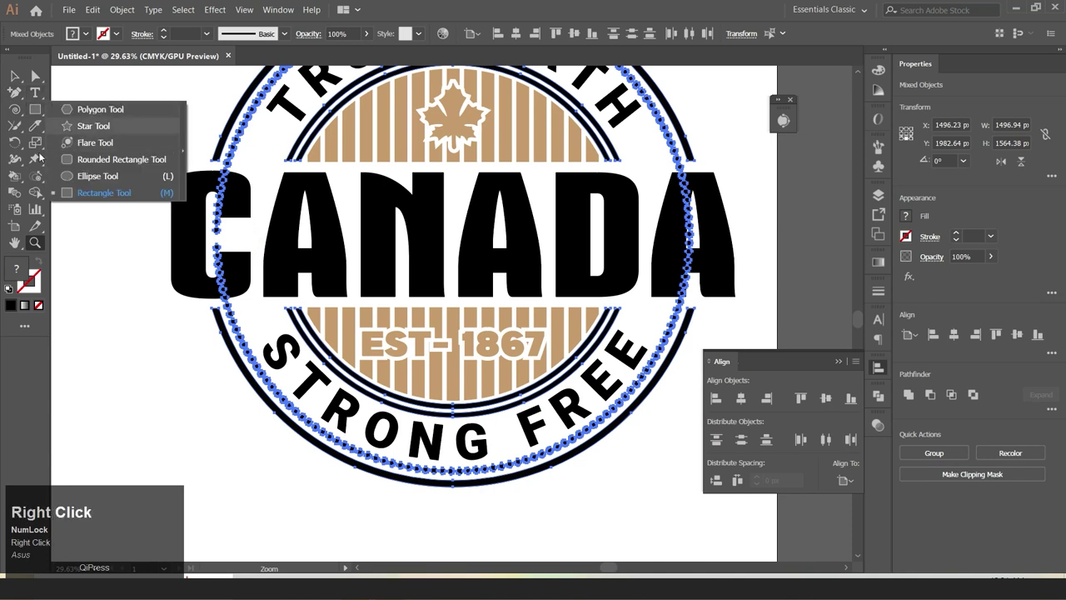
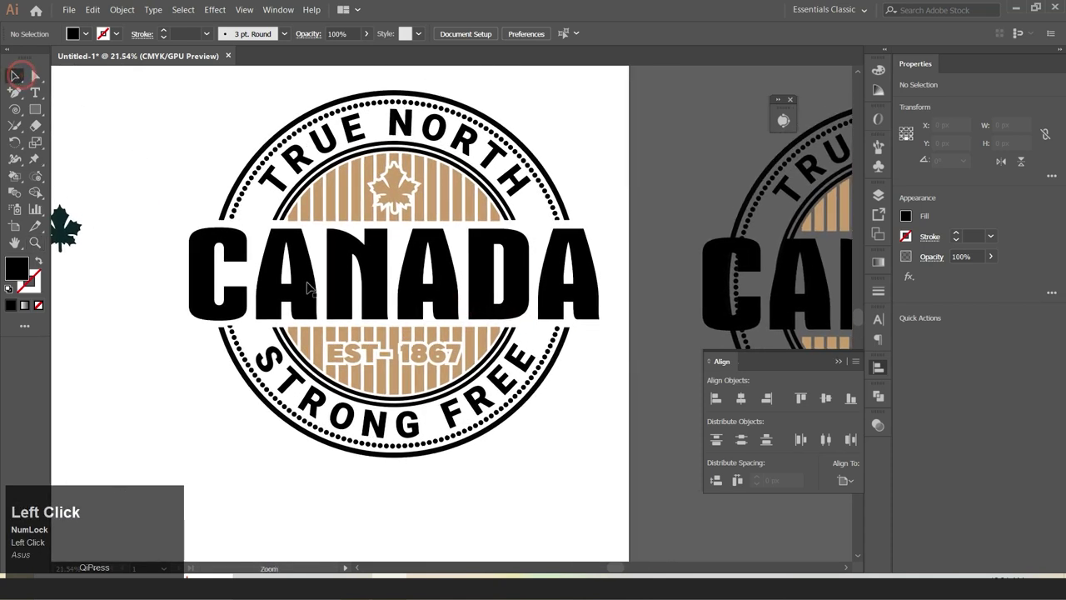
{"action": "right_click", "coordinate": [34, 196]}
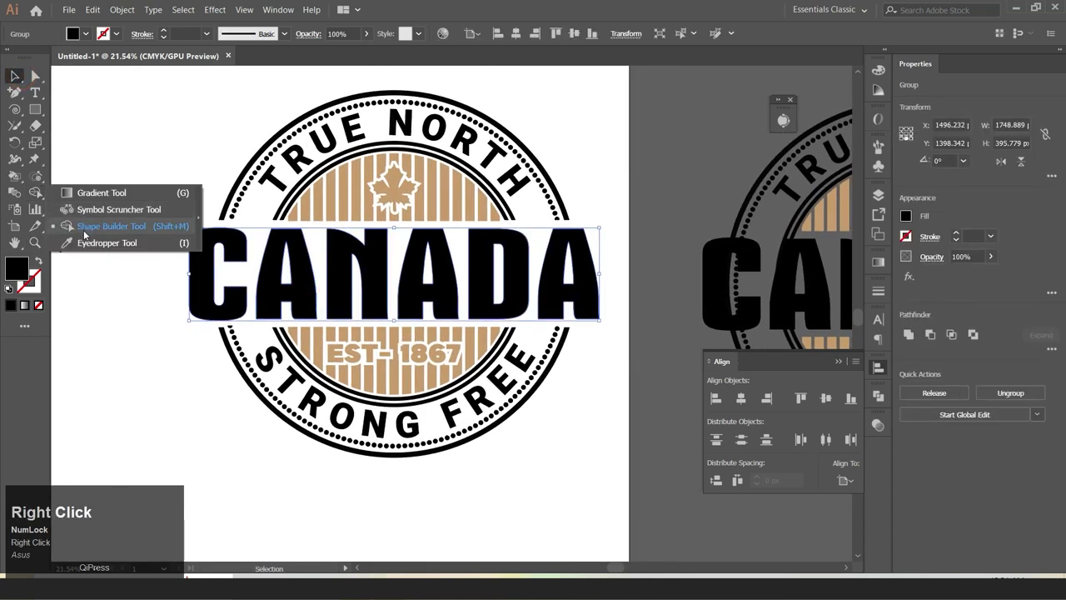
{"action": "left_click_drag", "start_coordinate": [88, 240], "coordinate": [407, 192]}
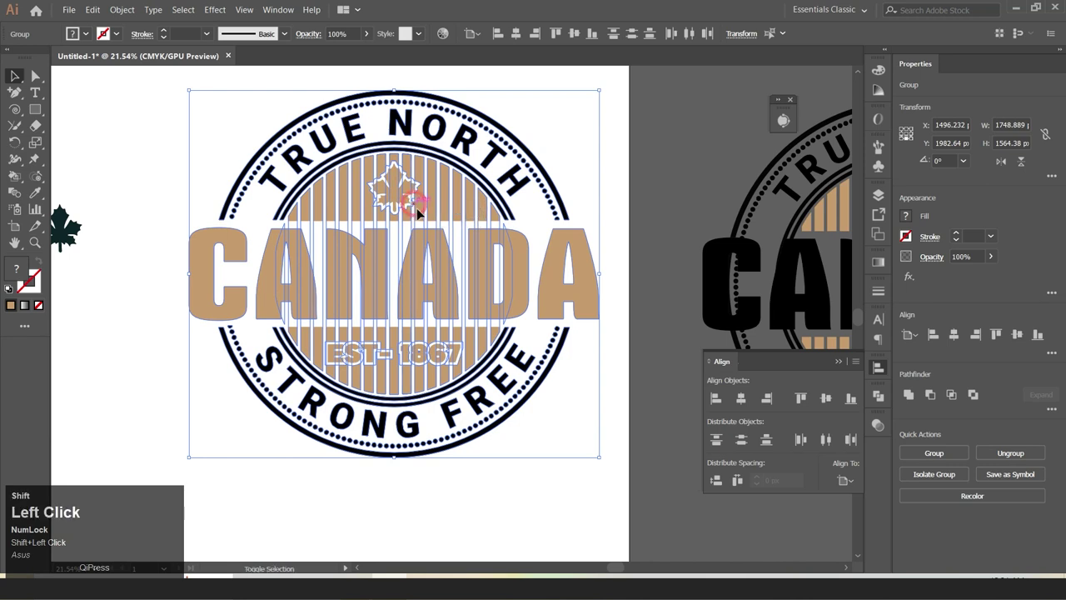
{"action": "left_click", "coordinate": [40, 202]}
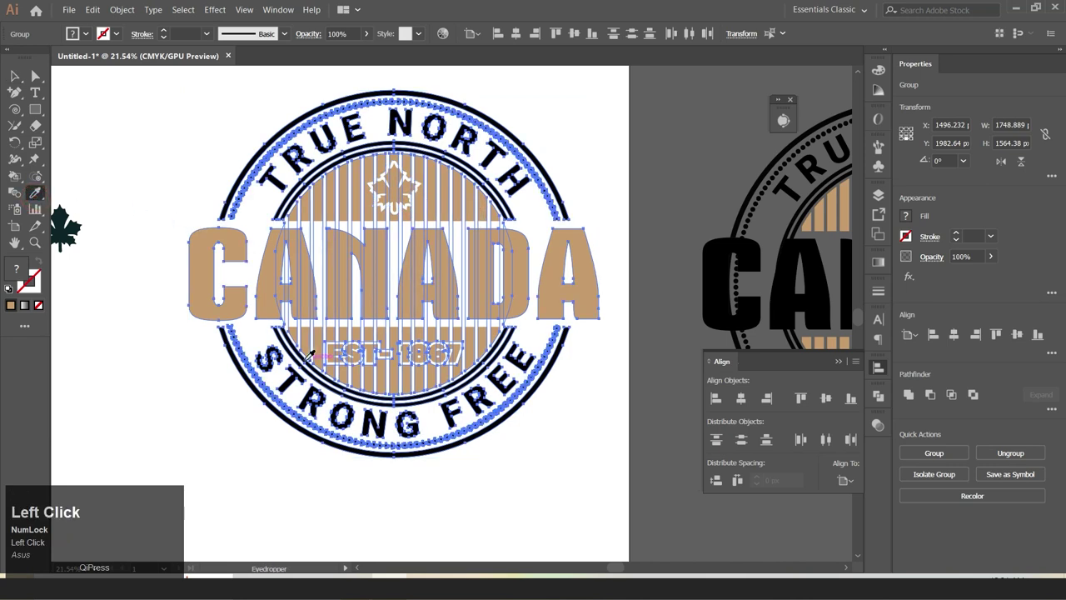
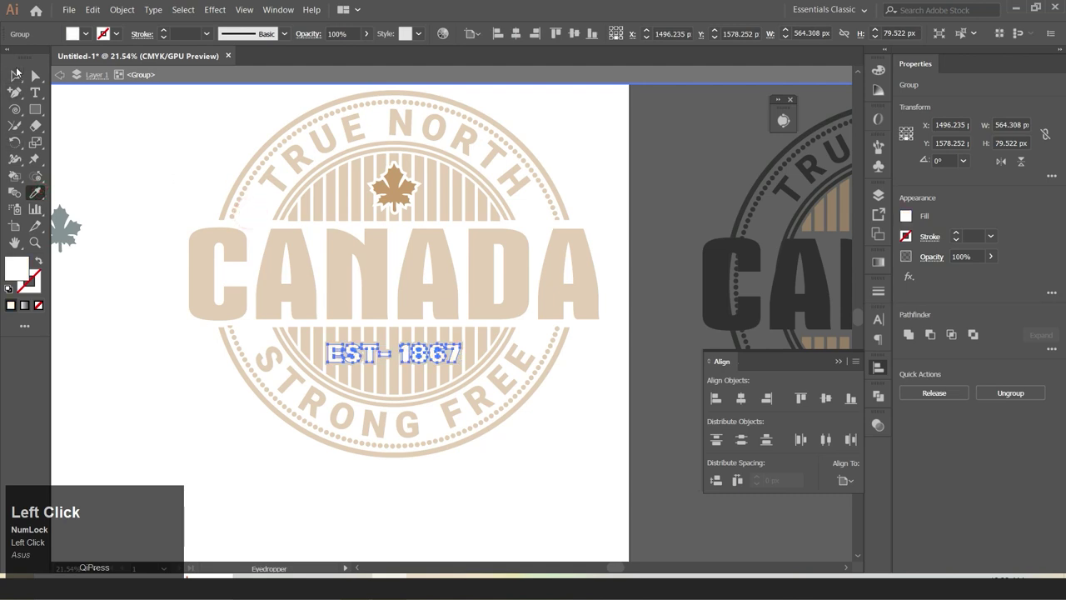
Step: Zoom in on the badge, exit the isolated year group and deselect, leaving leaf and date white
{"action": "key", "text": "z"}
{"action": "left_click", "coordinate": [361, 346]}
{"action": "key", "text": "z"}
{"action": "key", "text": "z"}
{"action": "key", "text": "z"}
{"action": "key", "text": "z"}
{"action": "key", "text": "z"}
{"action": "key", "text": "z"}
{"action": "type", "text": "zzzZZZZZzZZZZZZZZZZZZZZzzzzzzZZZZzZZZZZ"}
{"action": "key", "text": "z"}
{"action": "key", "text": "z"}
{"action": "key", "text": "z"}
{"action": "key", "text": "z"}
{"action": "key", "text": "space"}
{"action": "double_click", "coordinate": [350, 362]}
{"action": "key", "text": "z"}
{"action": "key", "text": "ctrl+z"}
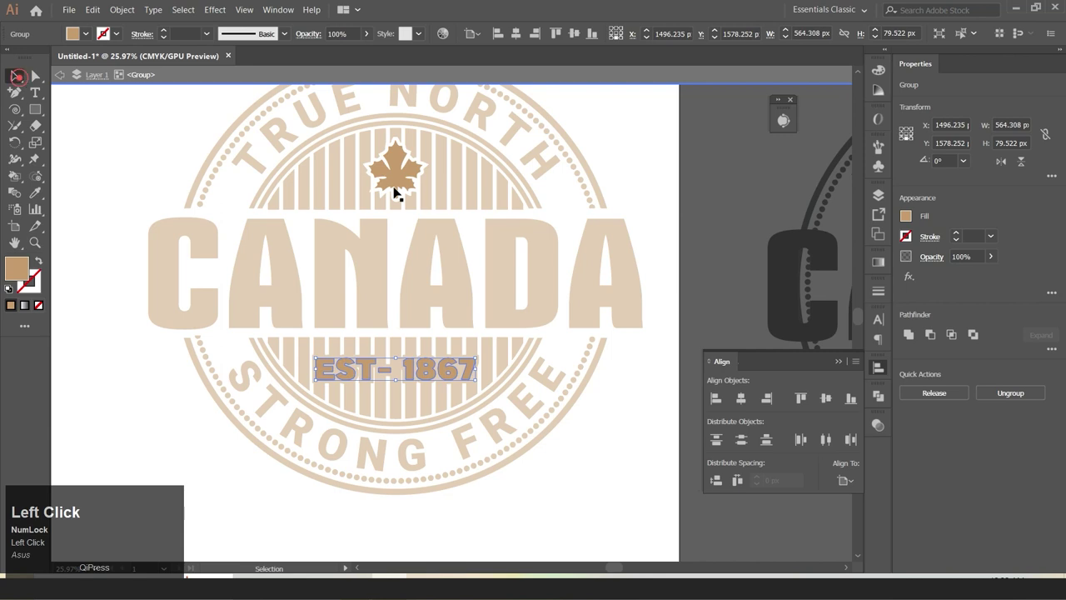
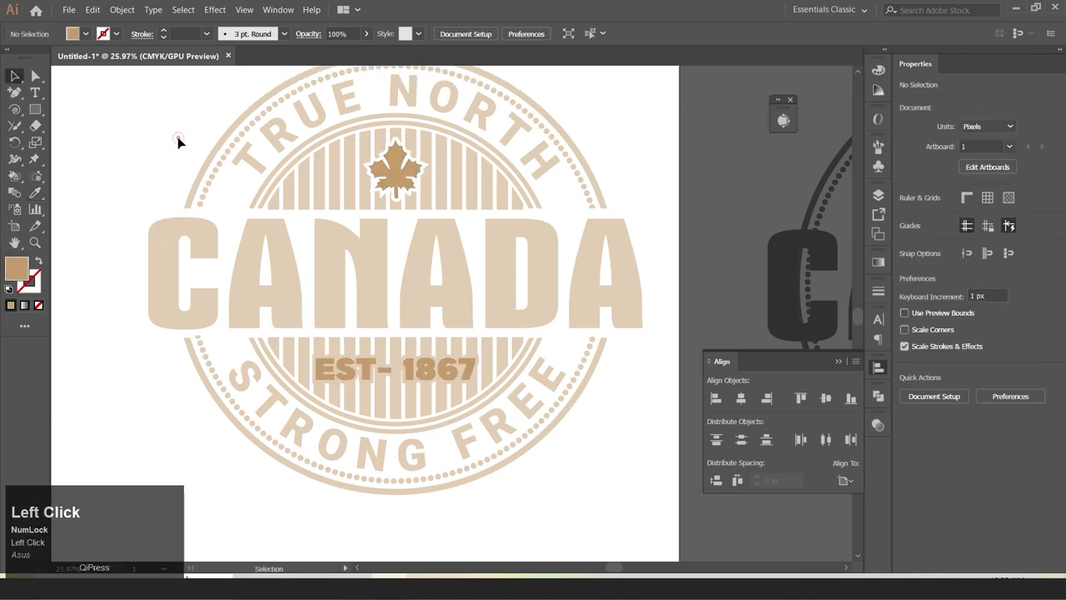
Step: Select all the year's offset outline shapes and merge them into one shape in Pathfinder
{"action": "scroll", "scroll_direction": "up", "scroll_amount": 3}
{"action": "left_click", "coordinate": [420, 318]}
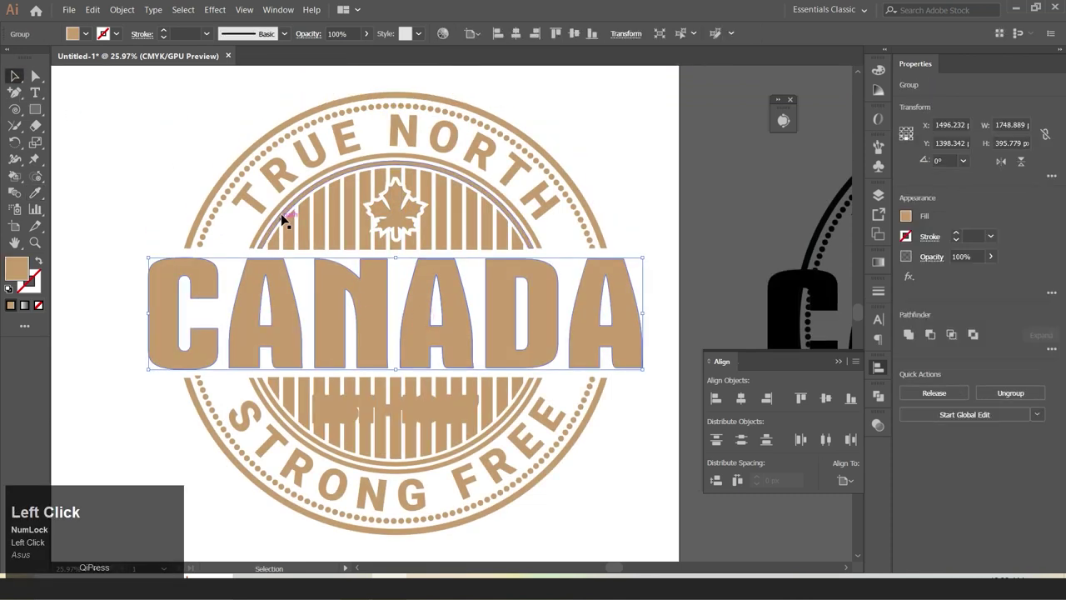
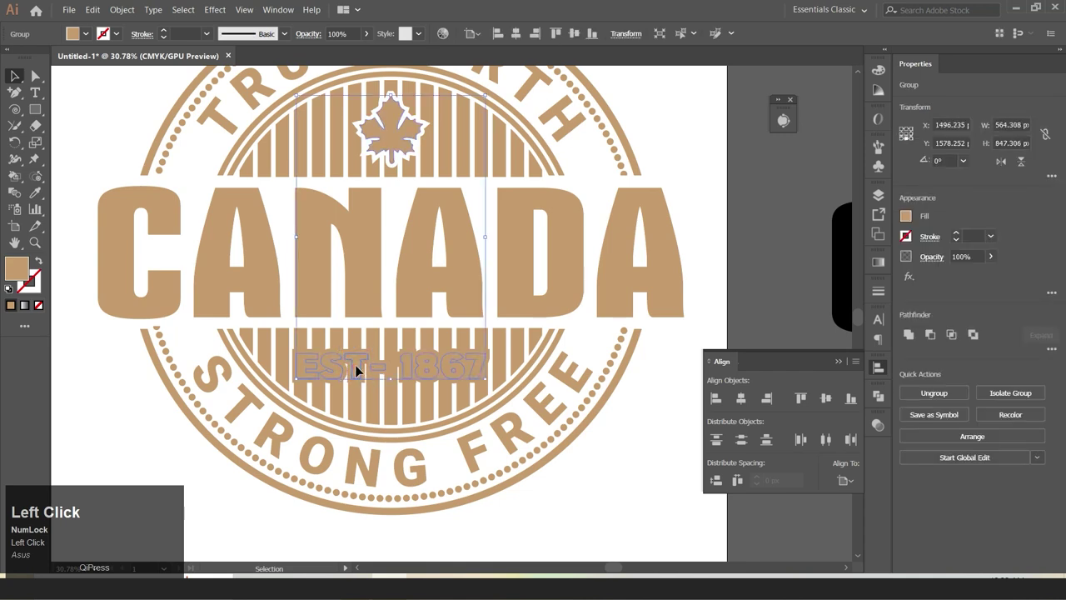
{"action": "left_click_drag", "start_coordinate": [366, 328], "coordinate": [340, 348]}
{"action": "left_click", "coordinate": [339, 348]}
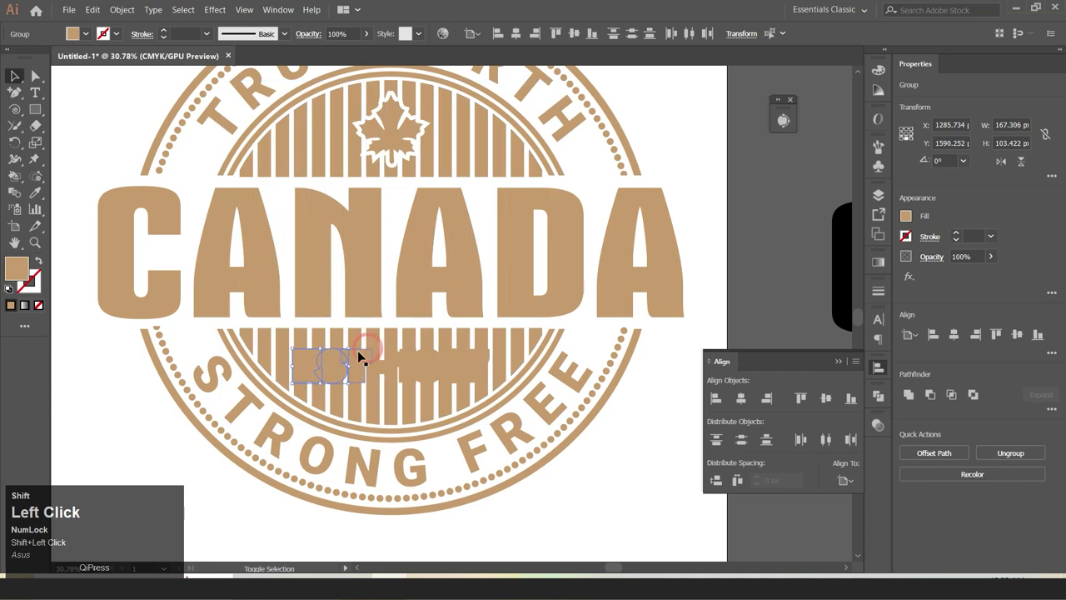
{"action": "left_click_drag", "start_coordinate": [276, 341], "coordinate": [498, 361]}
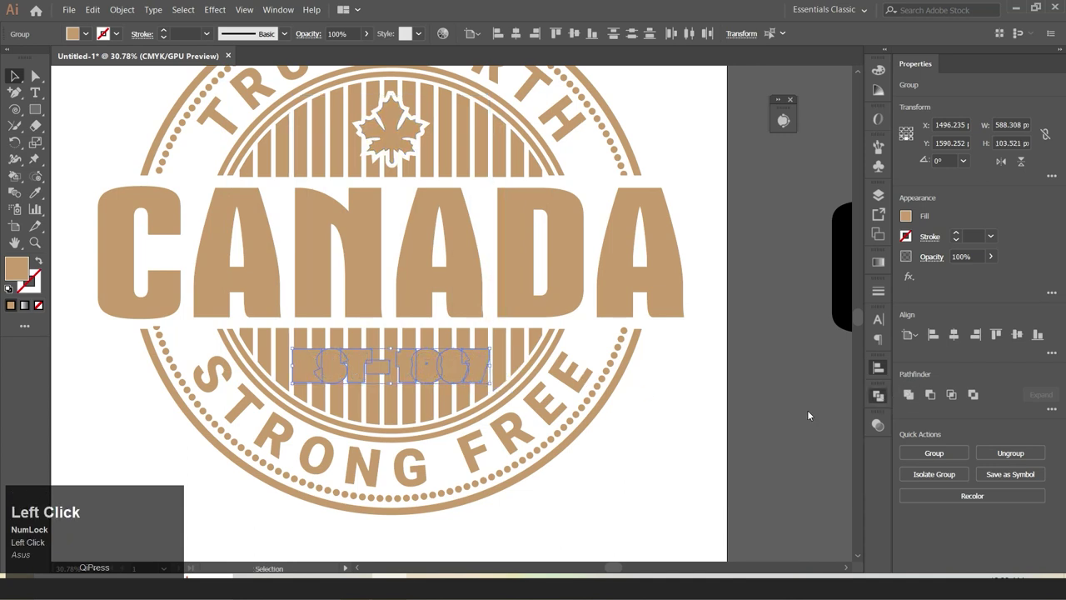
{"action": "left_click", "coordinate": [716, 429]}
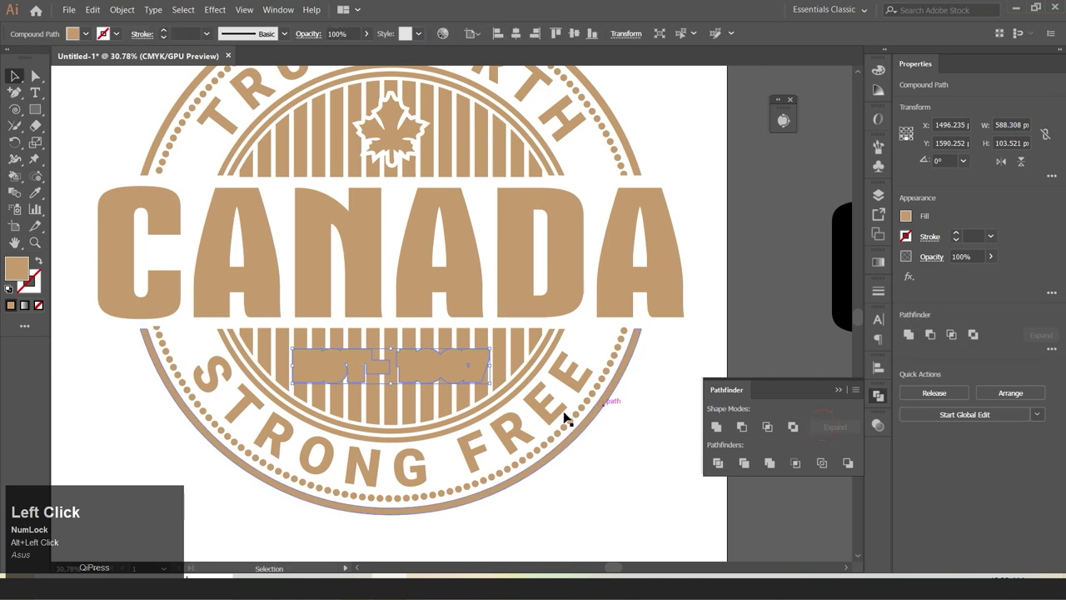
Step: With stripes and outline selected, Shape Builder-delete the stripe pieces behind EST- and 1867
{"action": "scroll", "scroll_direction": "down", "scroll_amount": 3}
{"action": "left_click", "coordinate": [407, 372]}
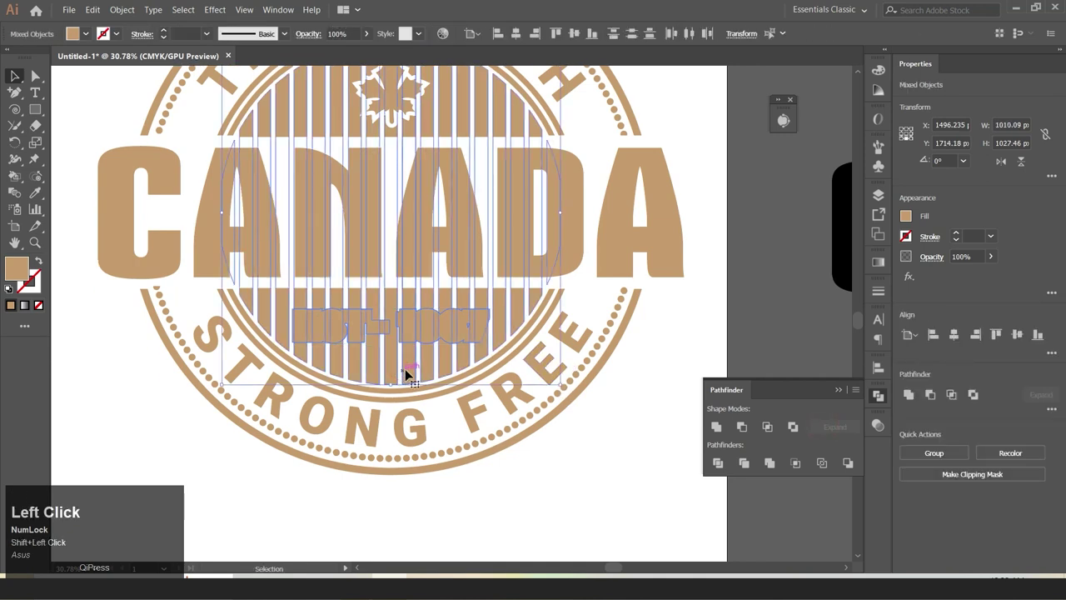
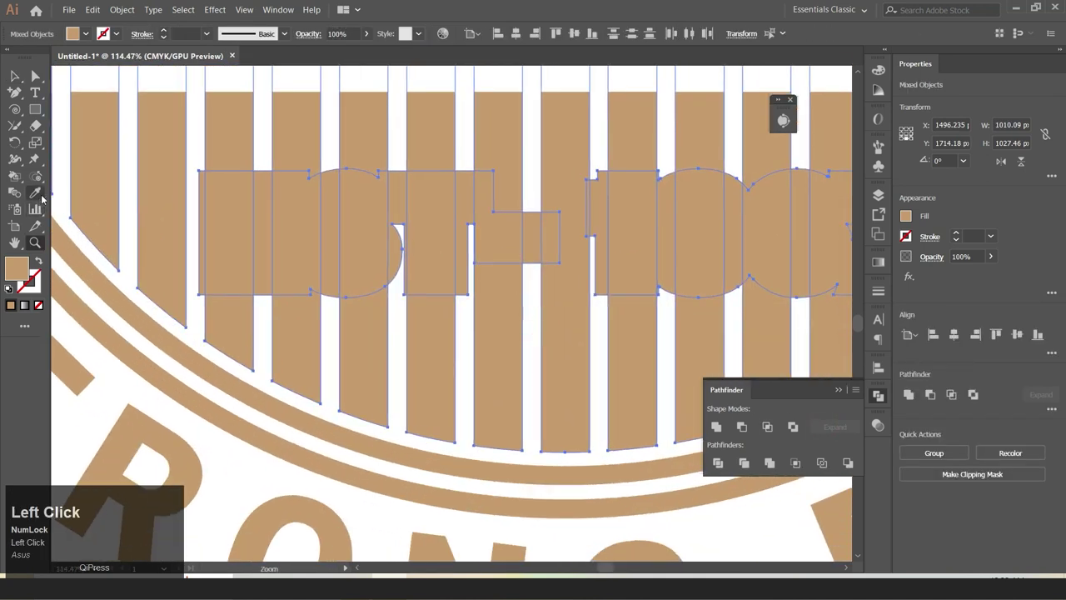
{"action": "right_click", "coordinate": [46, 199]}
{"action": "left_click", "coordinate": [84, 231]}
{"action": "left_click_drag", "start_coordinate": [269, 238], "coordinate": [598, 212]}
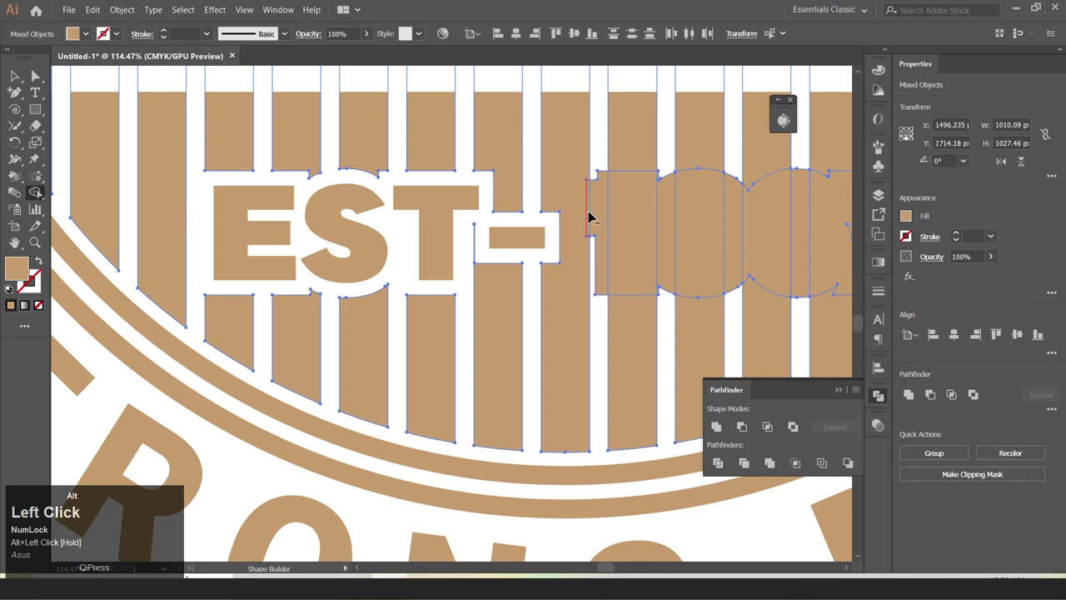
{"action": "left_click_drag", "start_coordinate": [598, 213], "coordinate": [802, 240]}
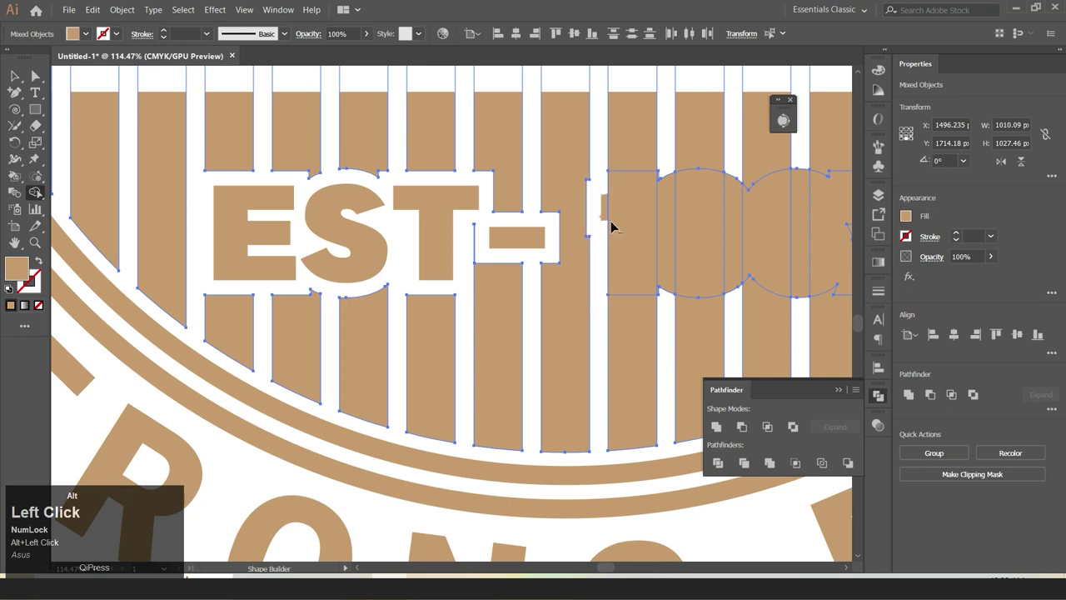
{"action": "key", "text": "alt+space"}
{"action": "left_click", "coordinate": [764, 246]}
{"action": "key", "text": "alt+space"}
{"action": "left_click_drag", "start_coordinate": [430, 236], "coordinate": [531, 202]}
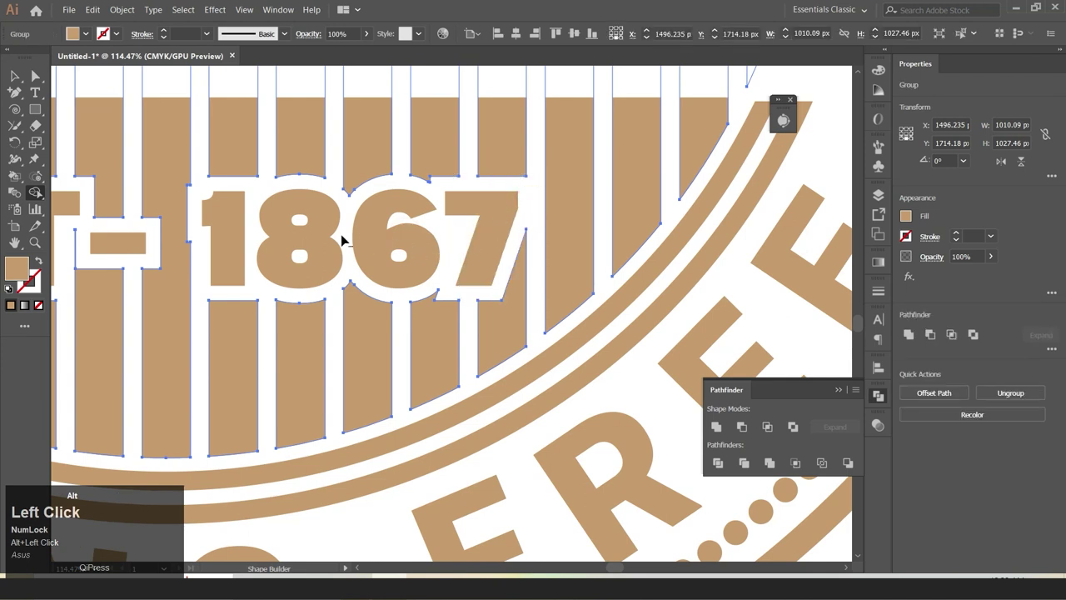
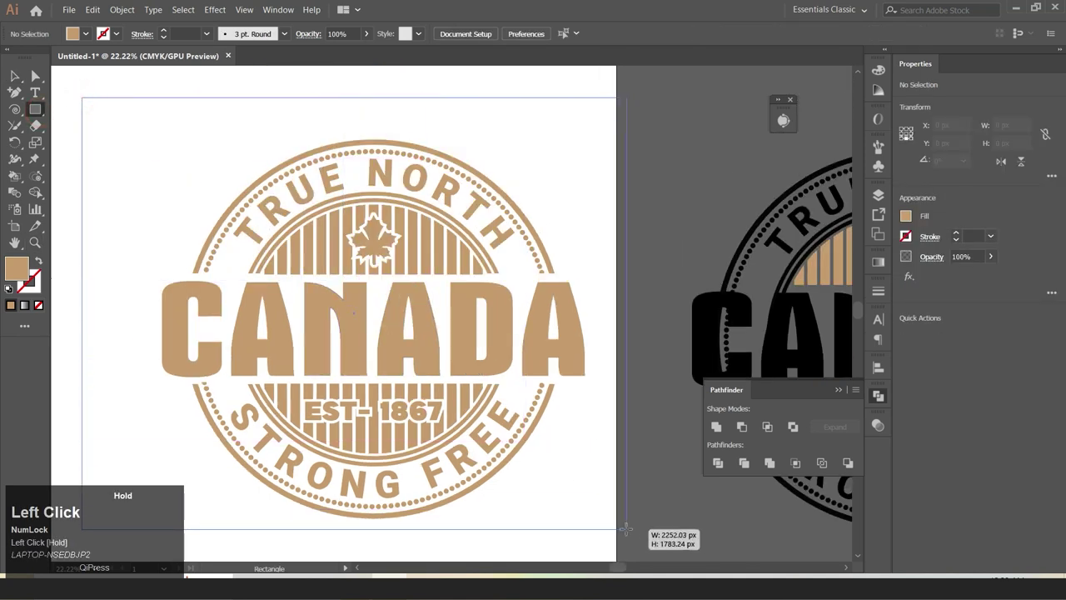
Step: Send the new background rectangle behind the badge and select the lettering for white fill
{"action": "right_click", "coordinate": [423, 278]}
{"action": "left_click", "coordinate": [465, 472]}
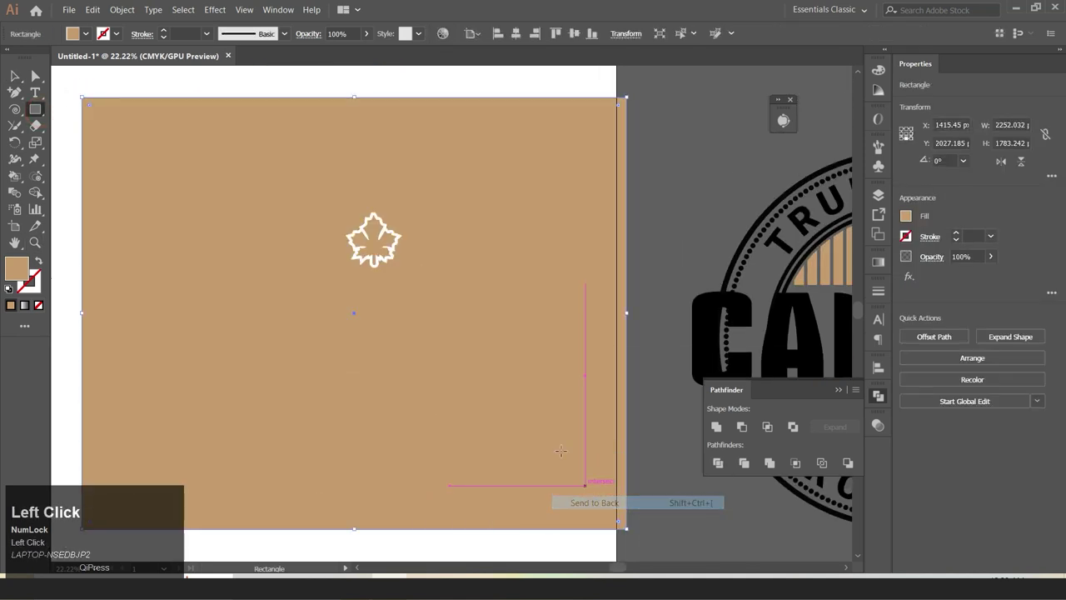
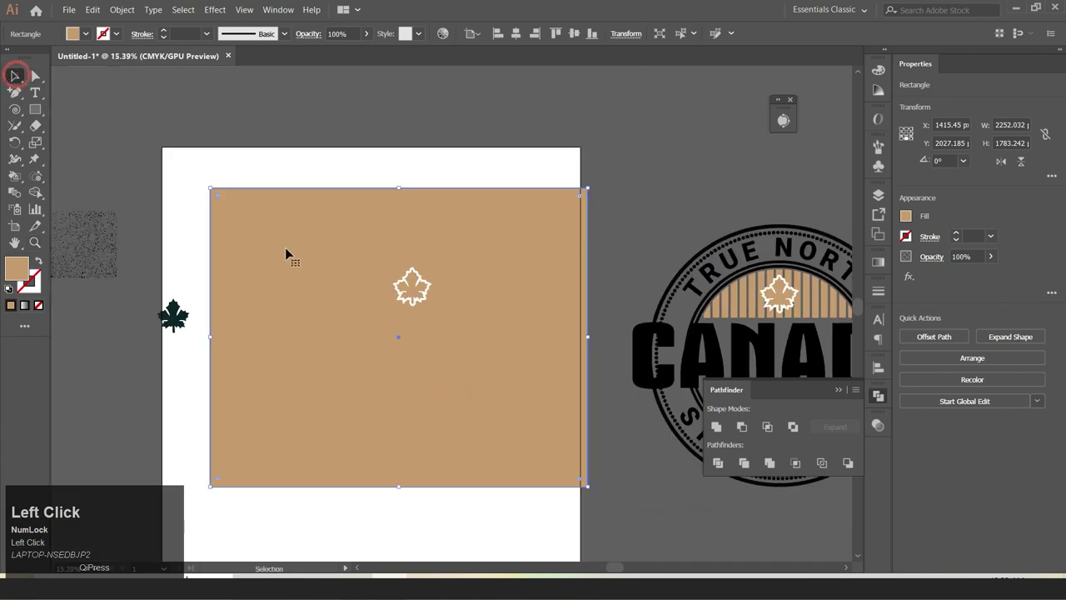
{"action": "right_click", "coordinate": [49, 193]}
{"action": "left_click", "coordinate": [84, 241]}
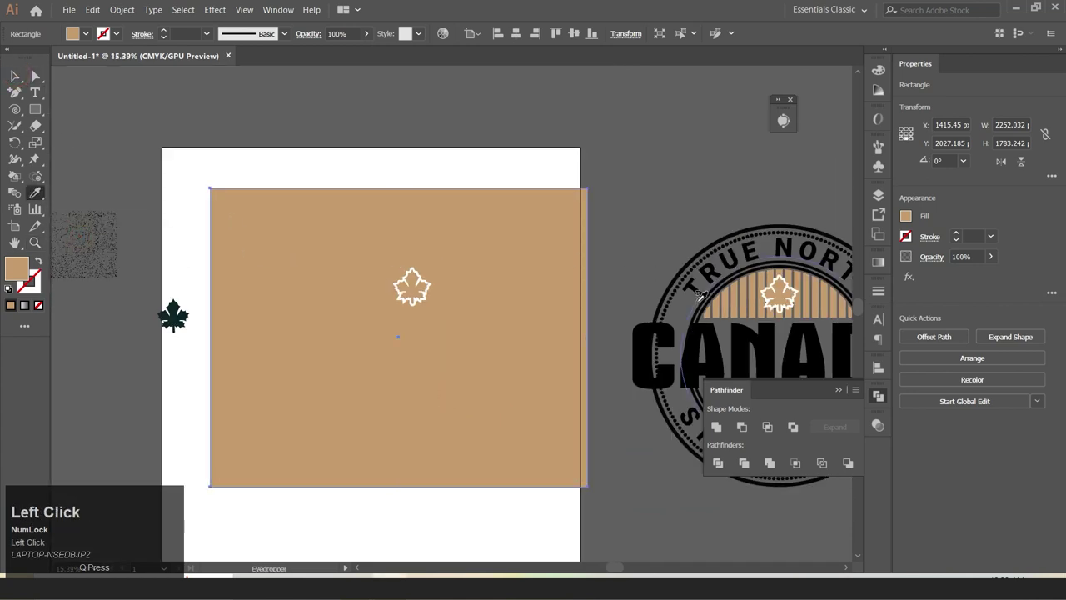
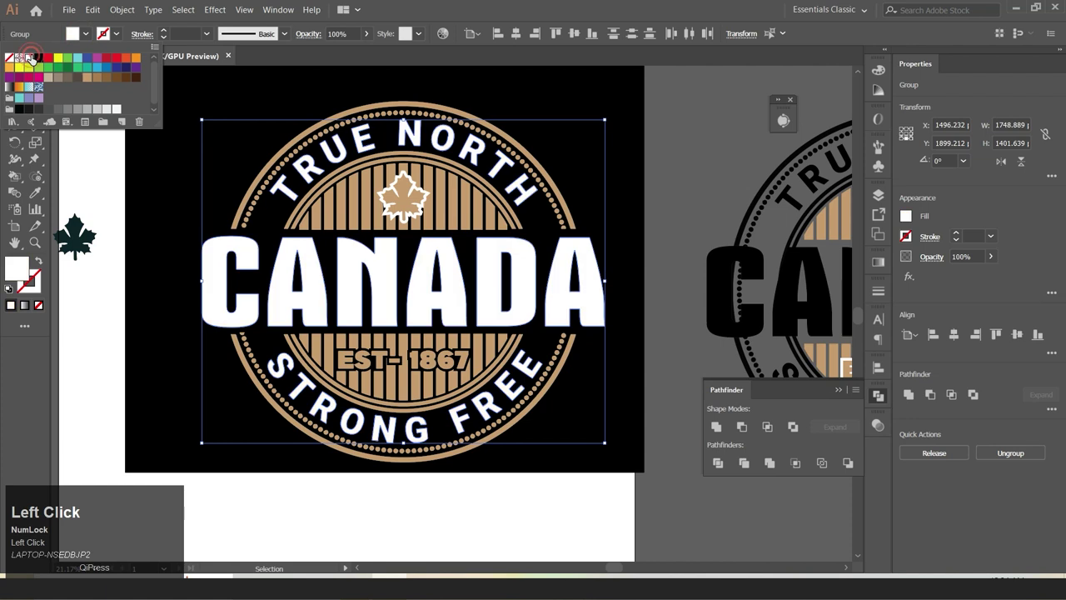
{"action": "scroll", "scroll_direction": "down", "scroll_amount": 3}
{"action": "left_click", "coordinate": [386, 337]}
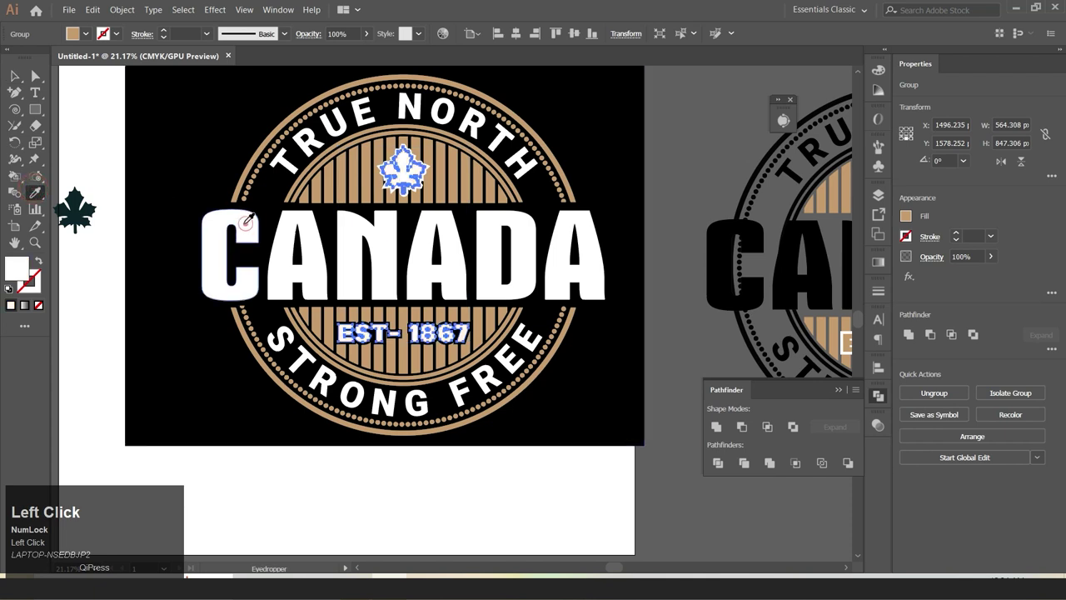
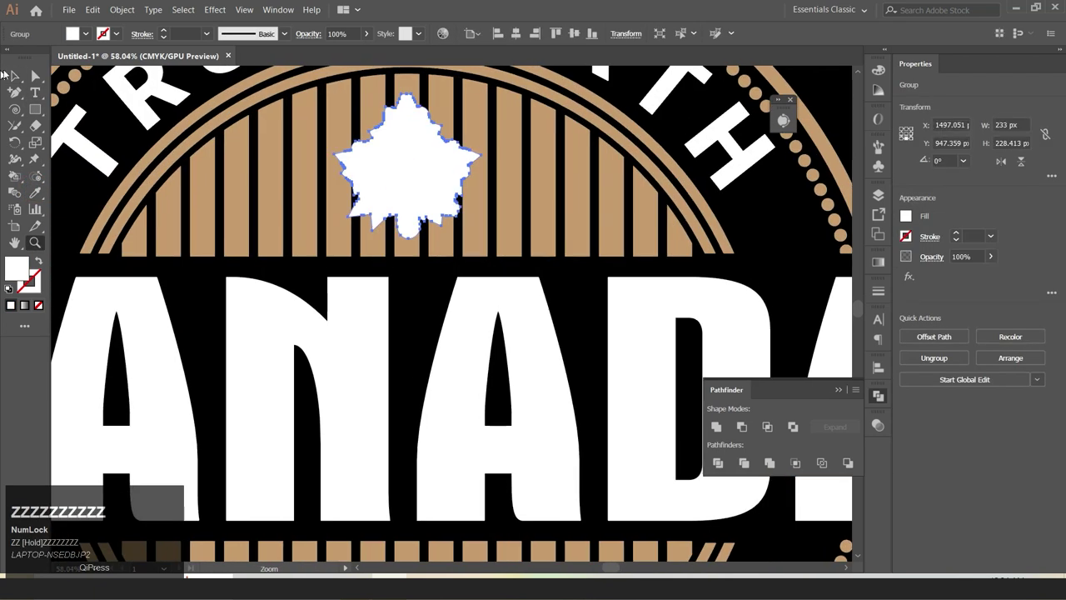
Step: Cut the white maple leaf out of the tan stripes with Pathfinder, leaving a black gap
{"action": "left_click", "coordinate": [11, 81]}
{"action": "left_click", "coordinate": [347, 220]}
{"action": "right_click", "coordinate": [39, 192]}
{"action": "left_click", "coordinate": [81, 229]}
{"action": "left_click", "coordinate": [372, 169]}
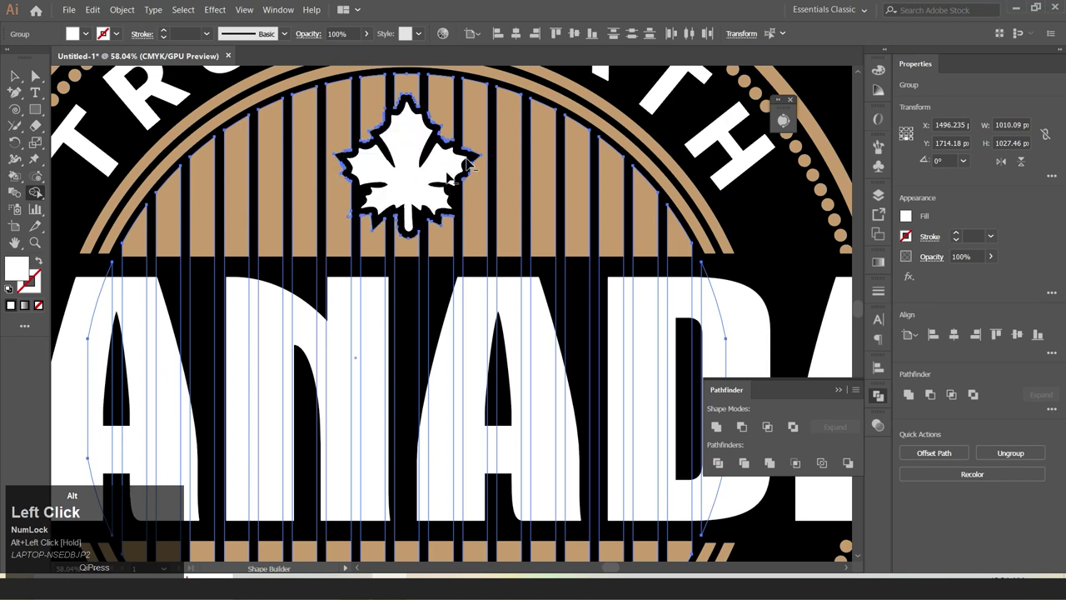
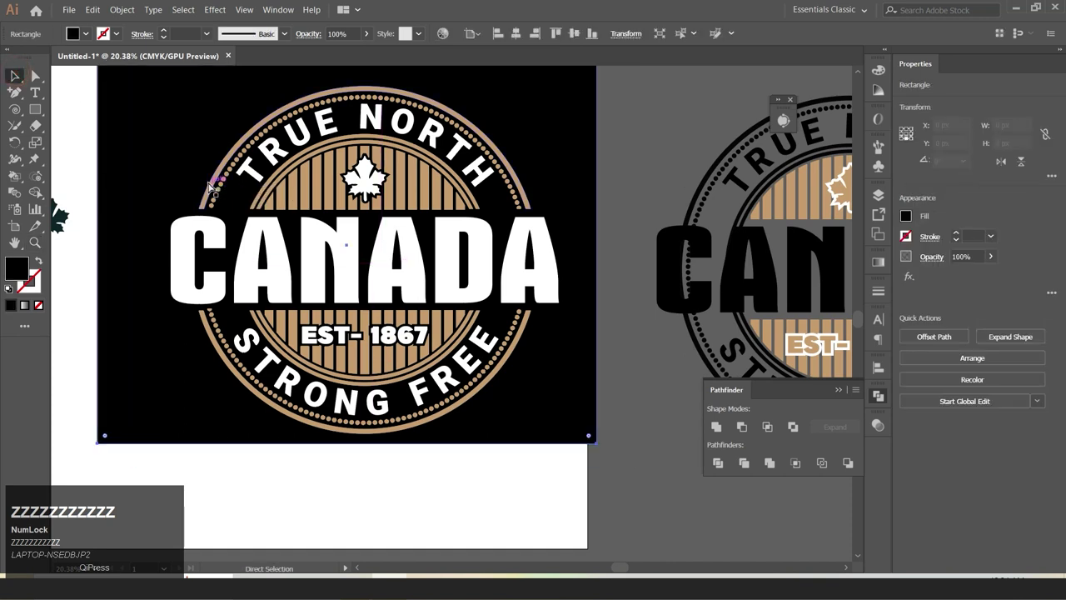
Step: Change the tan rings, stripes and dotted border to a bright red fill
{"action": "type", "text": "z"}
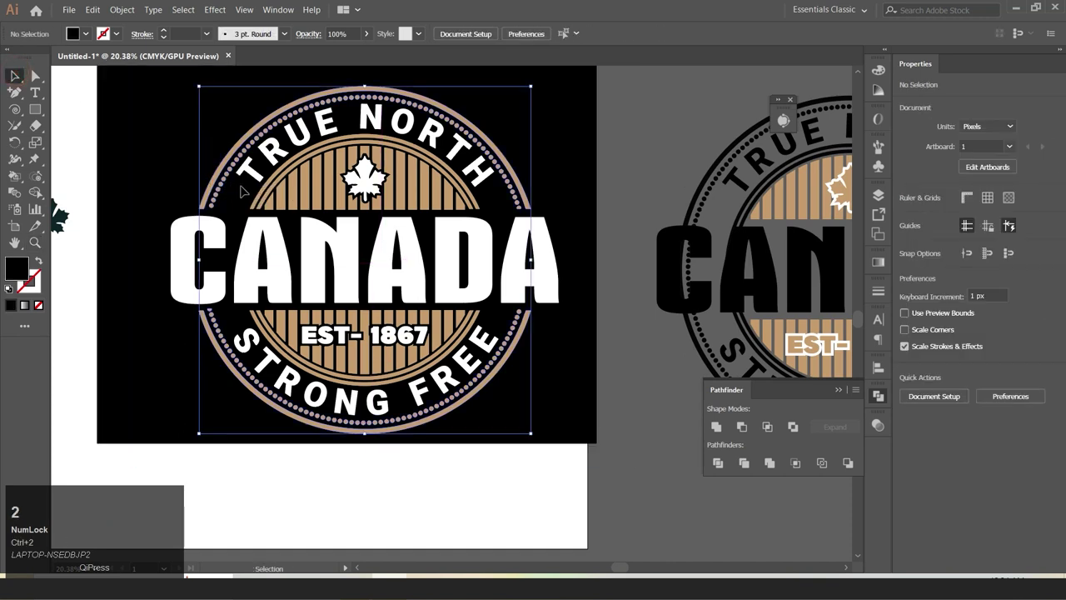
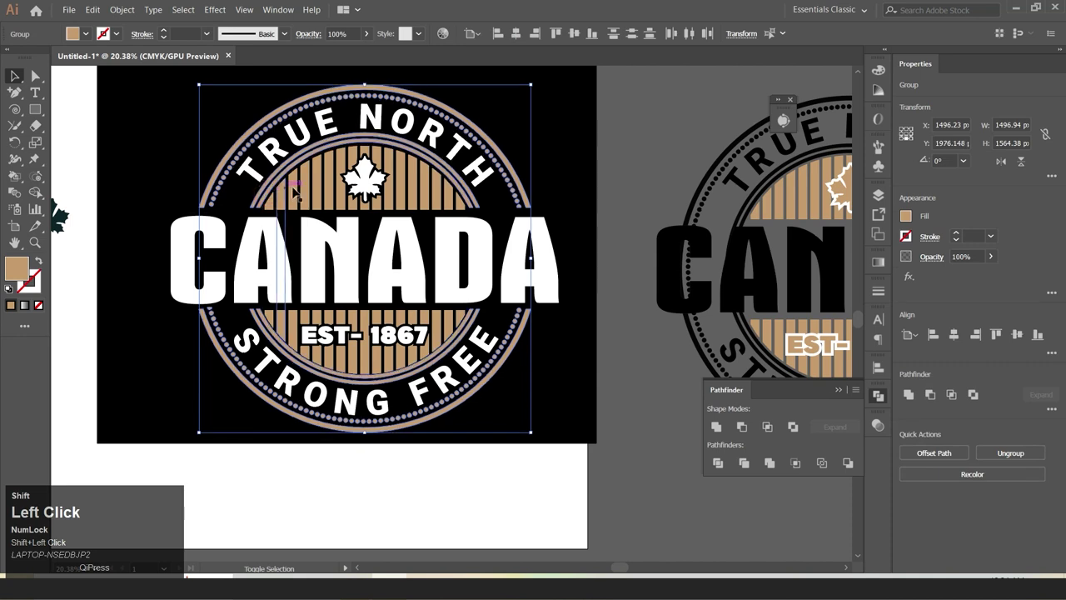
{"action": "key", "text": "ctrl+z"}
{"action": "left_click", "coordinate": [618, 140]}
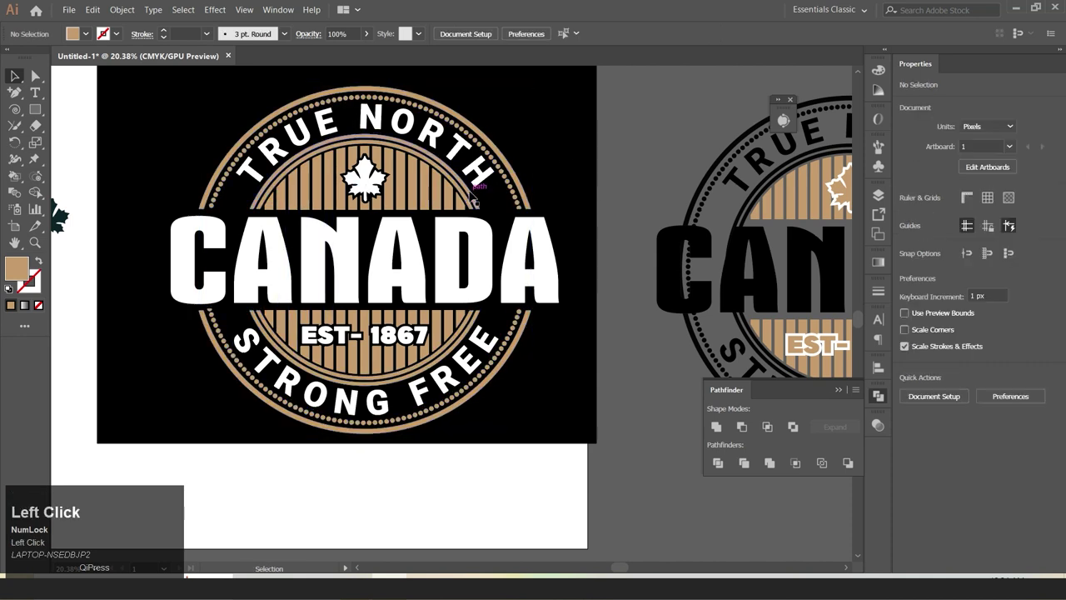
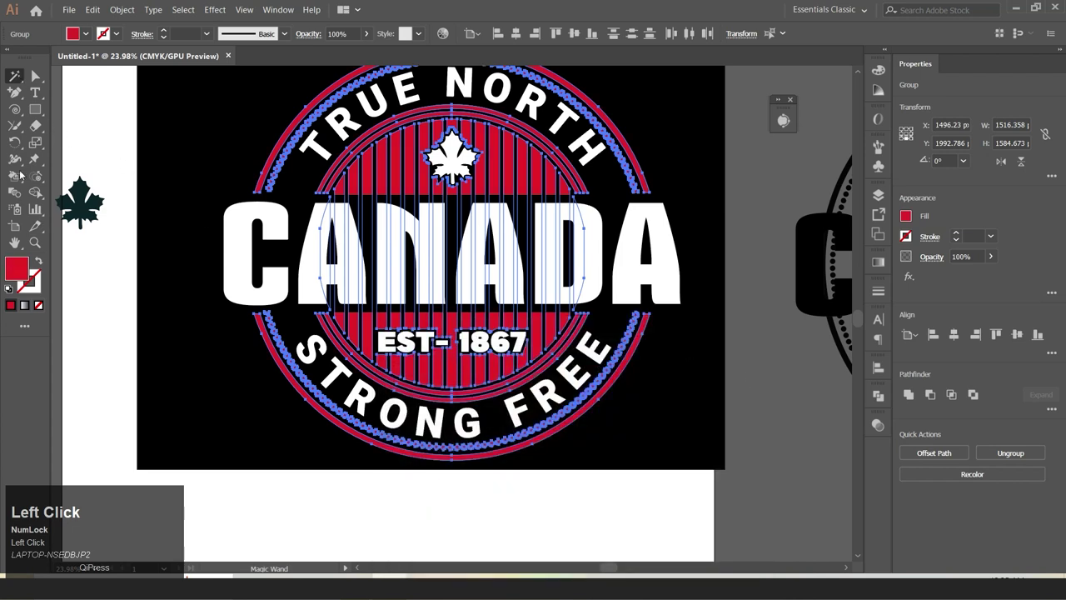
{"action": "right_click", "coordinate": [18, 84]}
{"action": "left_click", "coordinate": [52, 94]}
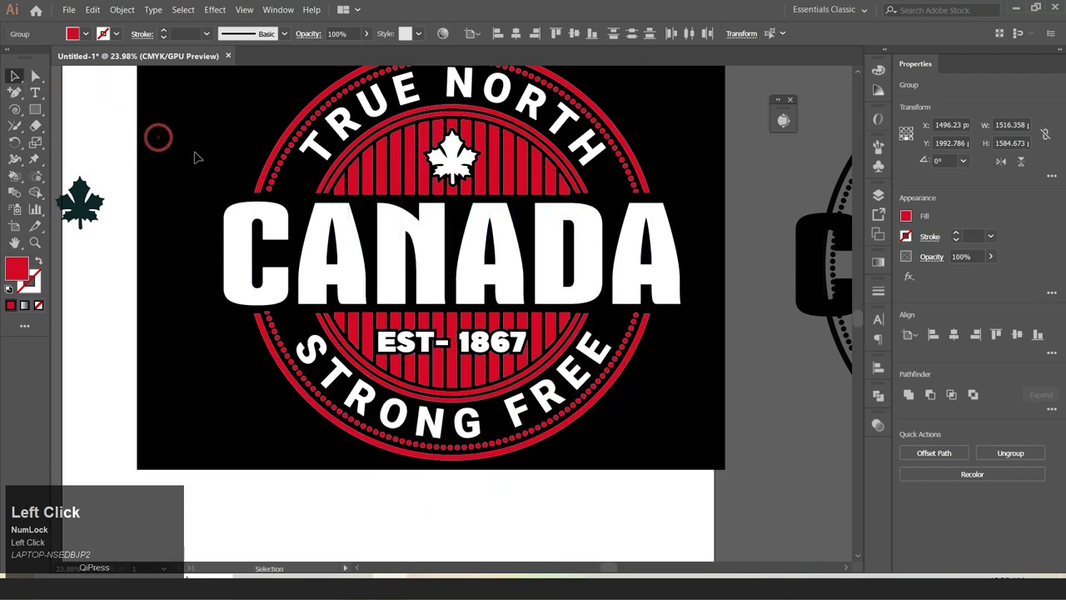
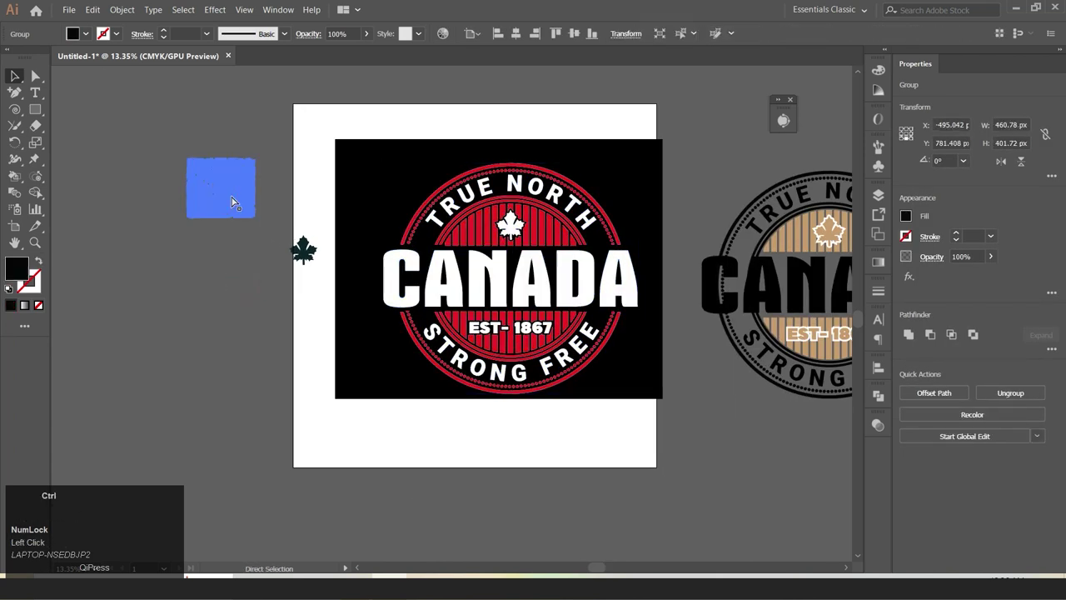
Step: Paste the copied grunge texture into the badge's opacity mask for a distressed look
{"action": "key", "text": "ctrl+c"}
{"action": "left_click", "coordinate": [534, 265]}
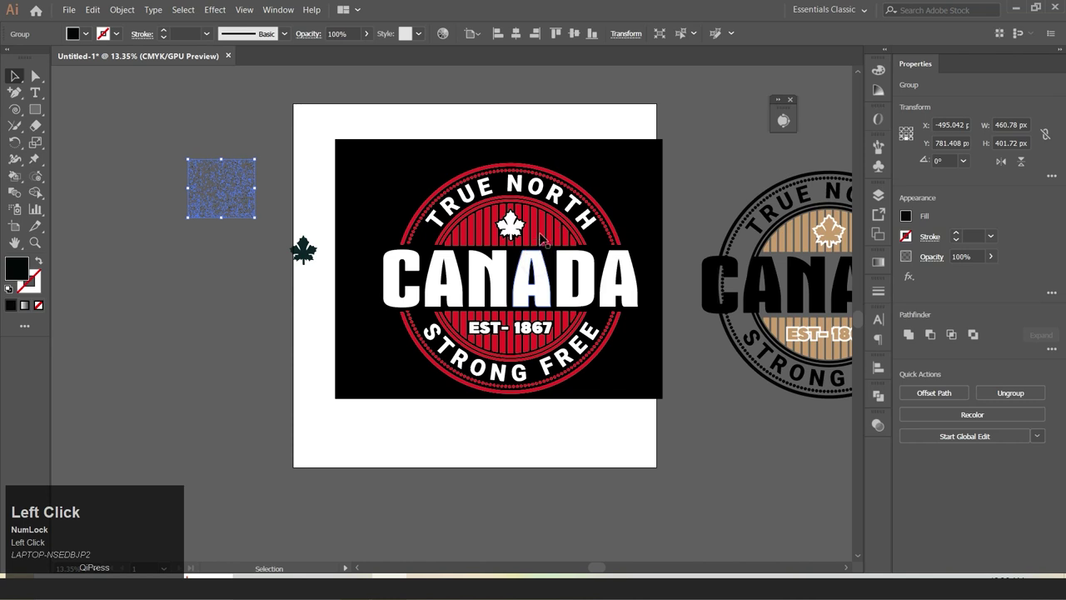
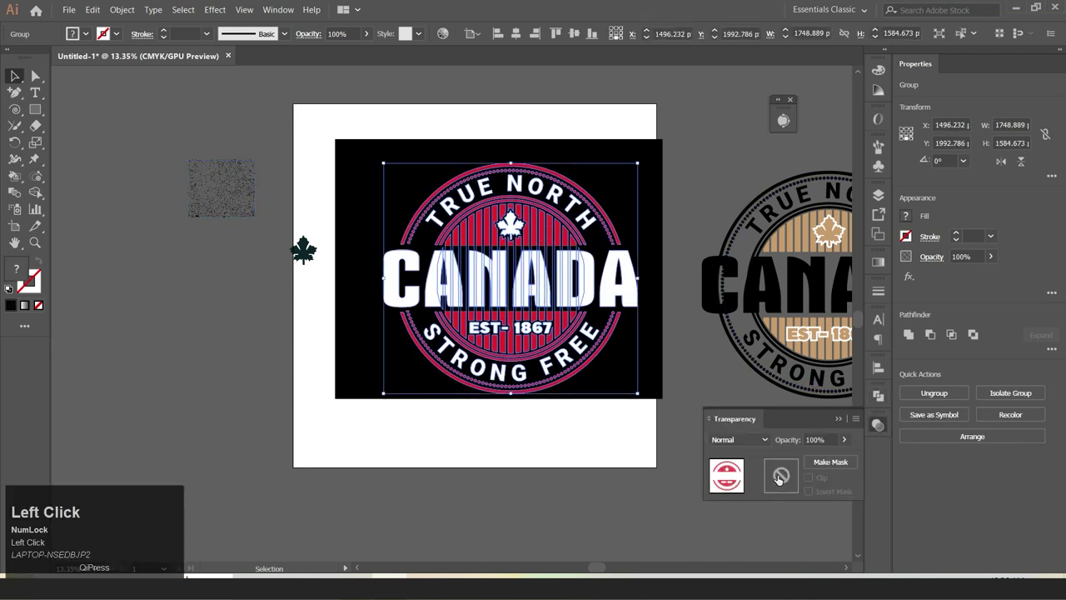
{"action": "key", "text": "ctrl+v"}
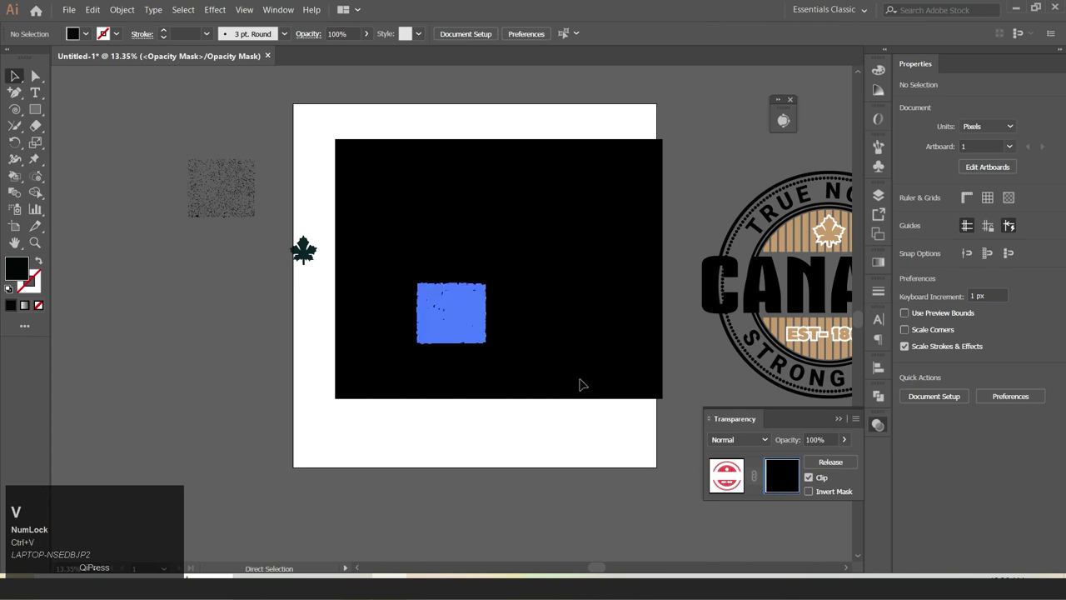
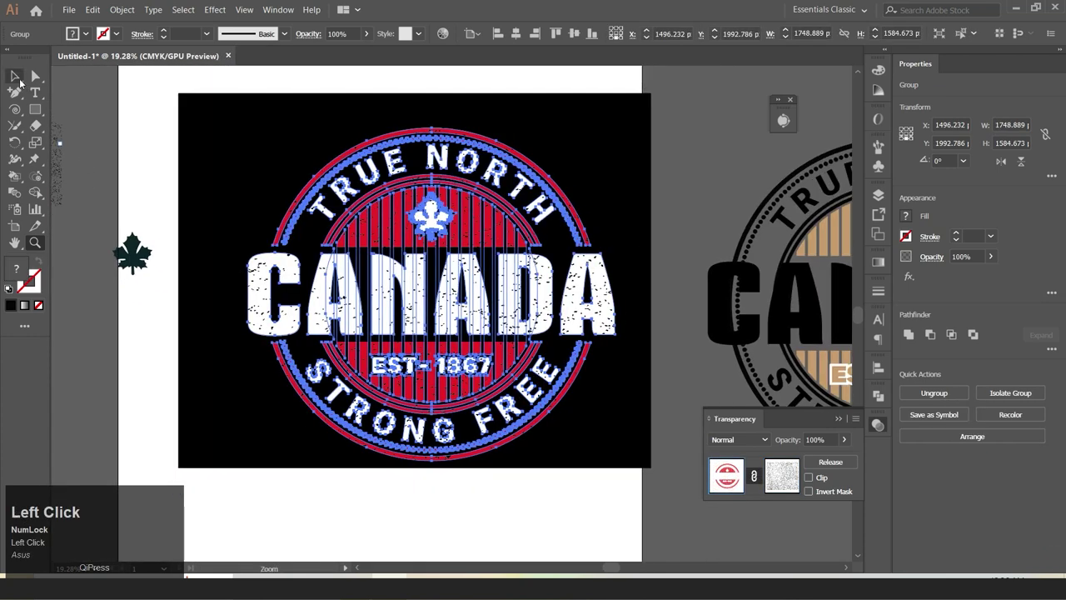
{"action": "left_click", "coordinate": [437, 145]}
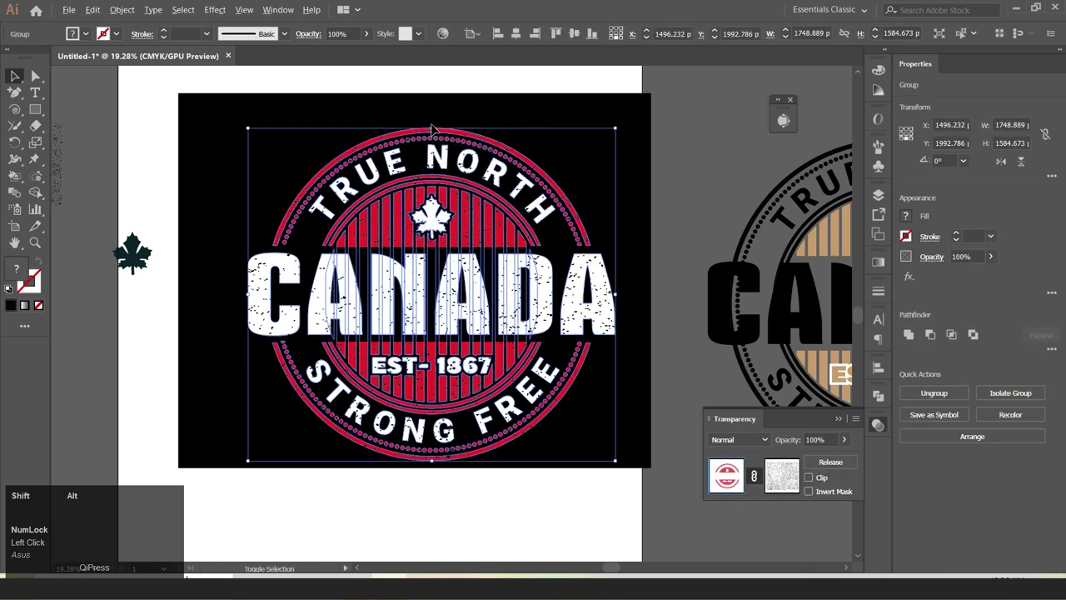
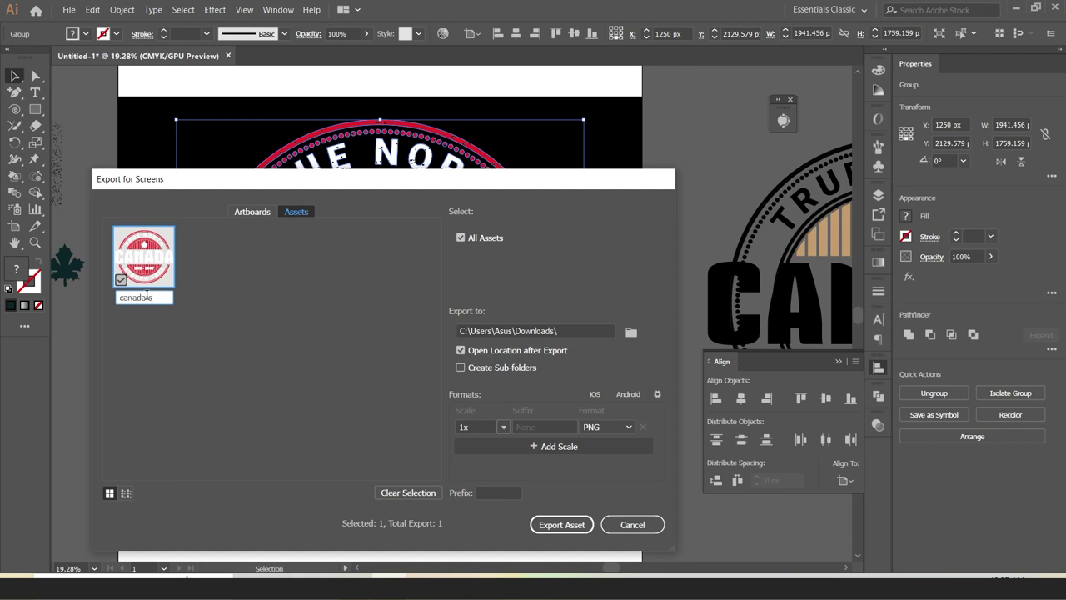
Step: Name the asset 'canada souvanior t-shirt' and export it as PNG
{"action": "type", "text": "souvanior"}
{"action": "key", "text": "space"}
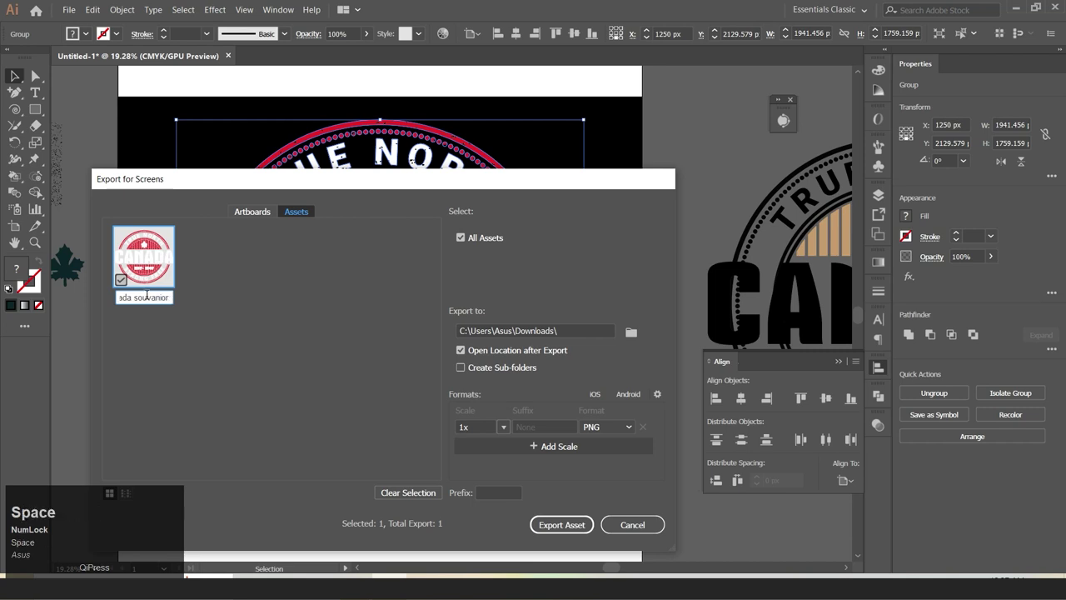
{"action": "key", "text": "t"}
{"action": "type", "text": "t-shirt"}
{"action": "key", "text": "Return"}
{"action": "left_click", "coordinate": [559, 525]}
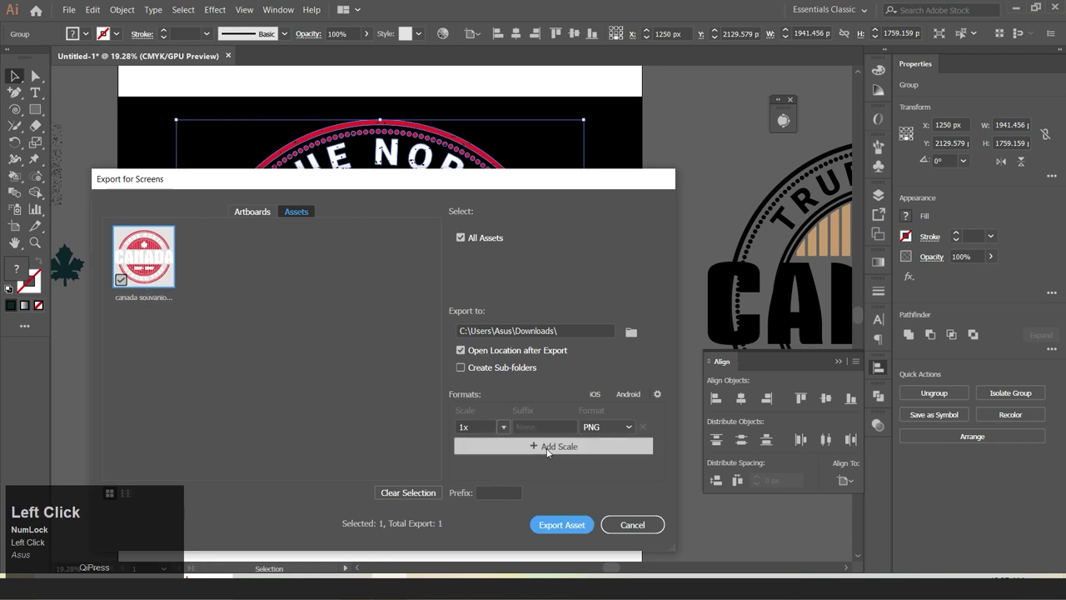
Step: View the exported PNG full screen in the Windows photo viewer
{"action": "scroll", "scroll_direction": "up", "scroll_amount": 3}
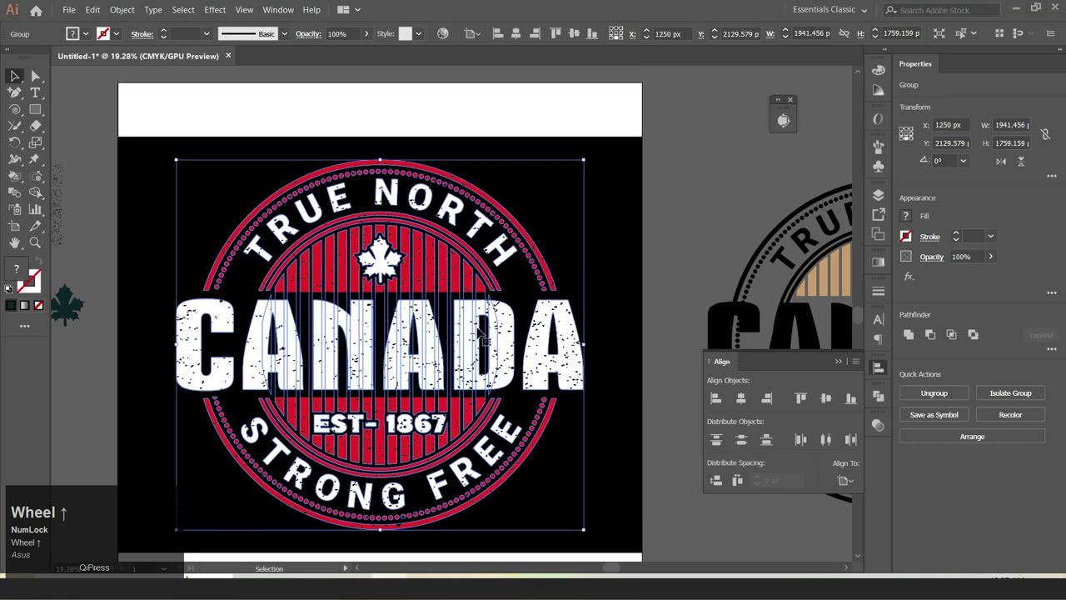
{"action": "scroll", "scroll_direction": "down", "scroll_amount": 3}
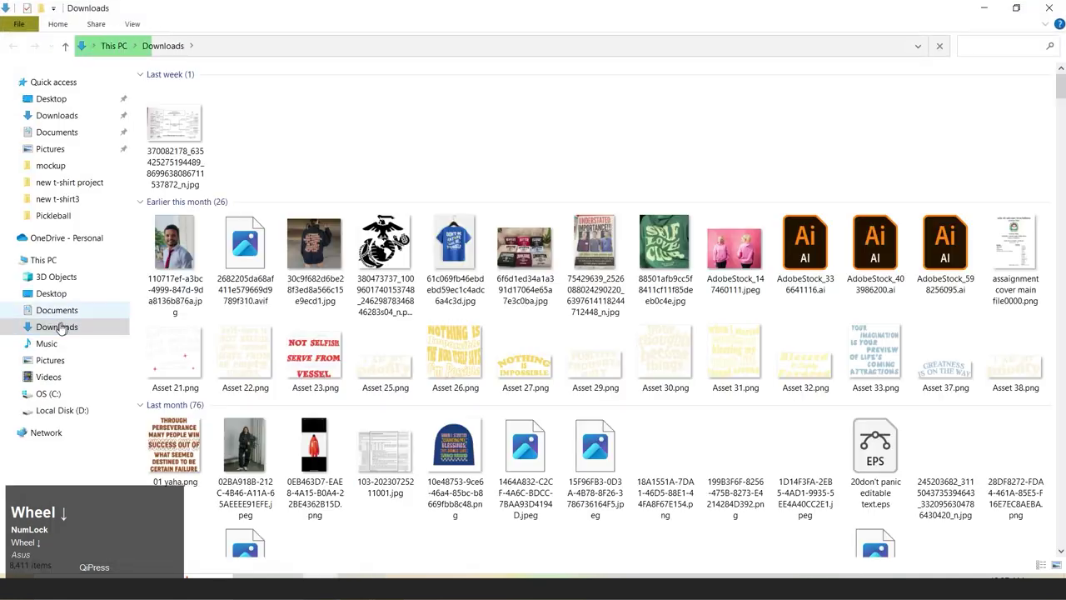
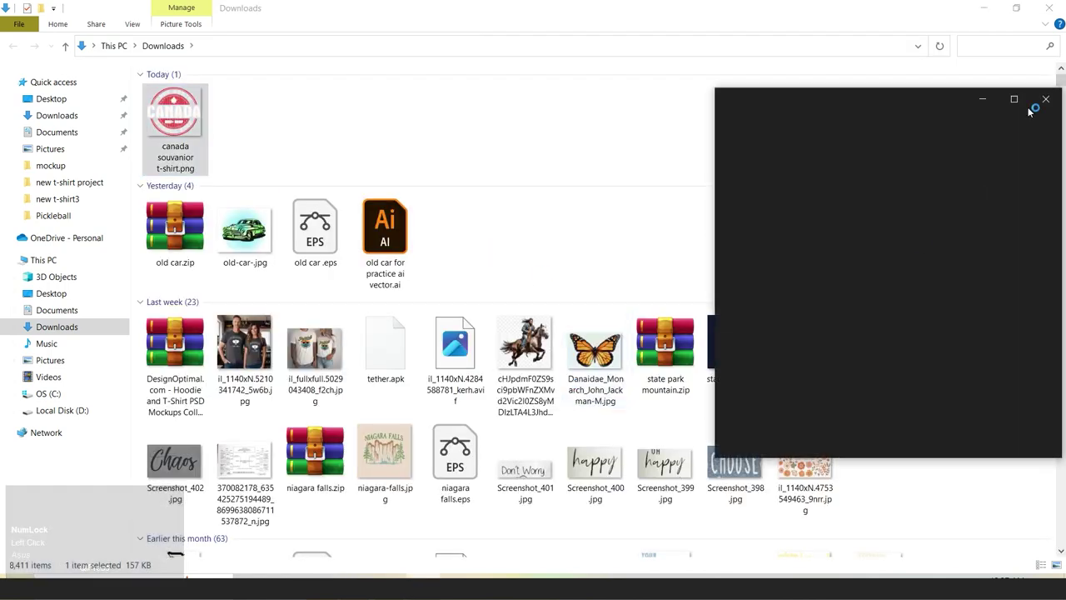
{"action": "left_click", "coordinate": [1020, 102]}
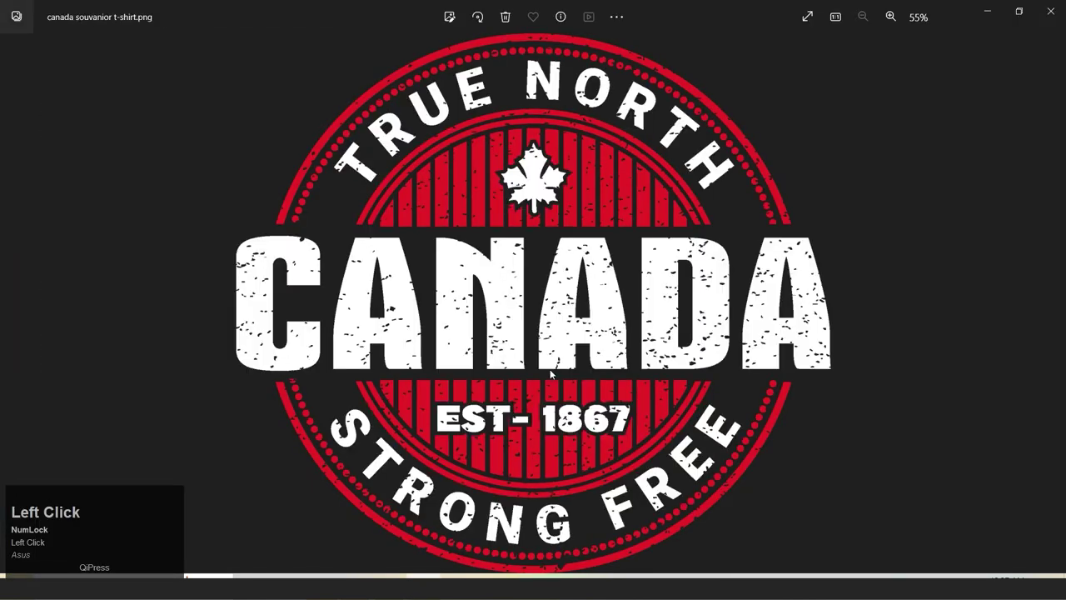